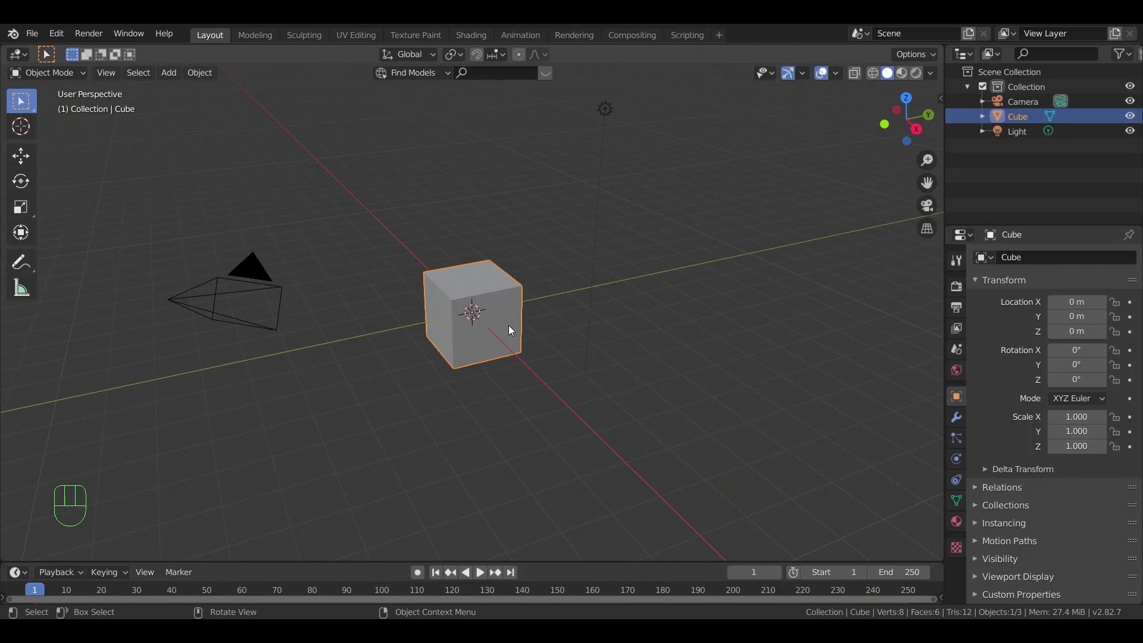
Delete the default cube, camera and light, add a NURBS circle and view it from the top
{"action": "left_click", "coordinate": [611, 181]}
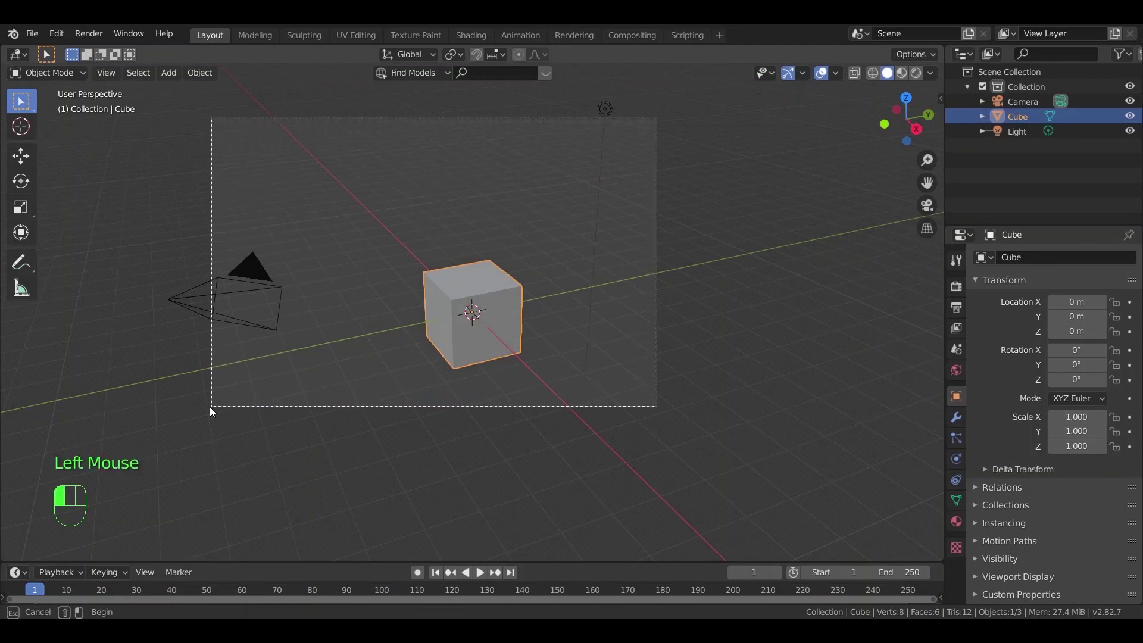
{"action": "key", "text": "x"}
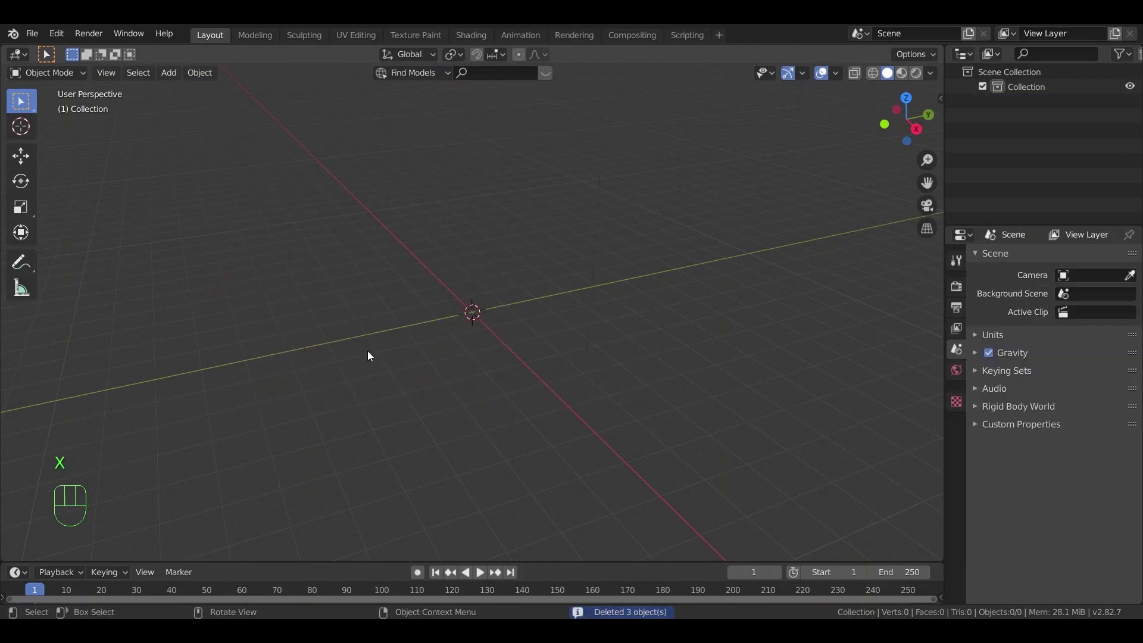
{"action": "key", "text": "shift+a"}
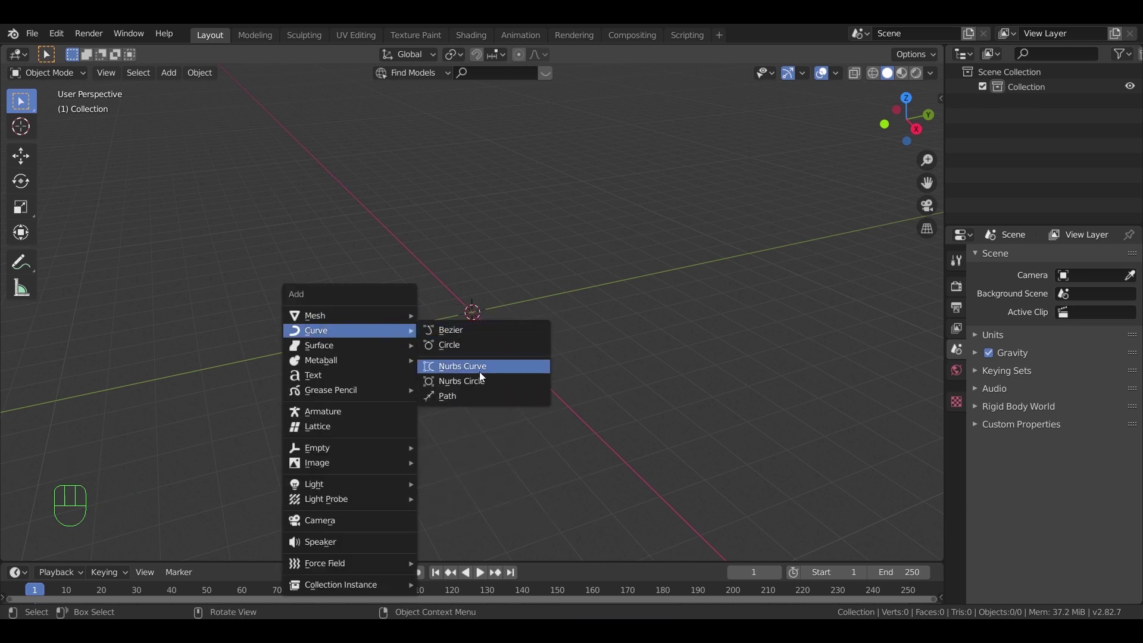
{"action": "key", "text": "KP_Decimal"}
{"action": "key", "text": "KP_7"}
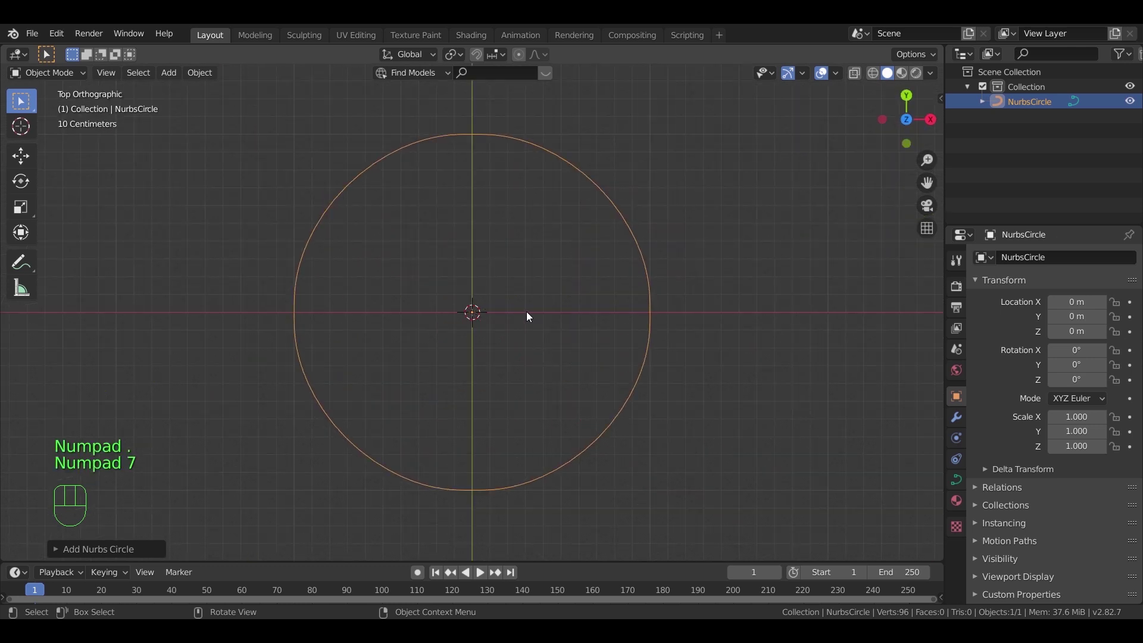
Enter Edit Mode, try moving a few control points, then undo those changes
{"action": "key", "text": "Tab"}
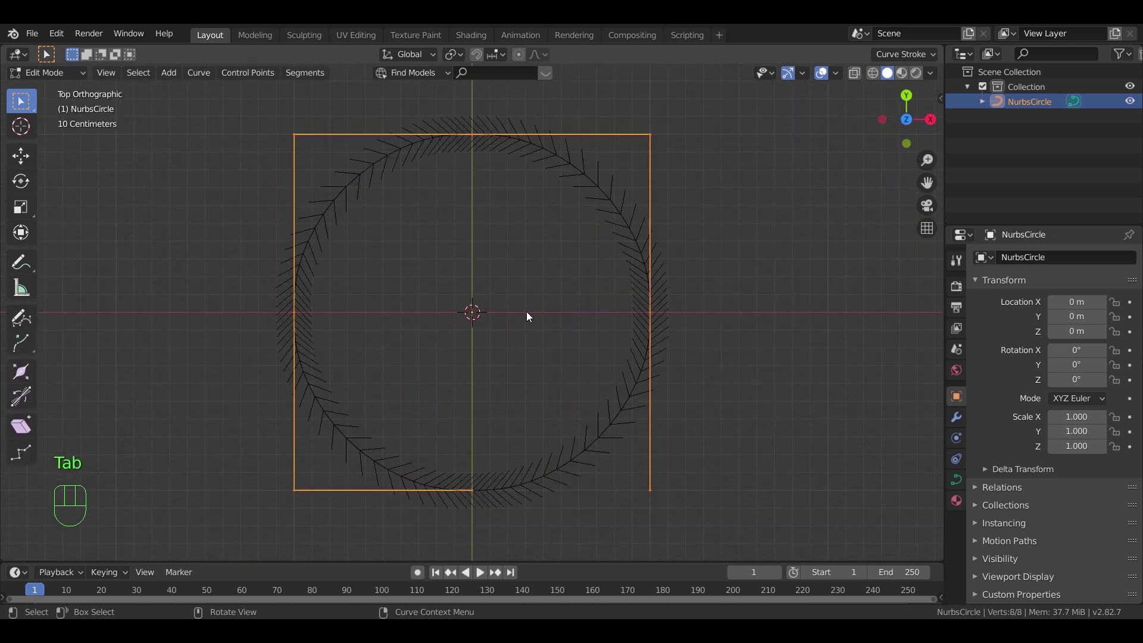
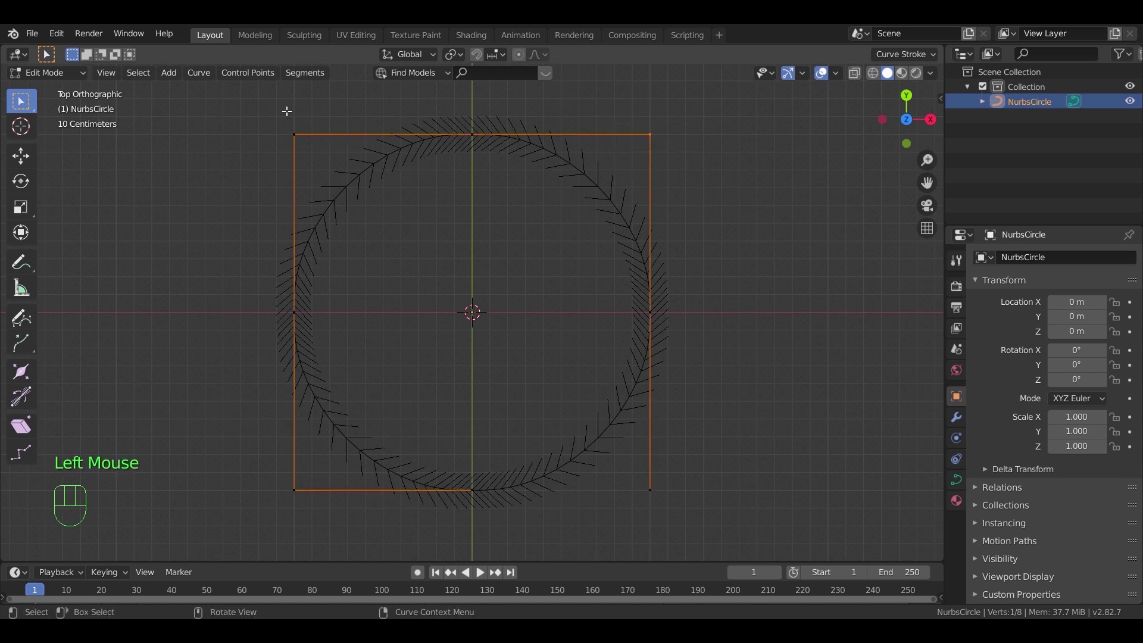
{"action": "left_click_drag", "start_coordinate": [299, 154], "coordinate": [324, 197]}
{"action": "left_click_drag", "start_coordinate": [249, 306], "coordinate": [326, 367]}
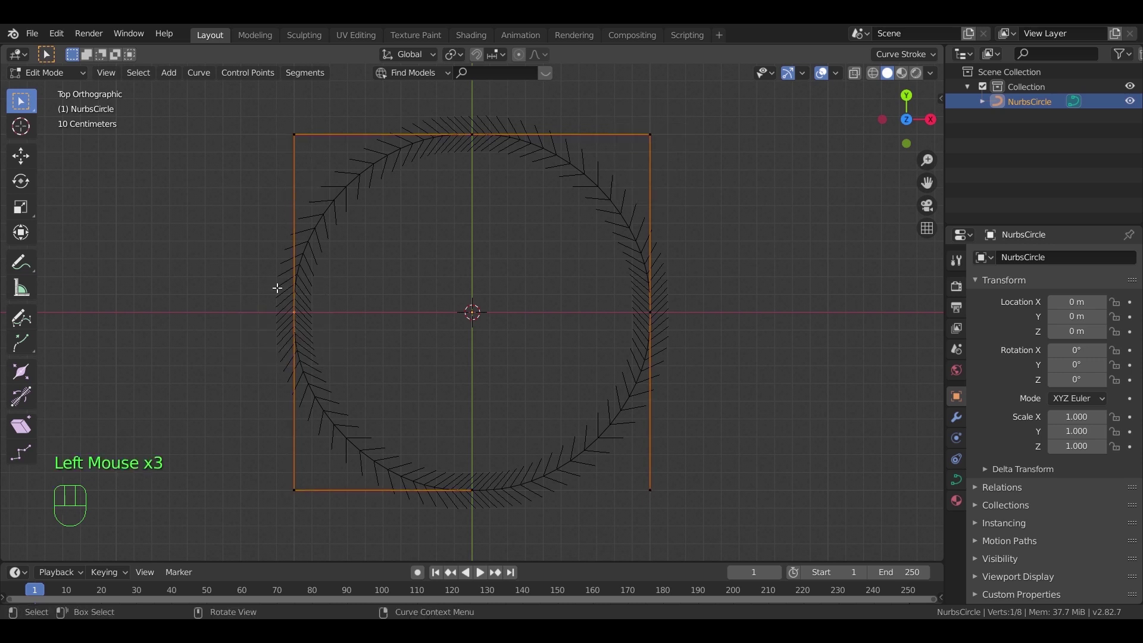
{"action": "left_click", "coordinate": [18, 157]}
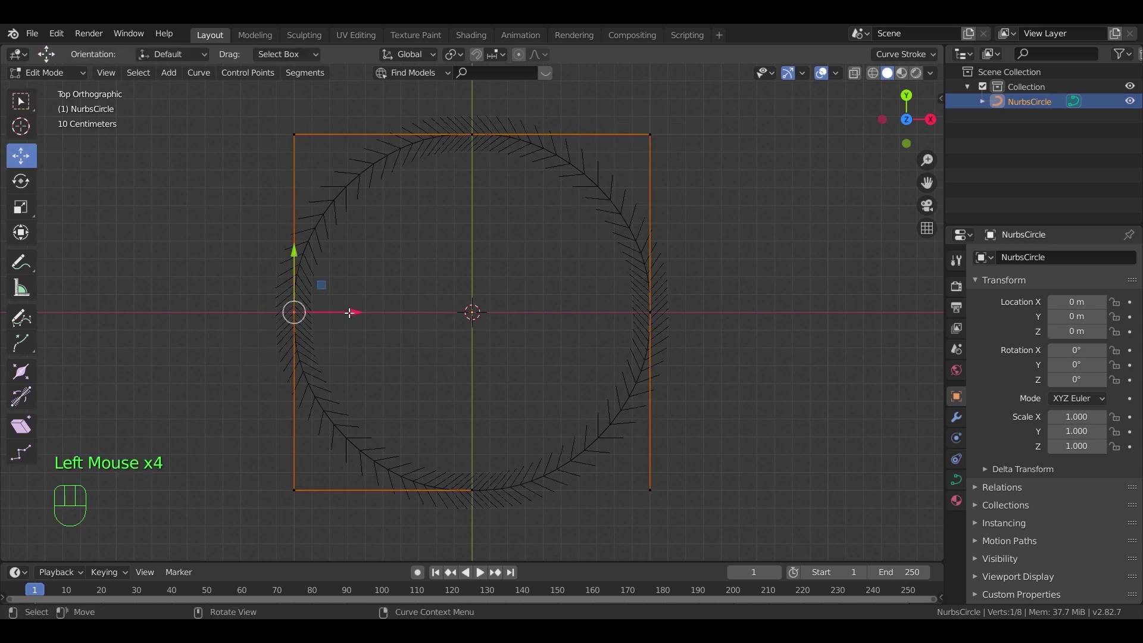
{"action": "left_click_drag", "start_coordinate": [351, 310], "coordinate": [222, 322]}
{"action": "key", "text": "Tab"}
{"action": "key", "text": "Tab"}
{"action": "key", "text": "ctrl+z"}
{"action": "key", "text": "ctrl+z"}
{"action": "key", "text": "ctrl+z"}
Scale the four corner points outward and the in-between points inward to form a concave four-pointed star
{"action": "left_click", "coordinate": [28, 106]}
{"action": "left_click", "coordinate": [316, 165]}
{"action": "left_click_drag", "start_coordinate": [362, 338], "coordinate": [488, 185]}
{"action": "left_click", "coordinate": [456, 179]}
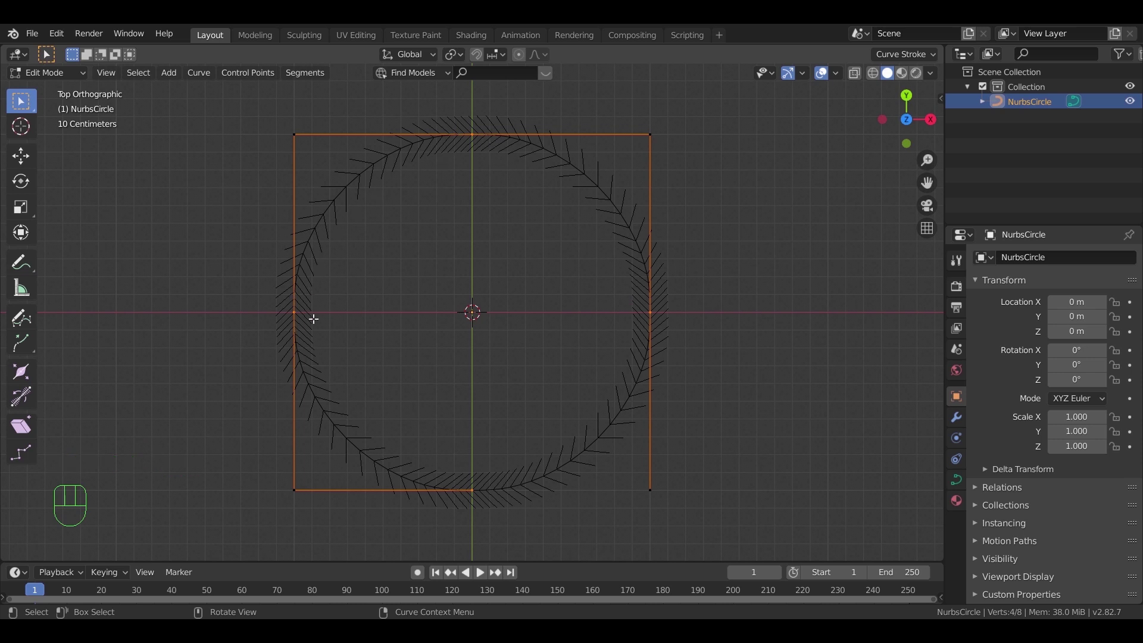
{"action": "key", "text": "s"}
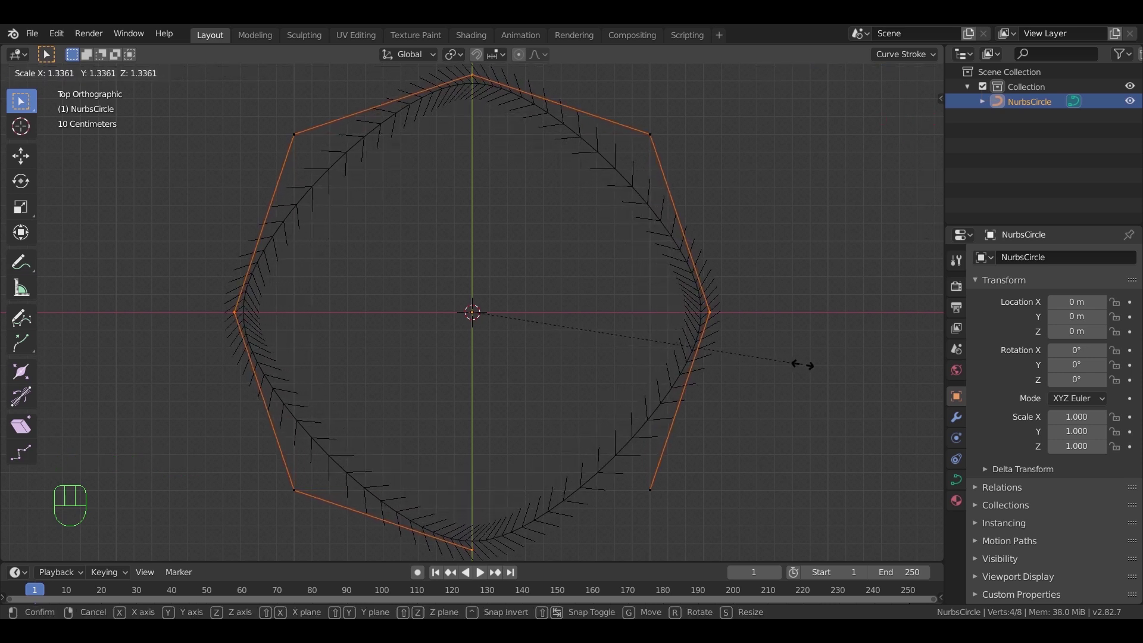
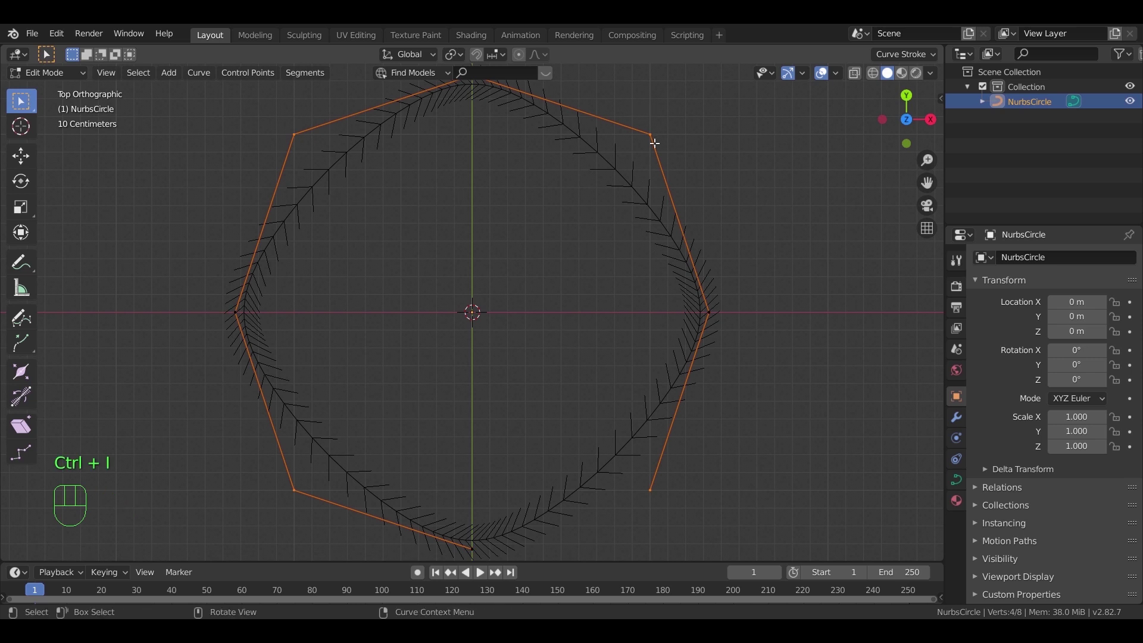
{"action": "key", "text": "s"}
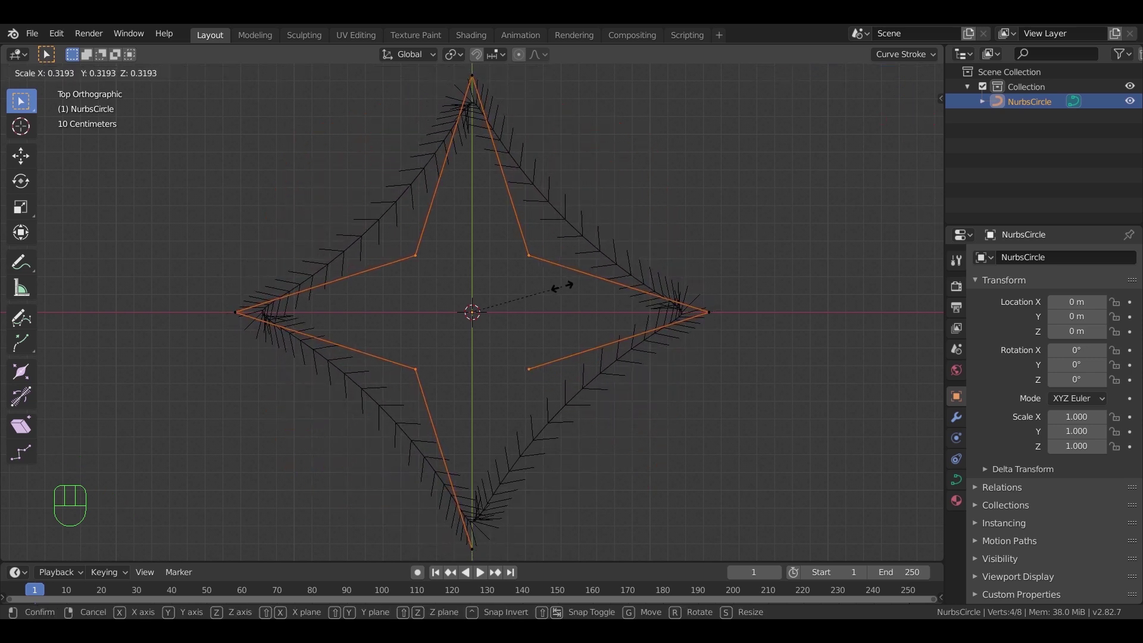
{"action": "left_click", "coordinate": [551, 287]}
{"action": "key", "text": "Tab"}
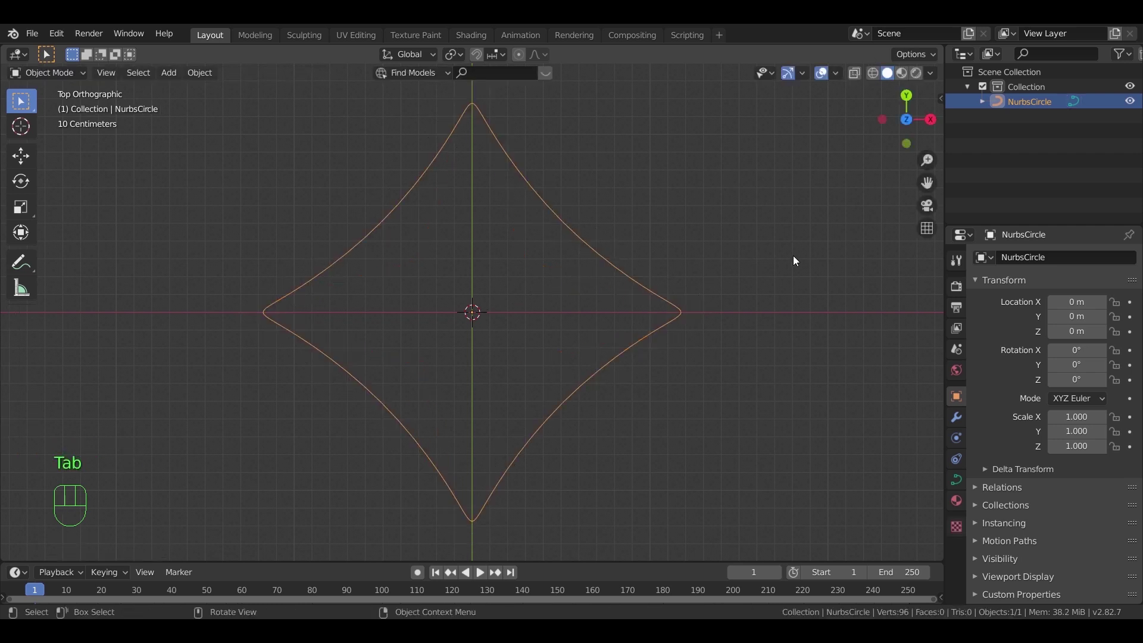
Set the star's Dimensions to 13 m by 10 m in the sidebar and duplicate the outline
{"action": "key", "text": "n"}
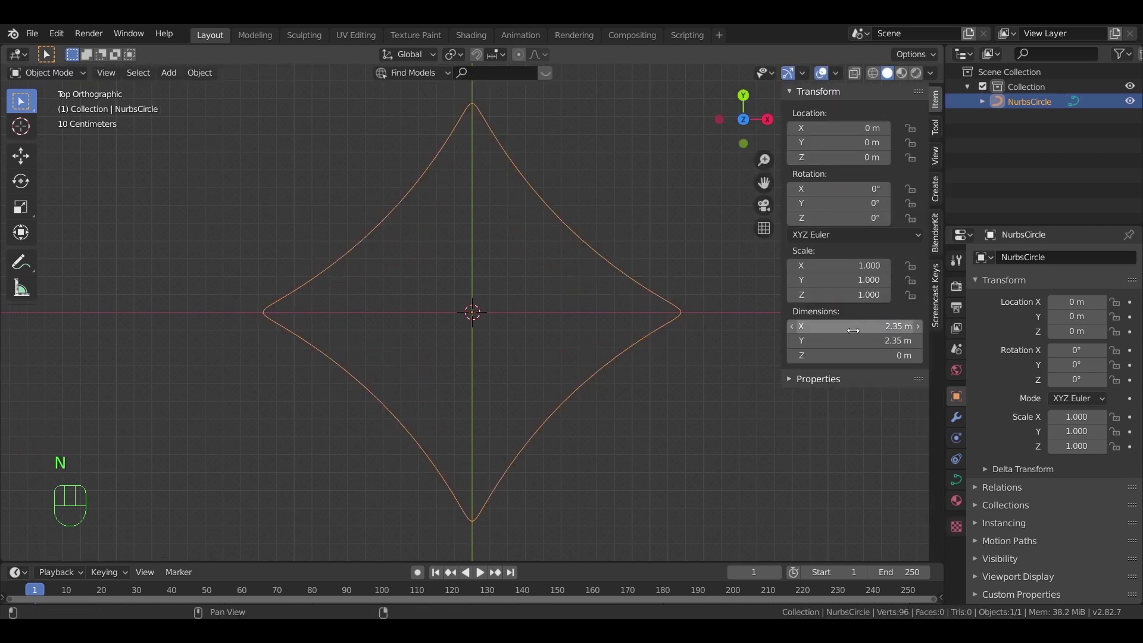
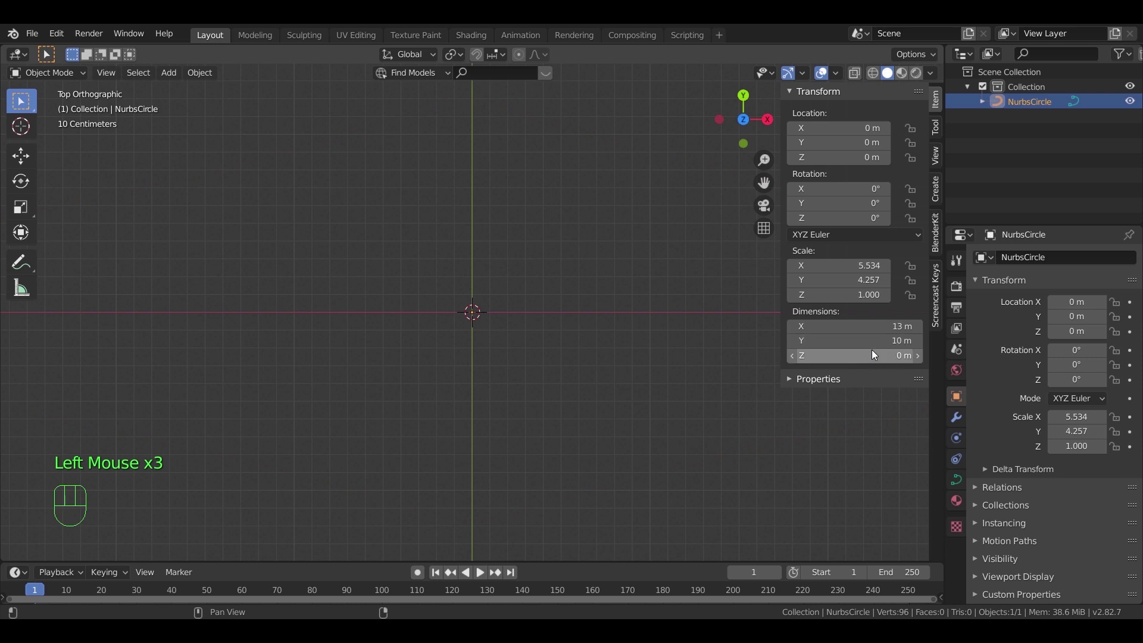
{"action": "scroll", "scroll_direction": "down", "scroll_amount": 3}
{"action": "key", "text": "s"}
{"action": "key", "text": "x"}
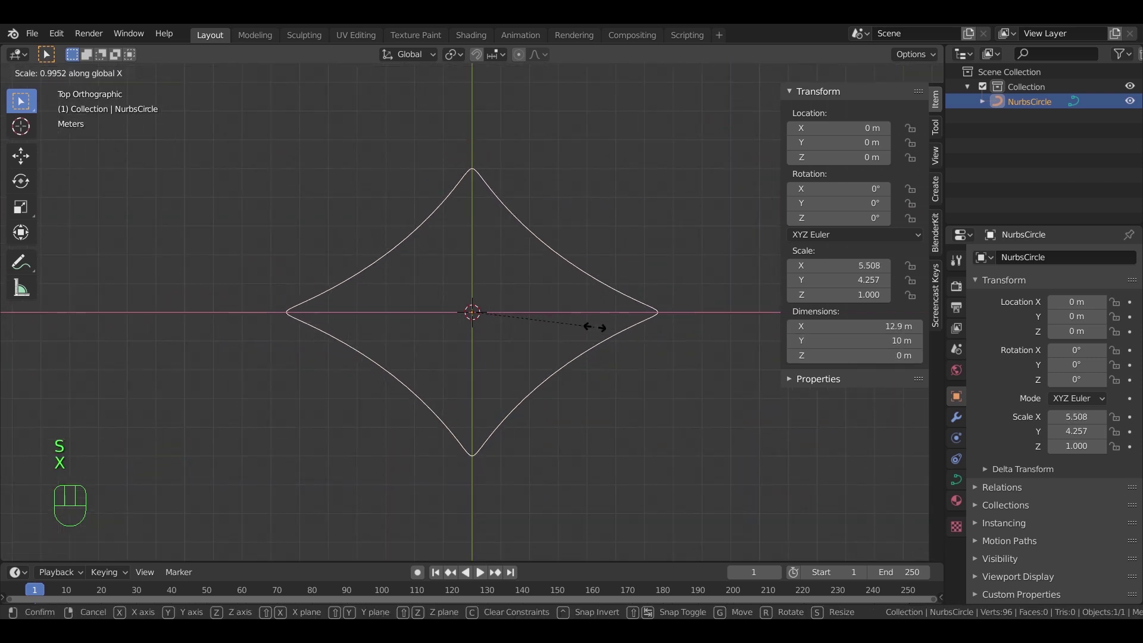
{"action": "right_click", "coordinate": [599, 333]}
{"action": "left_click_drag", "start_coordinate": [618, 390], "coordinate": [614, 299]}
{"action": "scroll", "scroll_direction": "up", "scroll_amount": 3}
{"action": "left_click_drag", "start_coordinate": [601, 394], "coordinate": [579, 387]}
{"action": "scroll", "scroll_direction": "up", "scroll_amount": 3}
{"action": "key", "text": "shift+d"}
Raise the duplicate star slightly above the original along Z in front view
{"action": "key", "text": "z"}
{"action": "left_click", "coordinate": [591, 382]}
{"action": "key", "text": "KP_1"}
{"action": "scroll", "scroll_direction": "up", "scroll_amount": 3}
{"action": "key", "text": "g"}
{"action": "scroll", "scroll_direction": "up", "scroll_amount": 3}
{"action": "key", "text": "z"}
{"action": "left_click", "coordinate": [565, 388]}
{"action": "scroll", "scroll_direction": "down", "scroll_amount": 3}
{"action": "left_click_drag", "start_coordinate": [637, 338], "coordinate": [624, 395]}
{"action": "scroll", "scroll_direction": "up", "scroll_amount": 3}
{"action": "scroll", "scroll_direction": "up", "scroll_amount": 3}
{"action": "left_click_drag", "start_coordinate": [739, 464], "coordinate": [693, 444]}
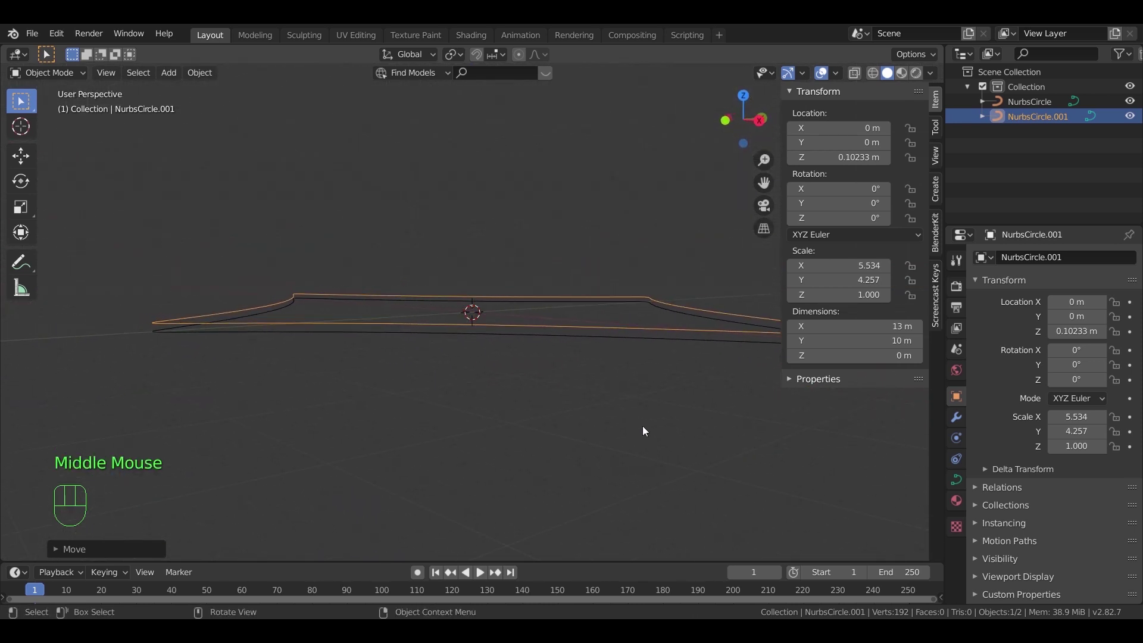
{"action": "key", "text": "KP_1"}
{"action": "scroll", "scroll_direction": "up", "scroll_amount": 3}
{"action": "key", "text": "g"}
{"action": "scroll", "scroll_direction": "up", "scroll_amount": 3}
{"action": "key", "text": "z"}
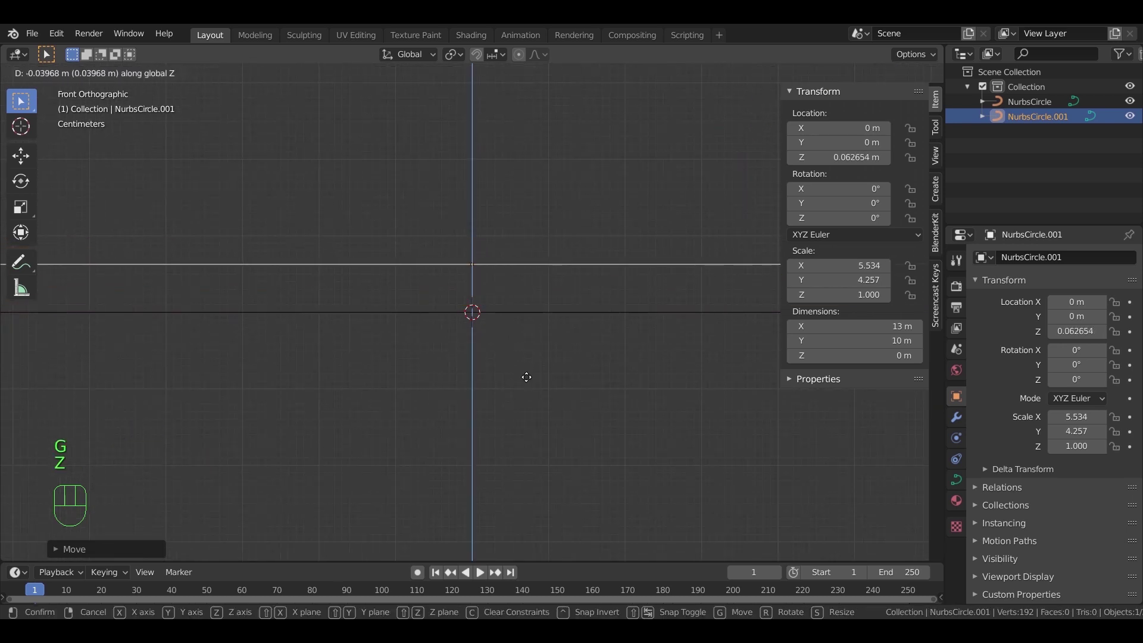
{"action": "left_click", "coordinate": [530, 381]}
Shrink the copy slightly inside the original, then select the original outline and convert it to a mesh
{"action": "scroll", "scroll_direction": "down", "scroll_amount": 3}
{"action": "scroll", "scroll_direction": "down", "scroll_amount": 3}
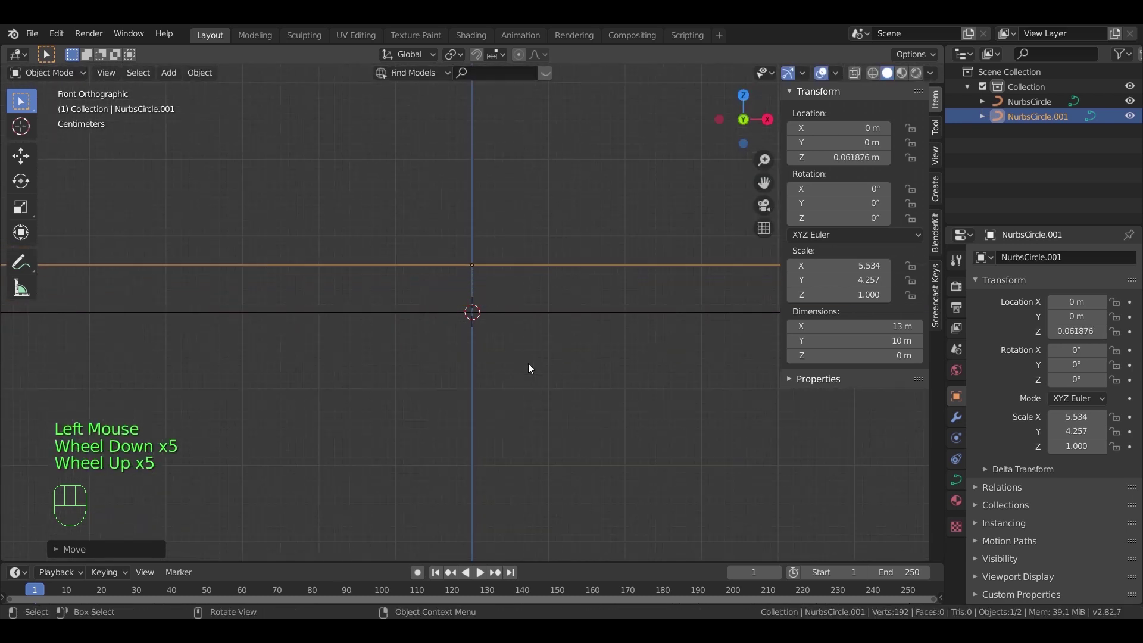
{"action": "scroll", "scroll_direction": "down", "scroll_amount": 3}
{"action": "left_click_drag", "start_coordinate": [594, 357], "coordinate": [555, 365]}
{"action": "key", "text": "s"}
{"action": "scroll", "scroll_direction": "down", "scroll_amount": 3}
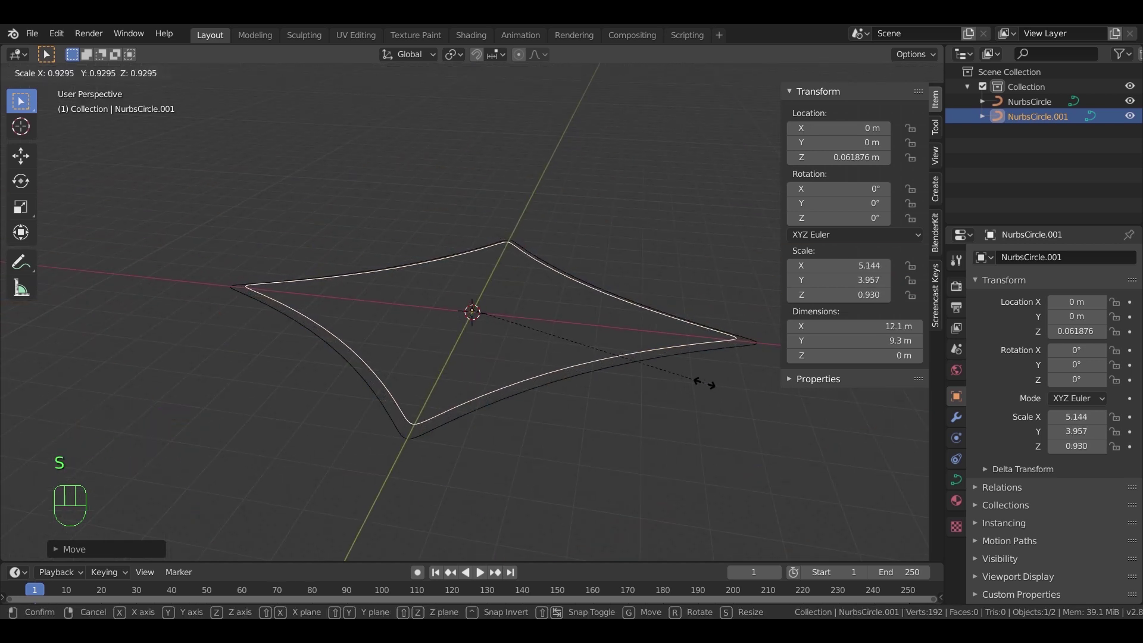
{"action": "left_click", "coordinate": [706, 385]}
{"action": "left_click_drag", "start_coordinate": [674, 389], "coordinate": [655, 377]}
{"action": "left_click", "coordinate": [631, 366]}
{"action": "left_click_drag", "start_coordinate": [202, 76], "coordinate": [379, 480]}
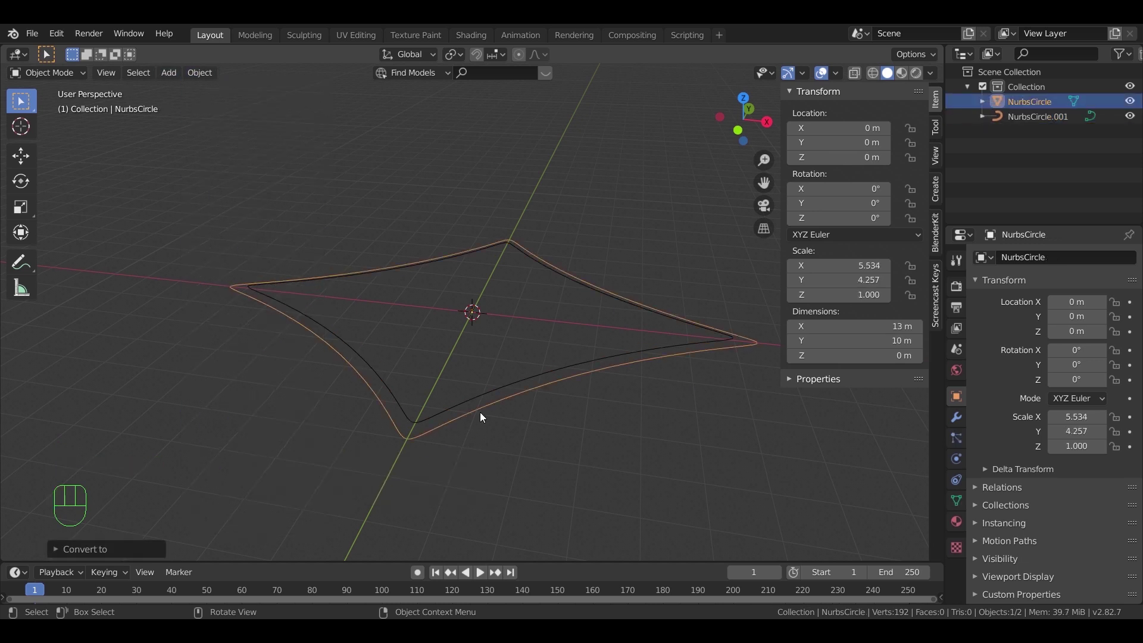
Fill the star outline with a face and thicken it downward along Z into a thin base slab
{"action": "key", "text": "Tab"}
{"action": "key", "text": "a"}
{"action": "key", "text": "f"}
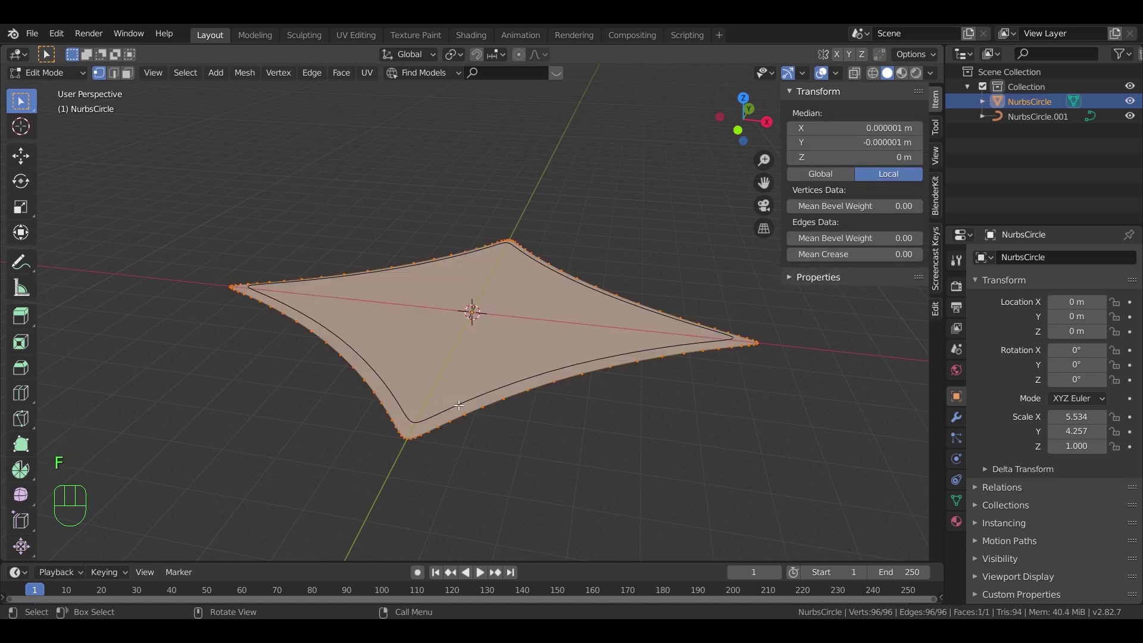
{"action": "left_click", "coordinate": [124, 74]}
{"action": "left_click", "coordinate": [132, 77]}
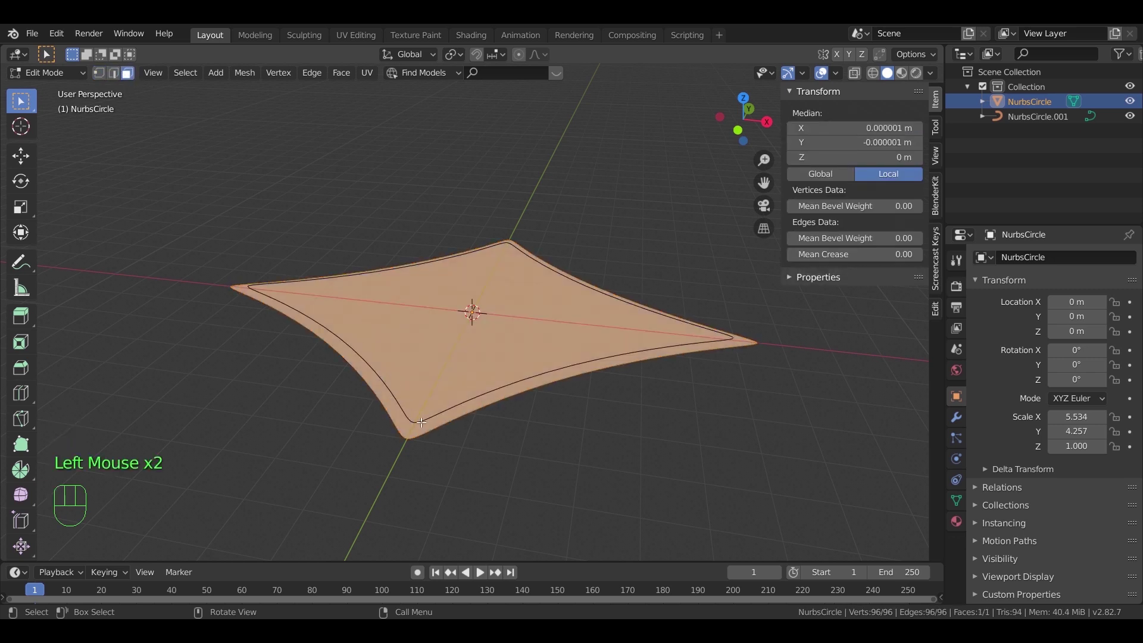
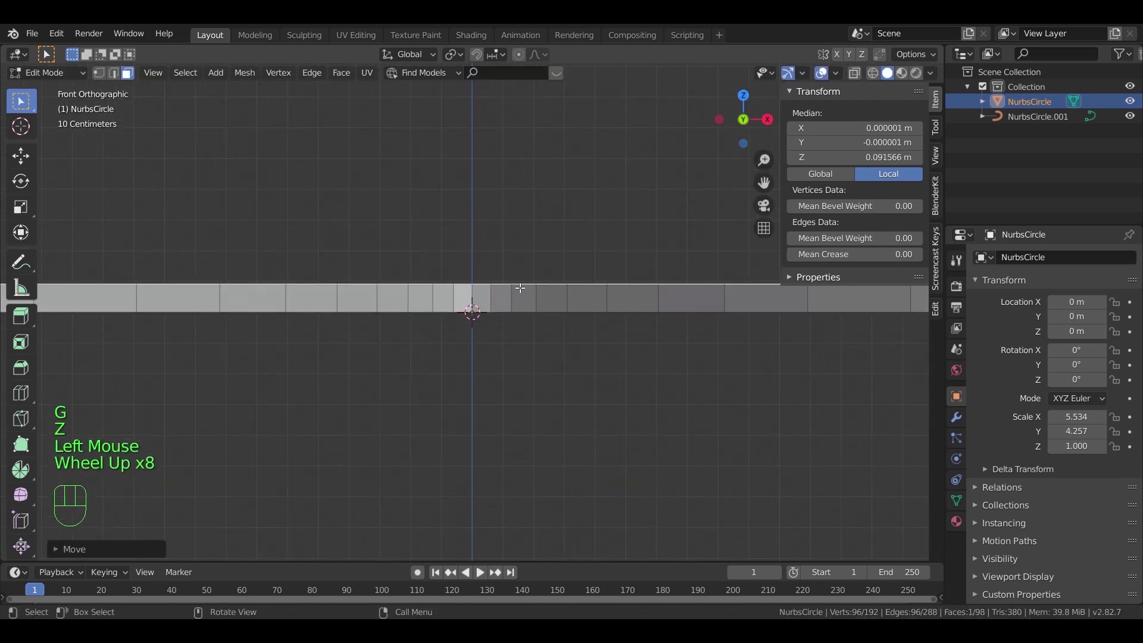
{"action": "key", "text": "g"}
{"action": "key", "text": "z"}
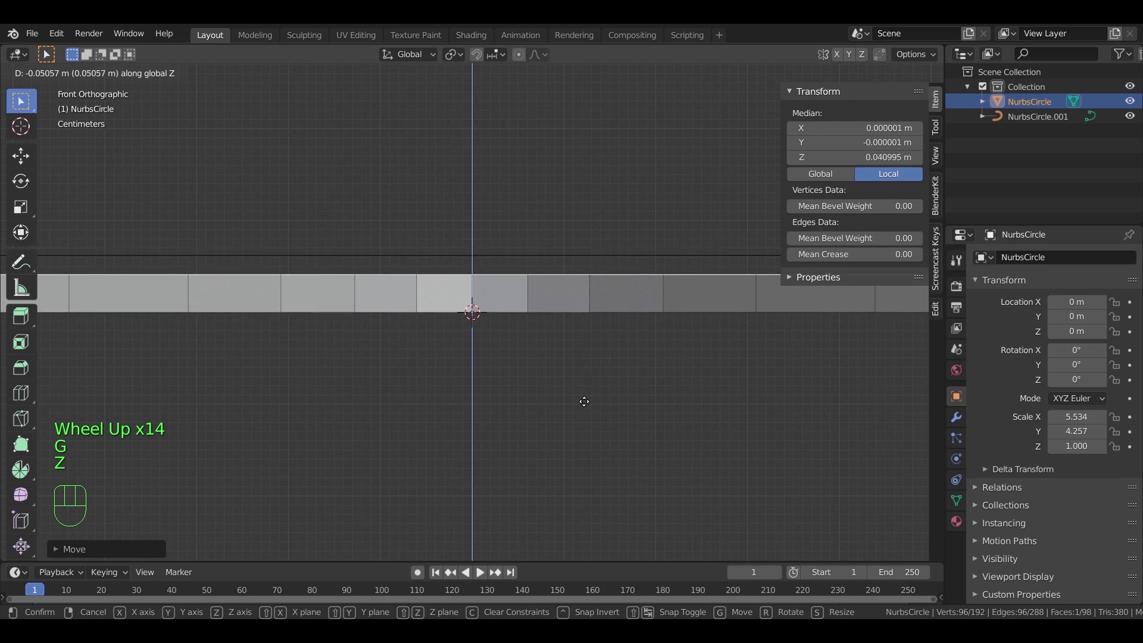
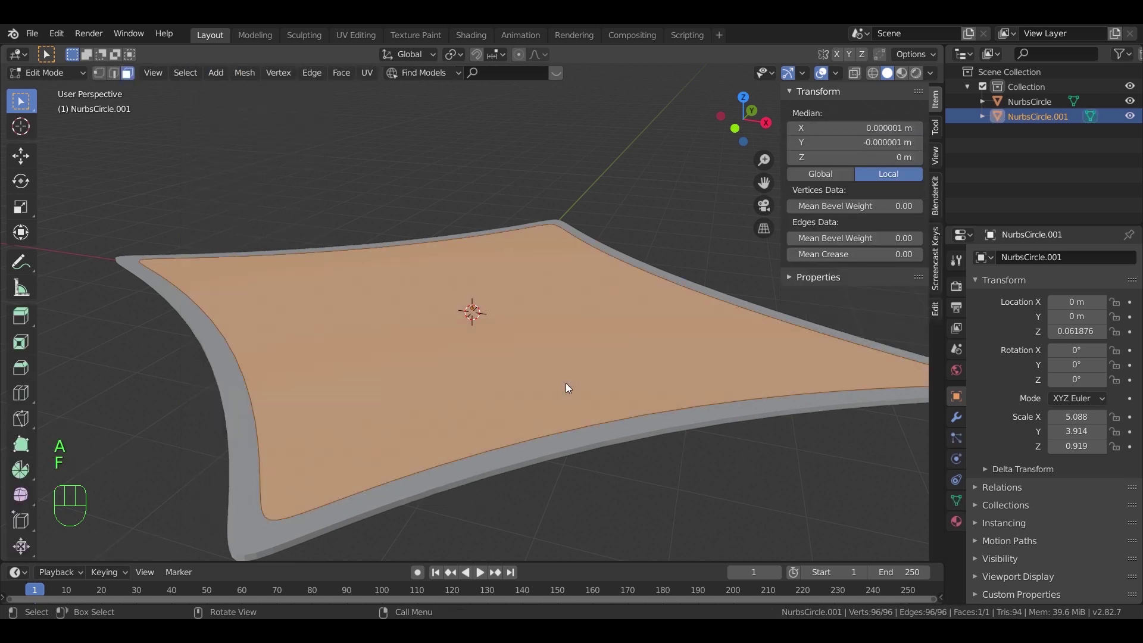
Extrude the inner slab's face upward about 0.4 m into a thicker block resting on the base
{"action": "key", "text": "e"}
{"action": "key", "text": "z"}
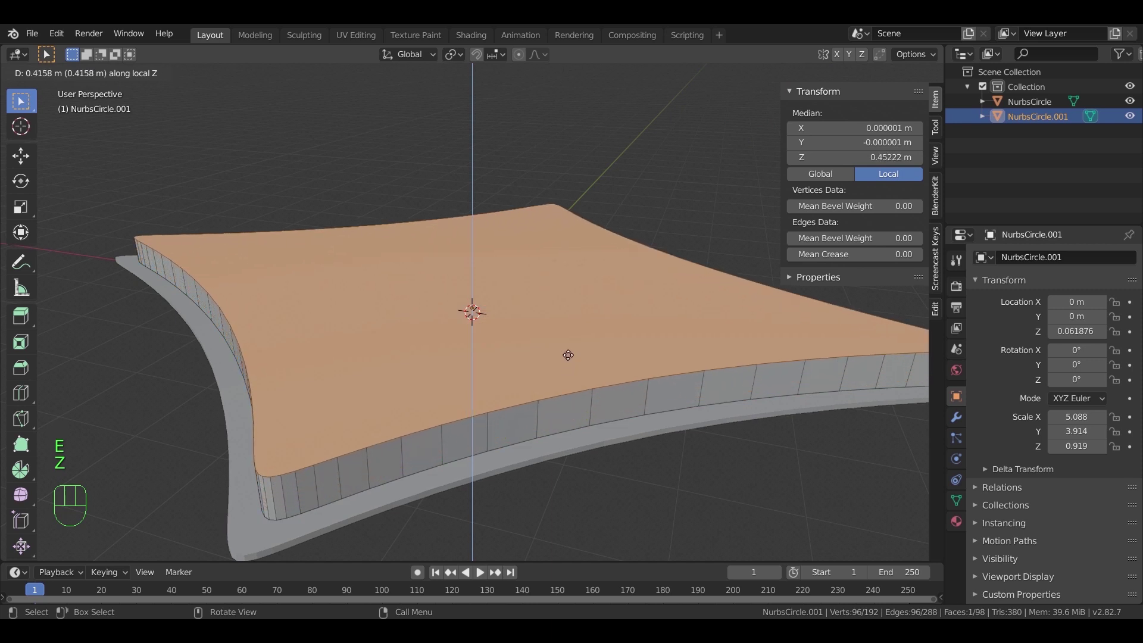
{"action": "left_click", "coordinate": [567, 346]}
{"action": "scroll", "scroll_direction": "down", "scroll_amount": 3}
{"action": "left_click_drag", "start_coordinate": [513, 407], "coordinate": [516, 385]}
{"action": "scroll", "scroll_direction": "up", "scroll_amount": 3}
{"action": "key", "text": "g"}
{"action": "key", "text": "z"}
{"action": "left_click", "coordinate": [525, 404]}
{"action": "key", "text": "Tab"}
{"action": "scroll", "scroll_direction": "down", "scroll_amount": 3}
{"action": "left_click_drag", "start_coordinate": [435, 375], "coordinate": [477, 373]}
{"action": "left_click_drag", "start_coordinate": [609, 361], "coordinate": [540, 356]}
{"action": "scroll", "scroll_direction": "up", "scroll_amount": 3}
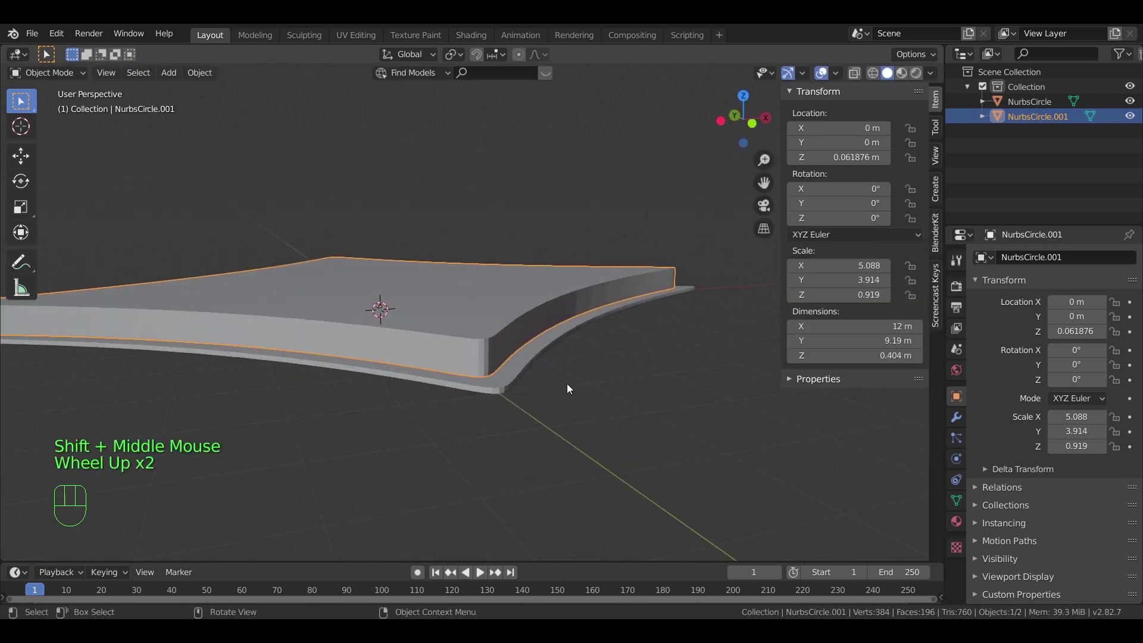
Create a glass material for the upper slab and stone for the base, then join both slabs into one object
{"action": "left_click", "coordinate": [507, 313]}
{"action": "left_click_drag", "start_coordinate": [958, 525], "coordinate": [980, 449]}
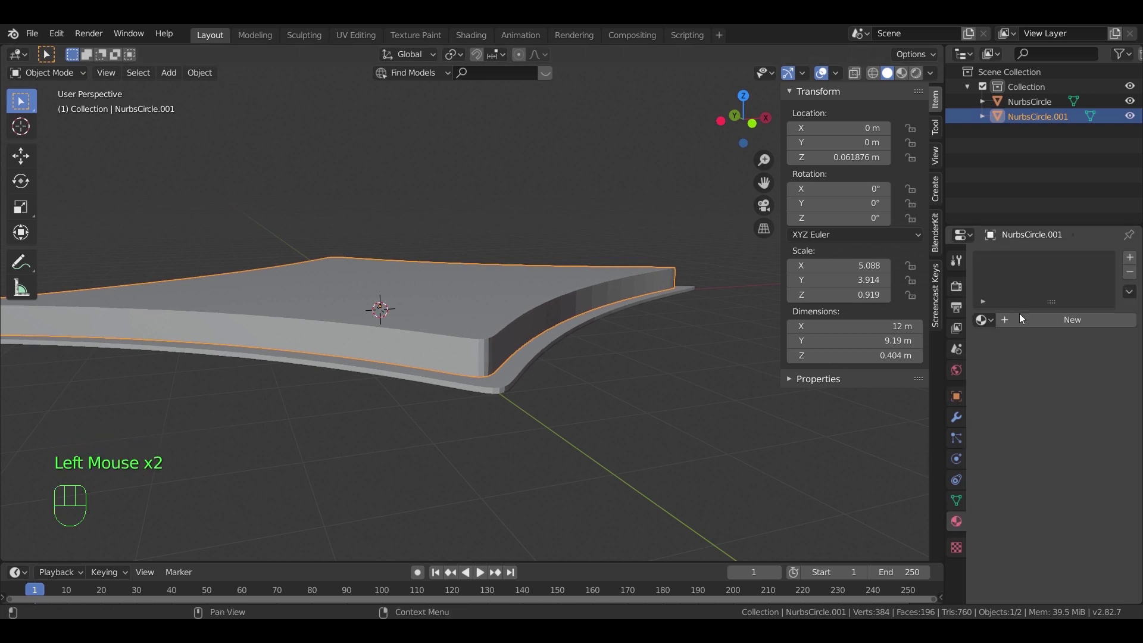
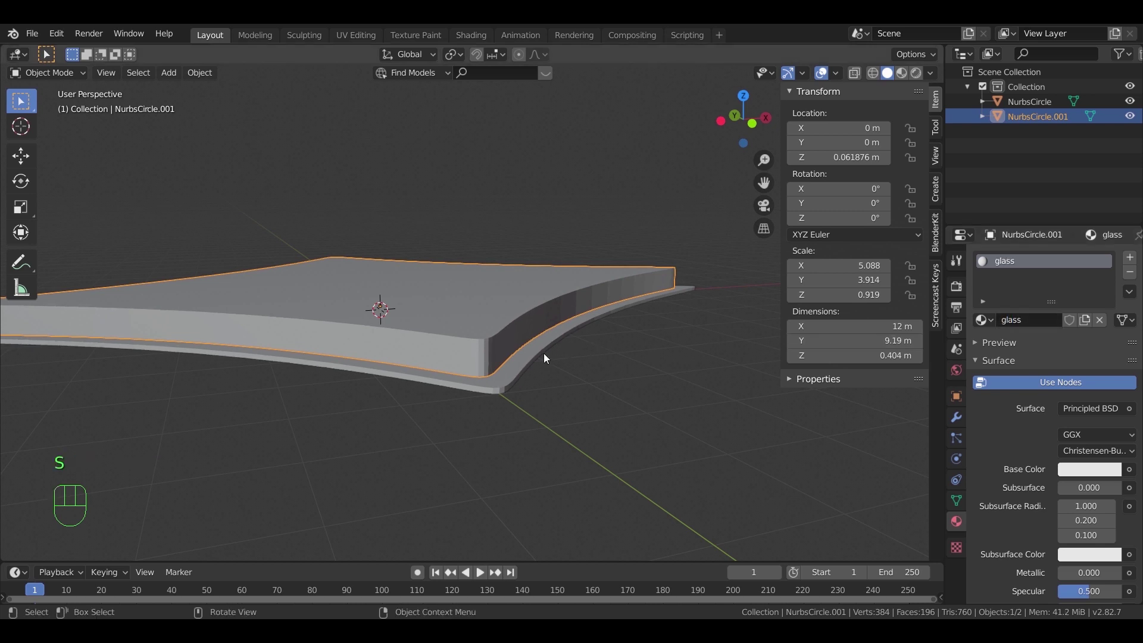
{"action": "left_click", "coordinate": [545, 356]}
{"action": "left_click", "coordinate": [1021, 320]}
{"action": "left_click_drag", "start_coordinate": [1019, 324], "coordinate": [673, 357]}
{"action": "left_click", "coordinate": [587, 390]}
{"action": "left_click_drag", "start_coordinate": [542, 412], "coordinate": [471, 289]}
{"action": "key", "text": "ctrl+j"}
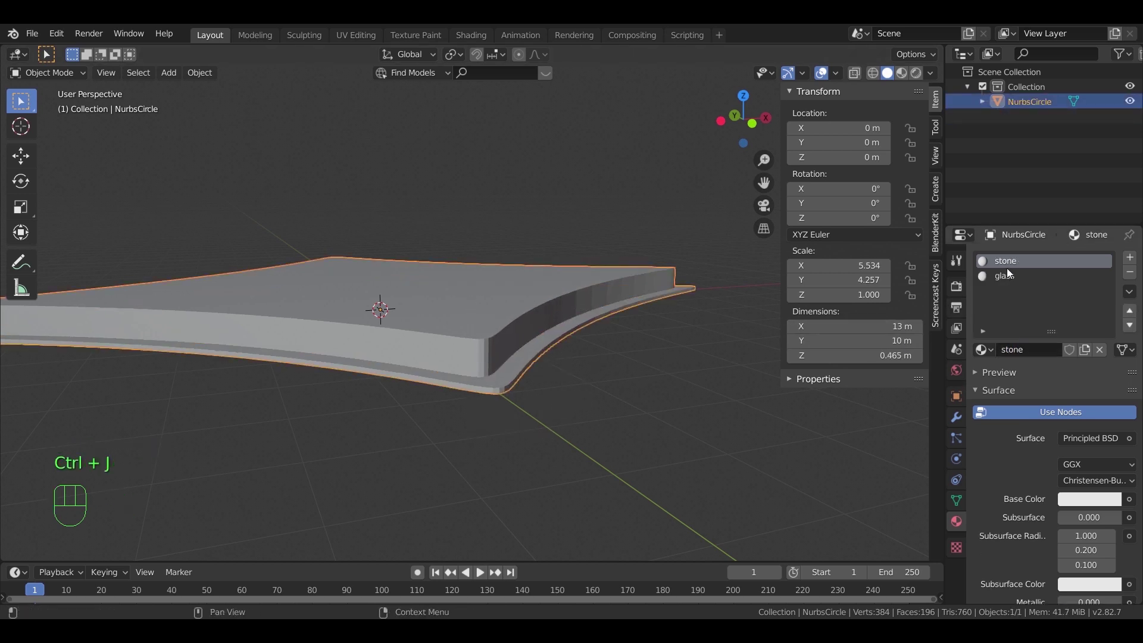
Assign glass to the upper slab's side faces, check the stone faces, and return to Object Mode
{"action": "key", "text": "Tab"}
{"action": "left_click", "coordinate": [522, 324]}
{"action": "left_click", "coordinate": [1044, 368]}
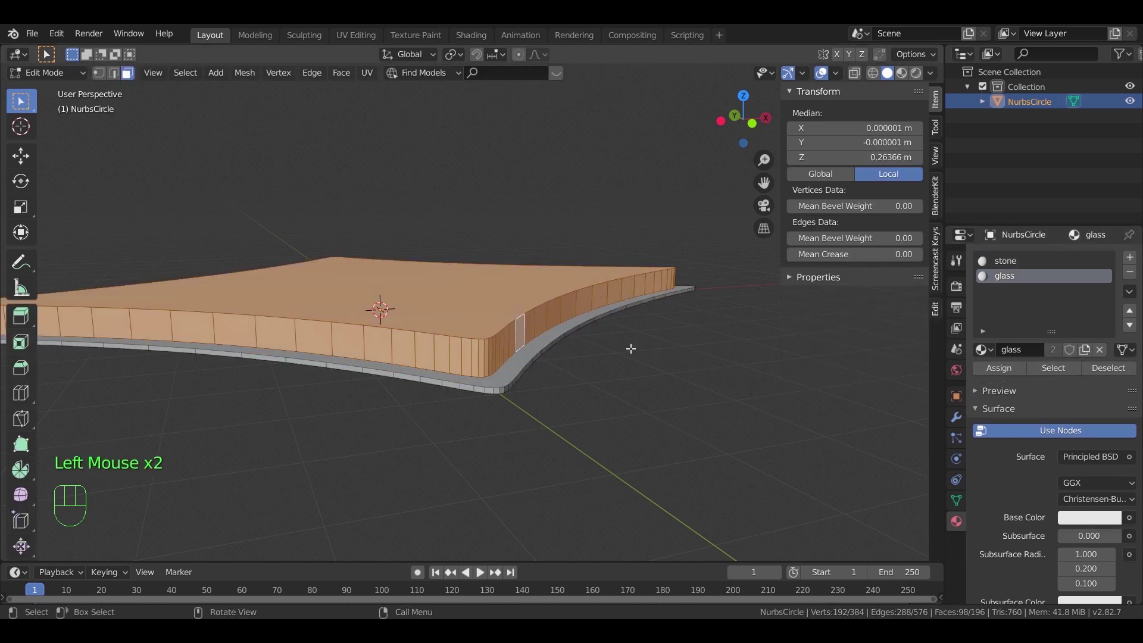
{"action": "left_click", "coordinate": [562, 333]}
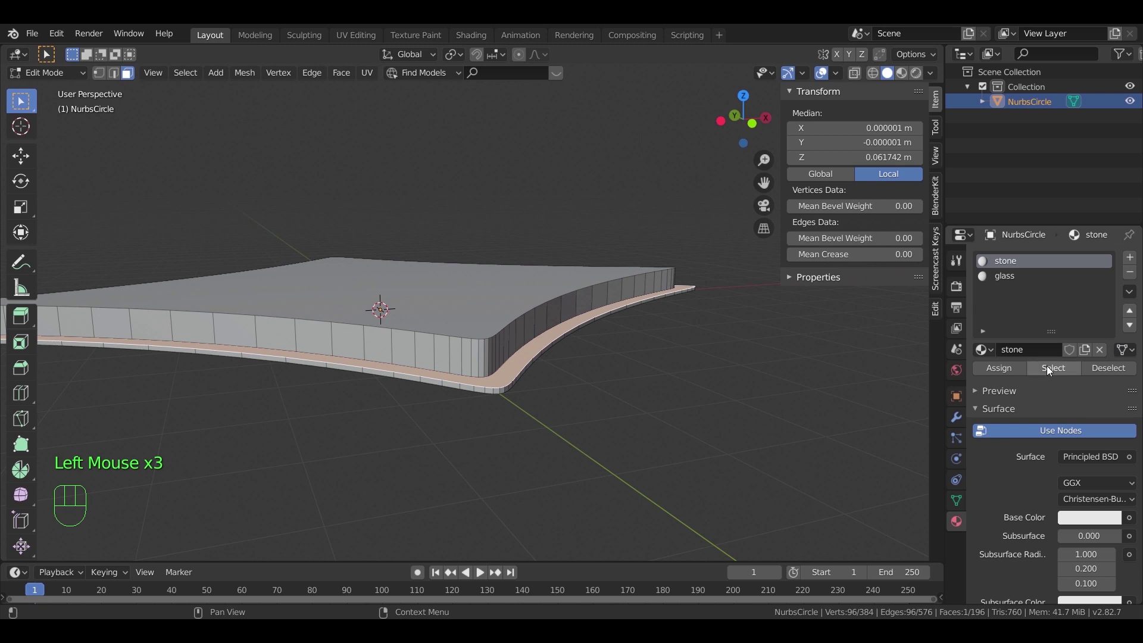
{"action": "left_click", "coordinate": [1051, 368]}
{"action": "key", "text": "Tab"}
{"action": "left_click_drag", "start_coordinate": [638, 368], "coordinate": [639, 368]}
{"action": "scroll", "scroll_direction": "down", "scroll_amount": 3}
{"action": "left_click_drag", "start_coordinate": [594, 410], "coordinate": [584, 397]}
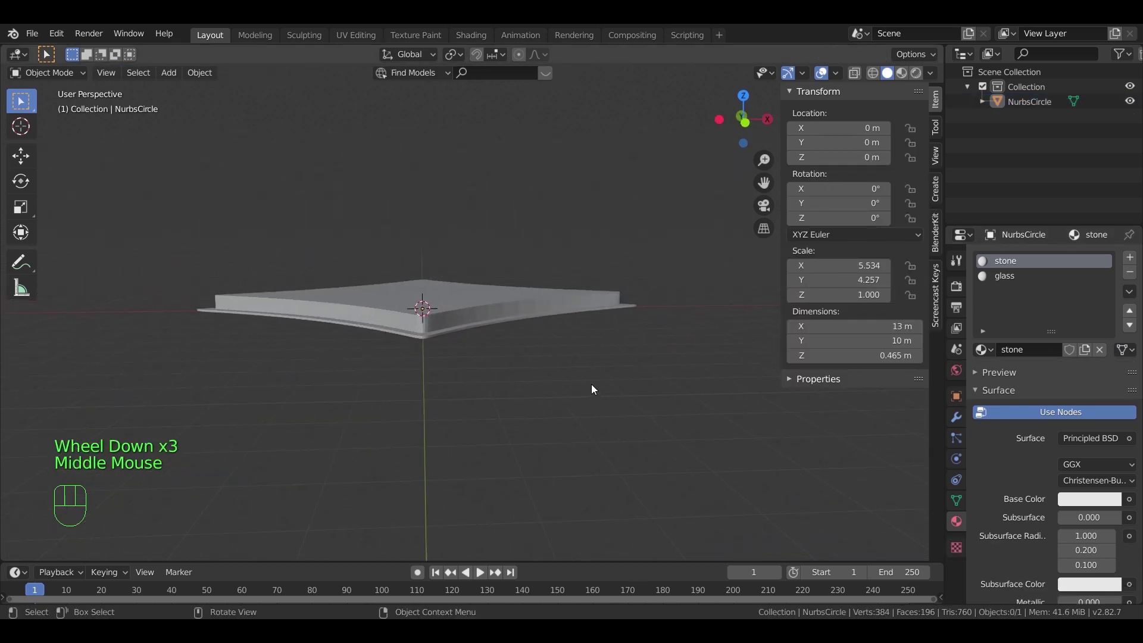
{"action": "key", "text": "n"}
{"action": "left_click_drag", "start_coordinate": [552, 356], "coordinate": [494, 244]}
Add an Array modifier with Relative Offset X 0, Z 1 and Count 90 to stack the slabs into a tower
{"action": "left_click", "coordinate": [962, 416]}
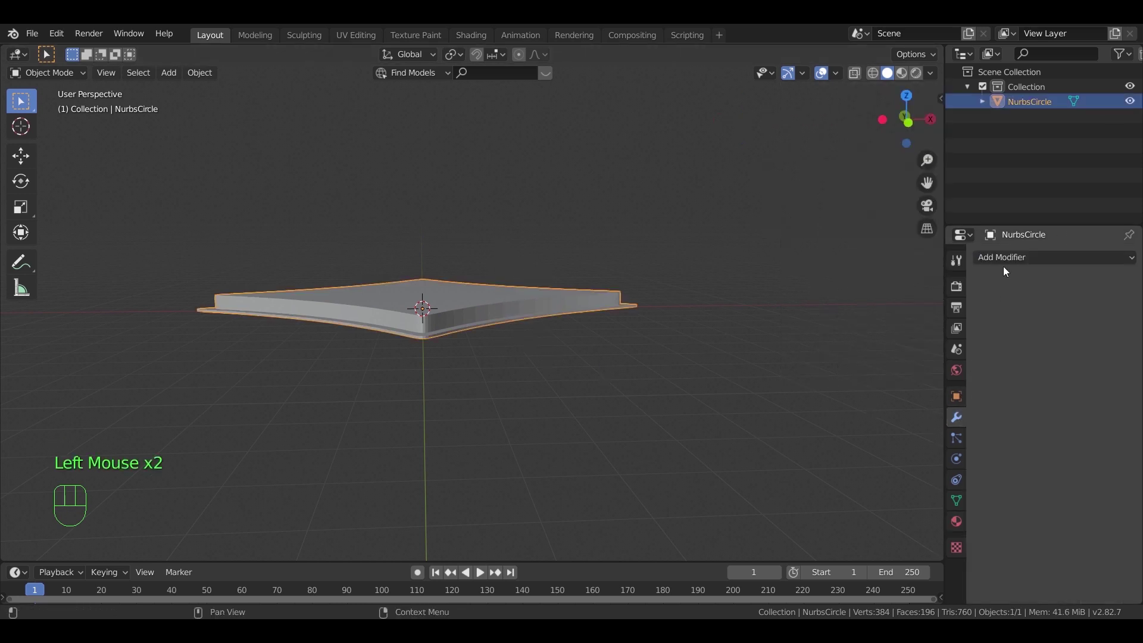
{"action": "left_click_drag", "start_coordinate": [1011, 266], "coordinate": [856, 298]}
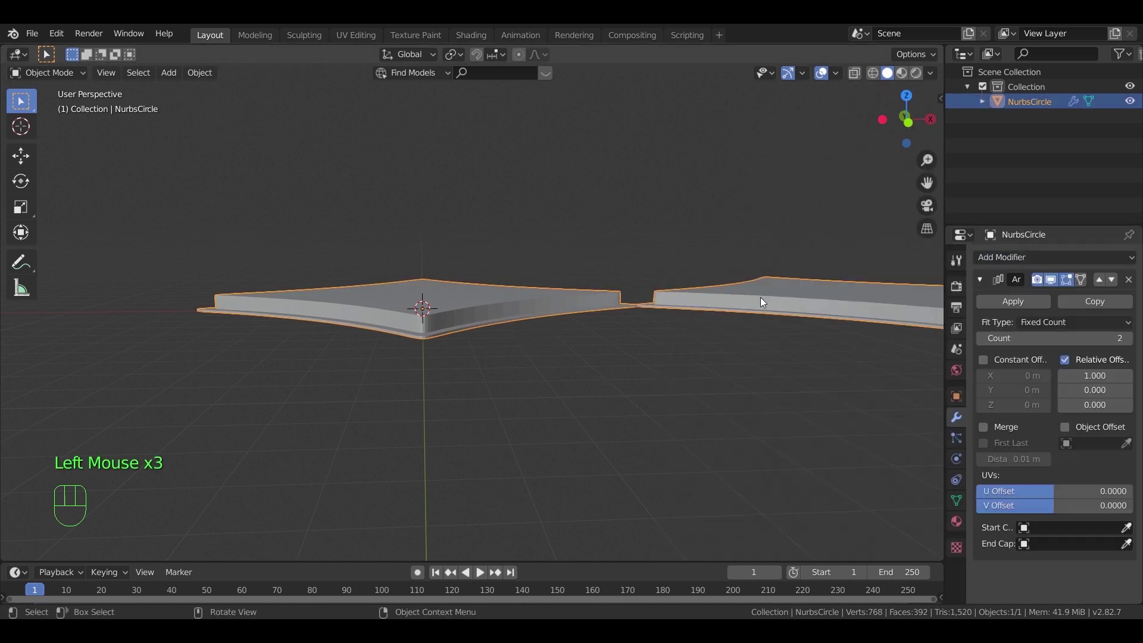
{"action": "left_click_drag", "start_coordinate": [692, 383], "coordinate": [602, 385]}
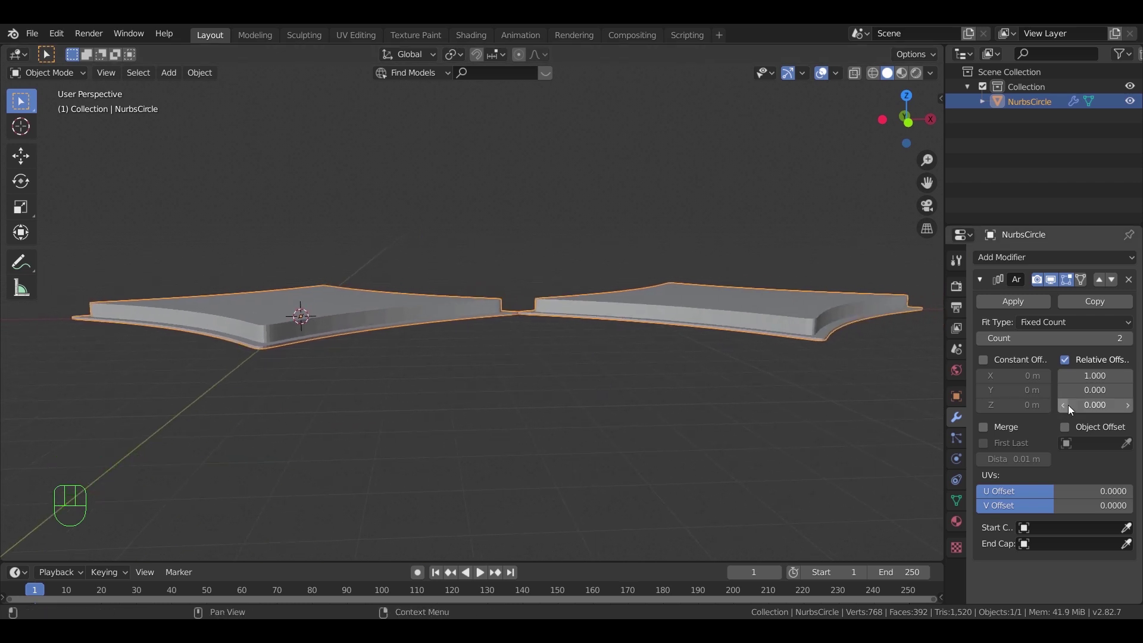
{"action": "scroll", "scroll_direction": "down", "scroll_amount": 3}
{"action": "scroll", "scroll_direction": "down", "scroll_amount": 3}
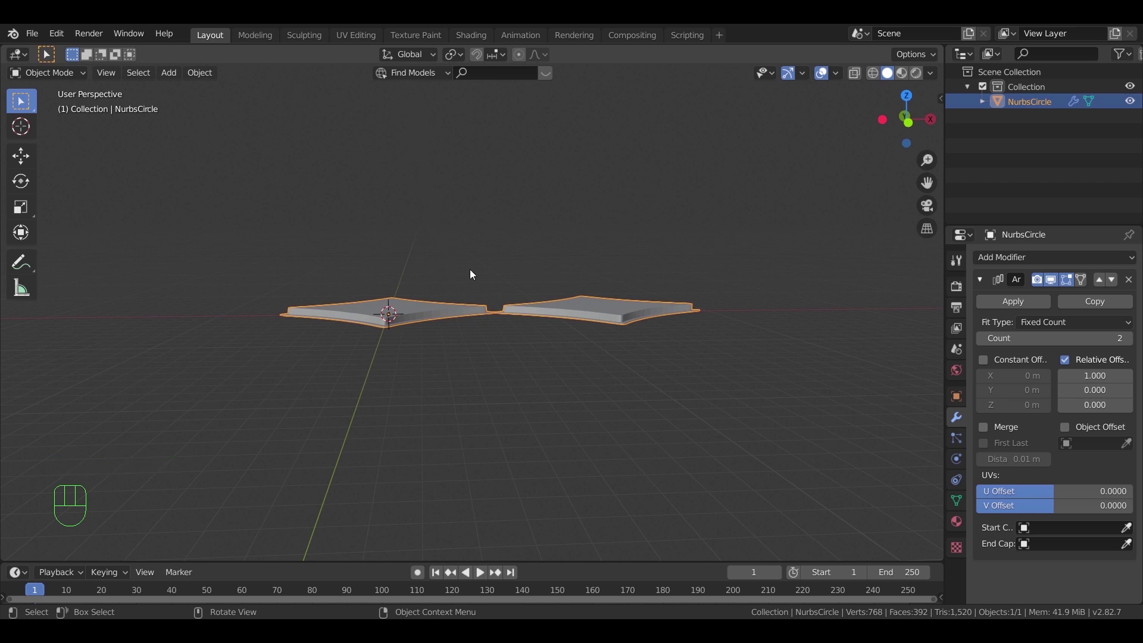
{"action": "key", "text": "KP_1"}
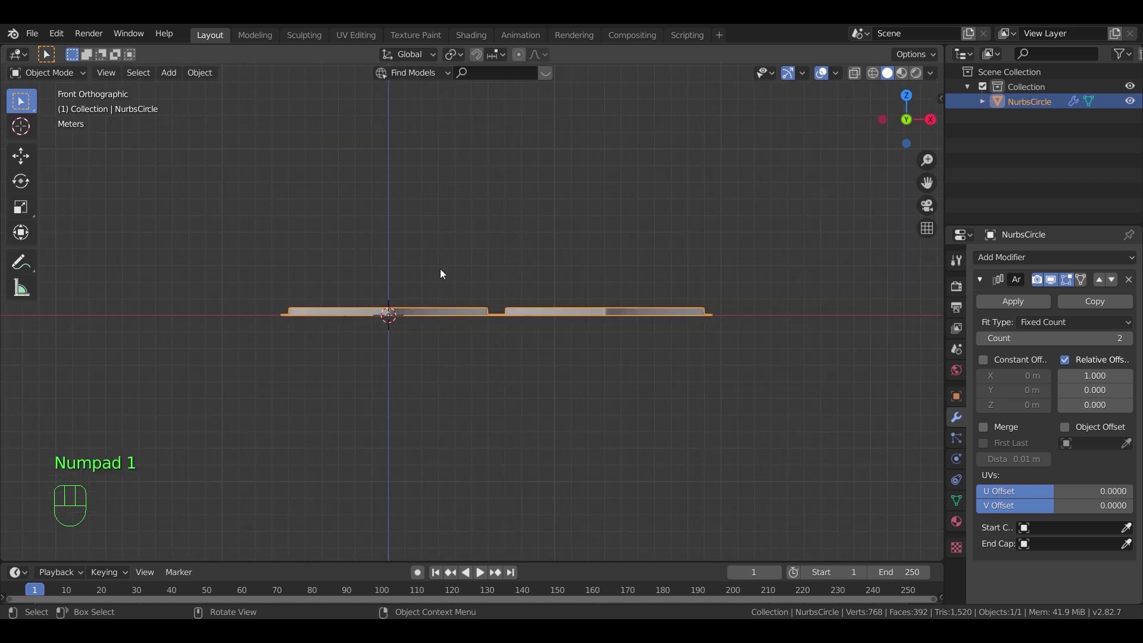
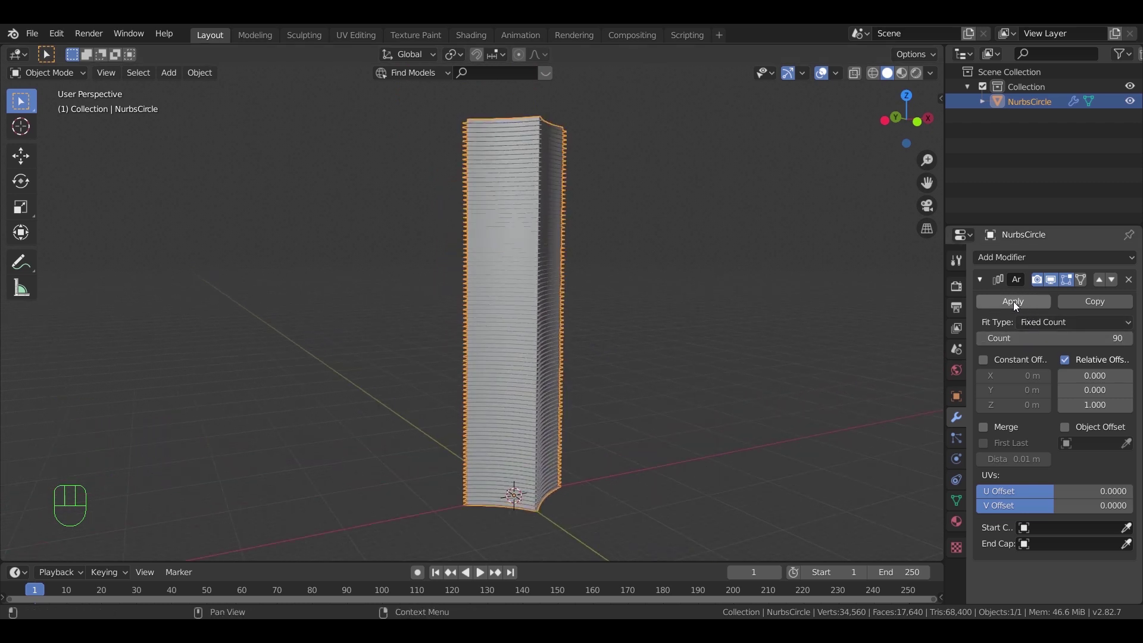
Apply the Array, then add a Simple Deform Twist about Z with a 180° angle
{"action": "left_click", "coordinate": [1018, 306]}
{"action": "left_click", "coordinate": [645, 292]}
{"action": "left_click_drag", "start_coordinate": [539, 253], "coordinate": [571, 267]}
{"action": "key", "text": "g"}
{"action": "right_click", "coordinate": [620, 275]}
{"action": "left_click_drag", "start_coordinate": [1011, 261], "coordinate": [982, 438]}
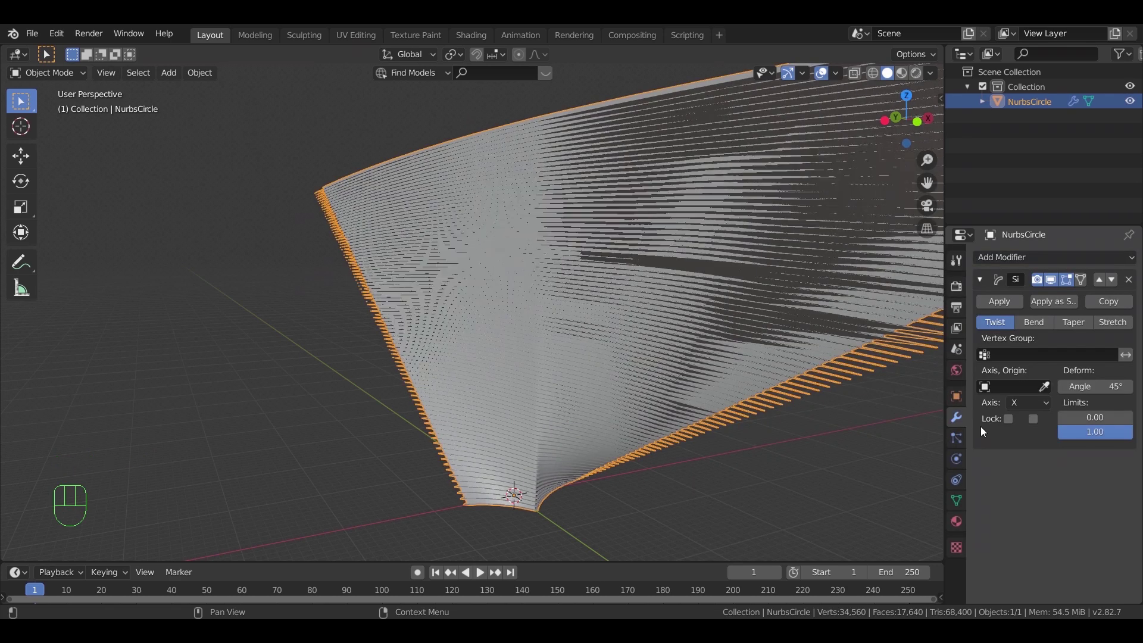
{"action": "left_click_drag", "start_coordinate": [1040, 403], "coordinate": [1033, 449]}
{"action": "left_click_drag", "start_coordinate": [661, 330], "coordinate": [668, 342]}
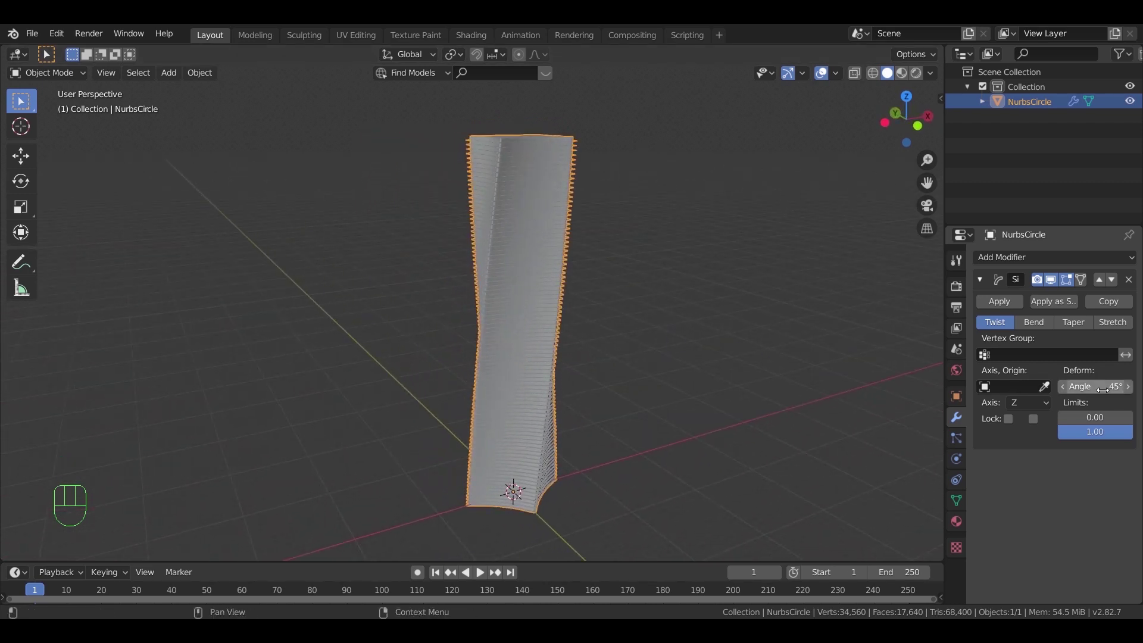
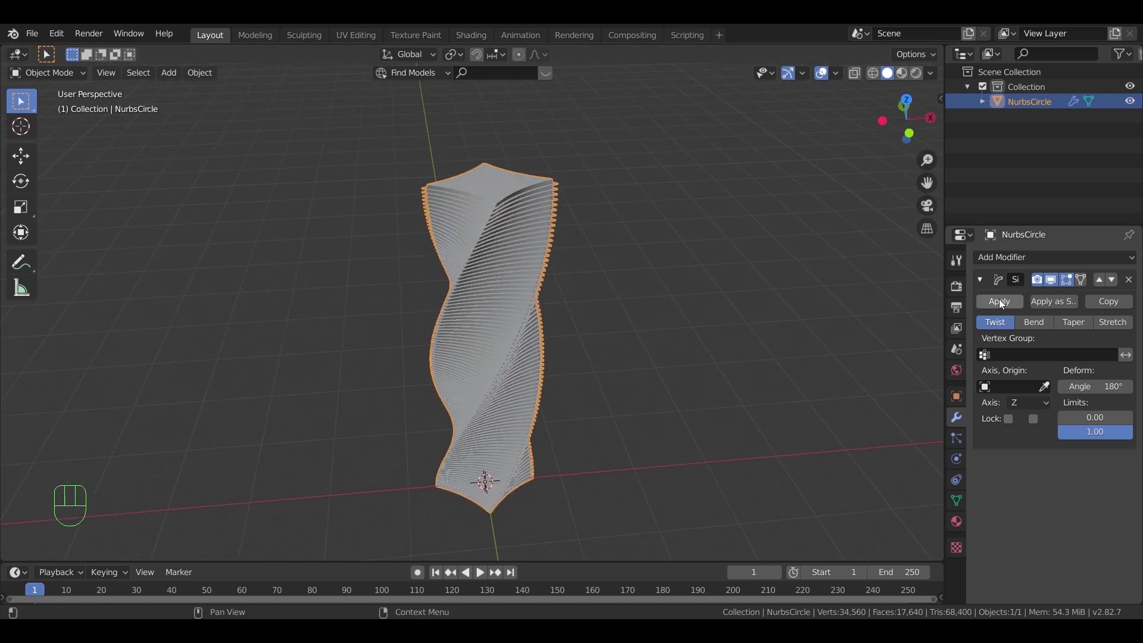
Apply the Simple Deform twist and snap the 3D cursor to the tower's centre from front view
{"action": "left_click", "coordinate": [1003, 301]}
{"action": "left_click_drag", "start_coordinate": [622, 374], "coordinate": [619, 342]}
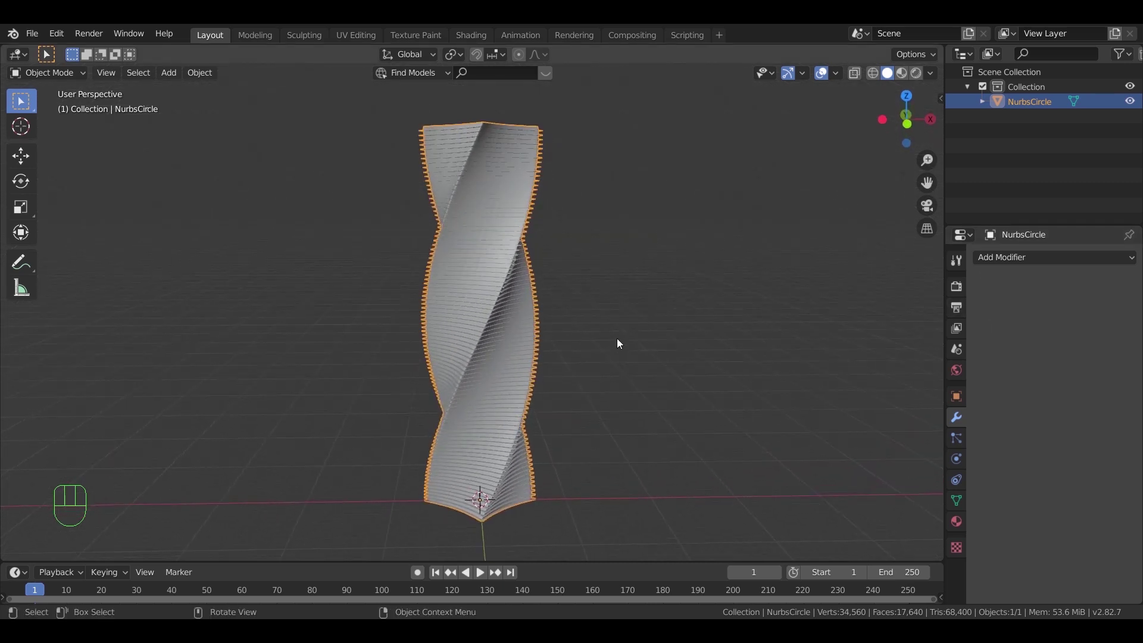
{"action": "key", "text": "KP_1"}
{"action": "left_click", "coordinate": [493, 260]}
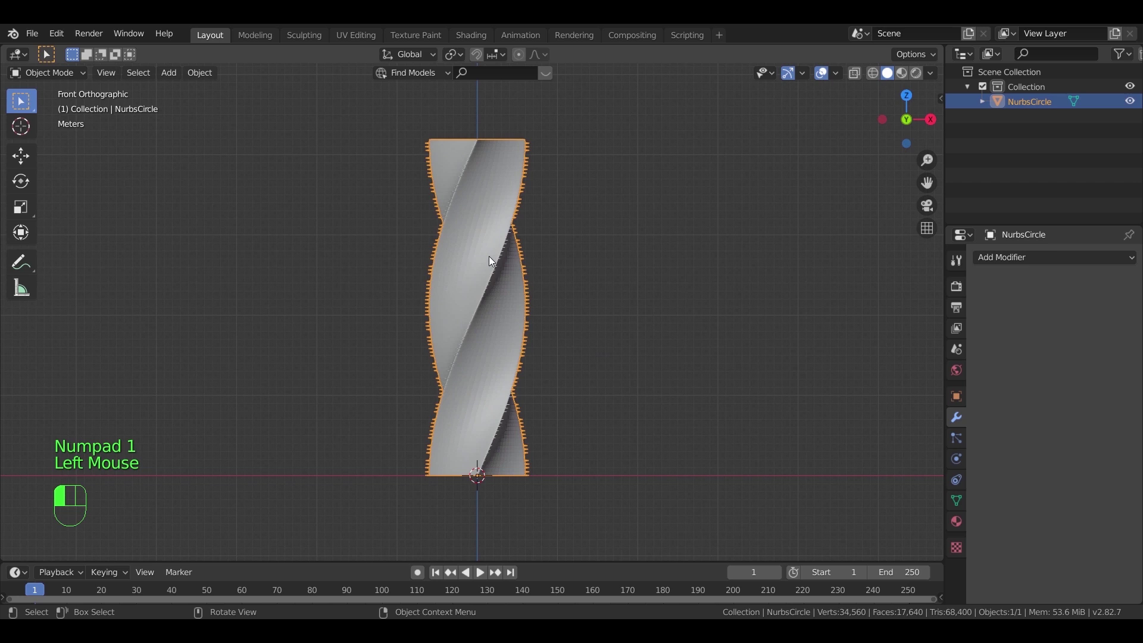
{"action": "left_click_drag", "start_coordinate": [216, 74], "coordinate": [390, 118]}
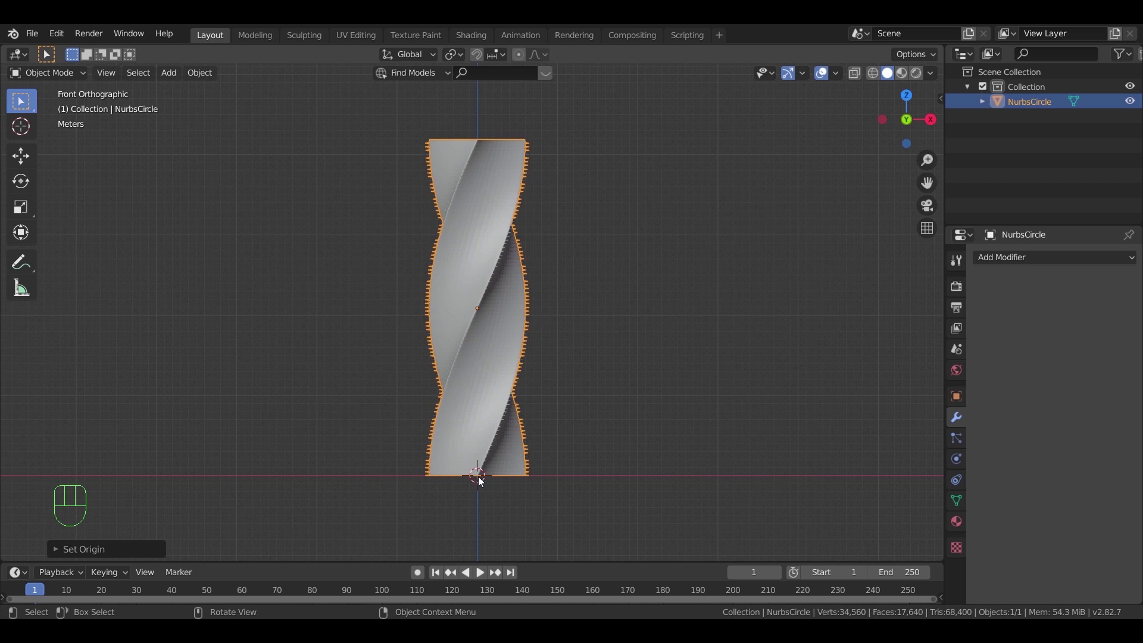
{"action": "key", "text": "shift+s"}
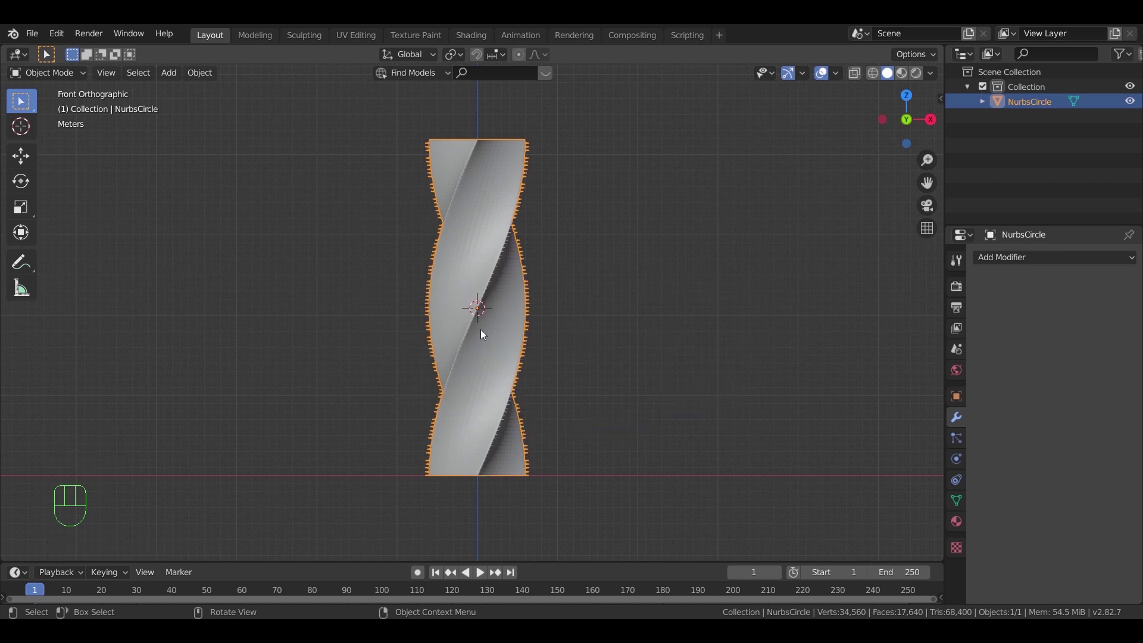
Add a lattice and scale it along Z until its box wraps the whole twisted tower
{"action": "key", "text": "shift+a"}
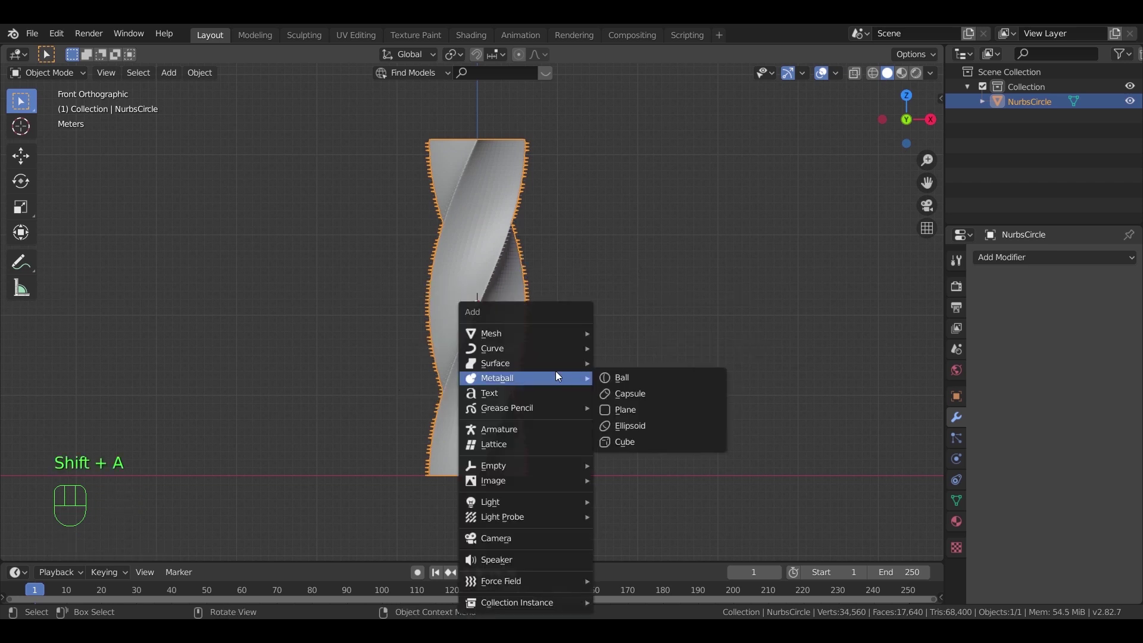
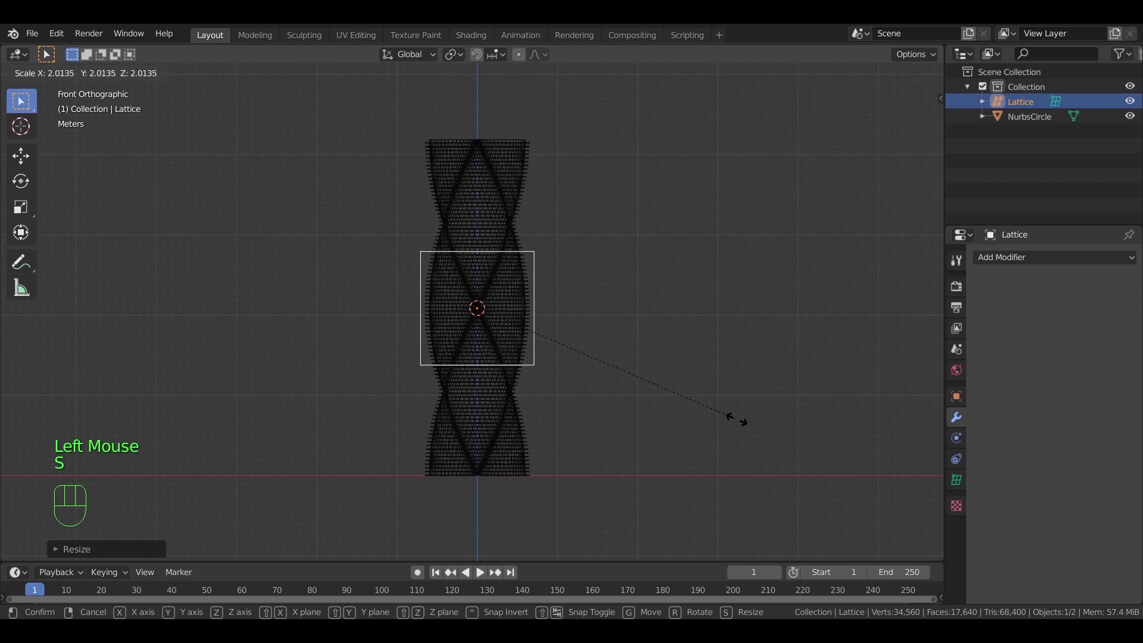
{"action": "left_click", "coordinate": [737, 421]}
{"action": "key", "text": "s"}
{"action": "key", "text": "z"}
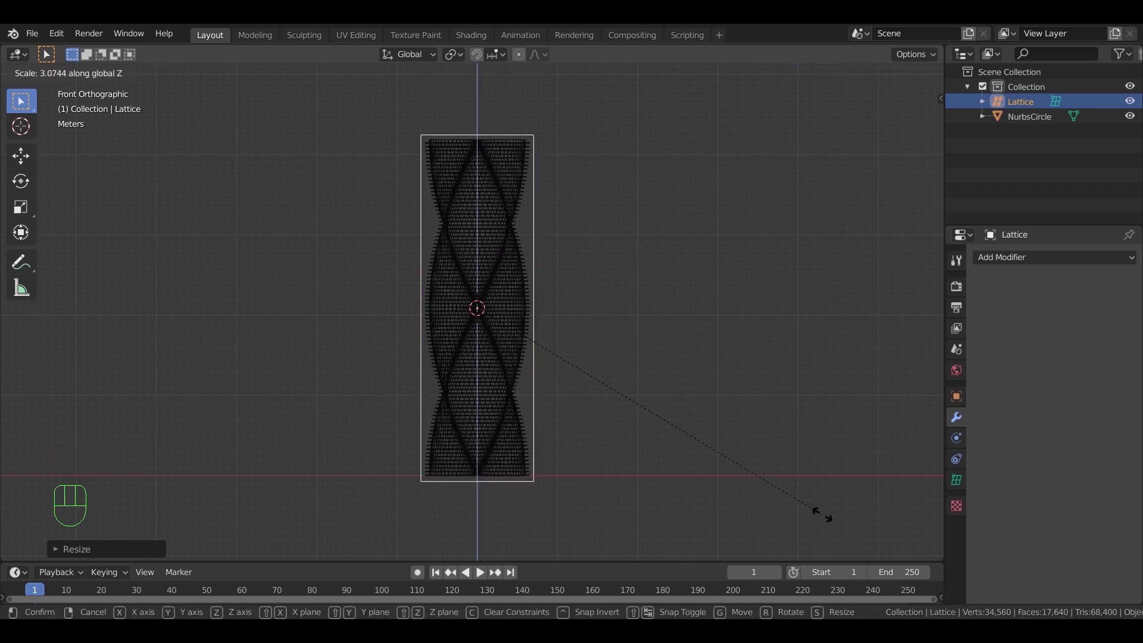
{"action": "left_click", "coordinate": [827, 519]}
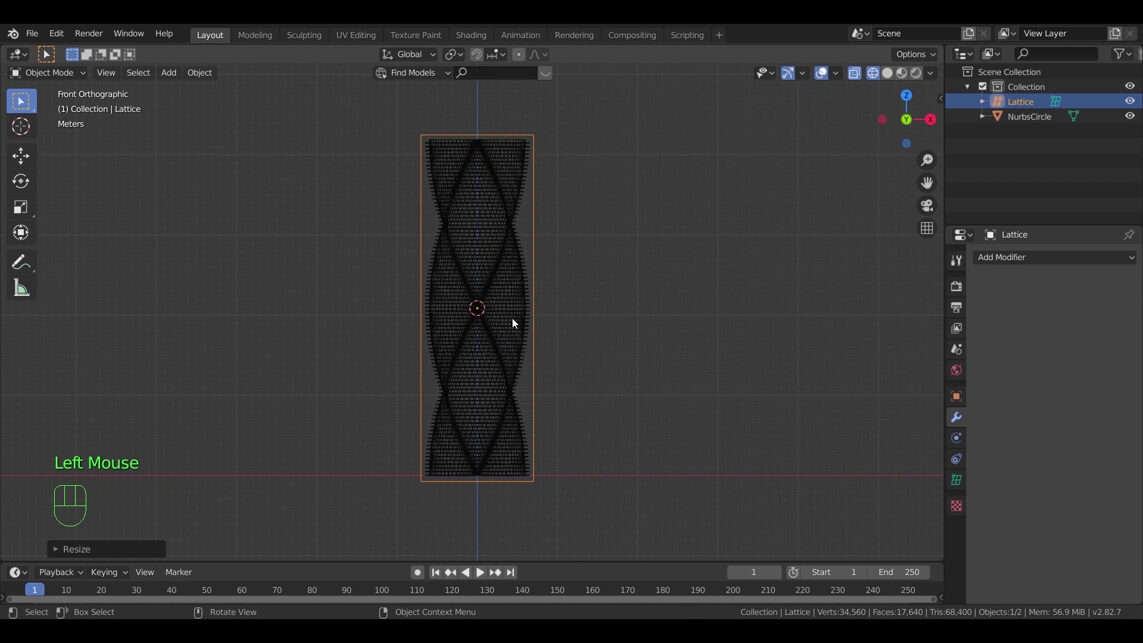
{"action": "left_click_drag", "start_coordinate": [526, 333], "coordinate": [548, 340]}
{"action": "key", "text": "z"}
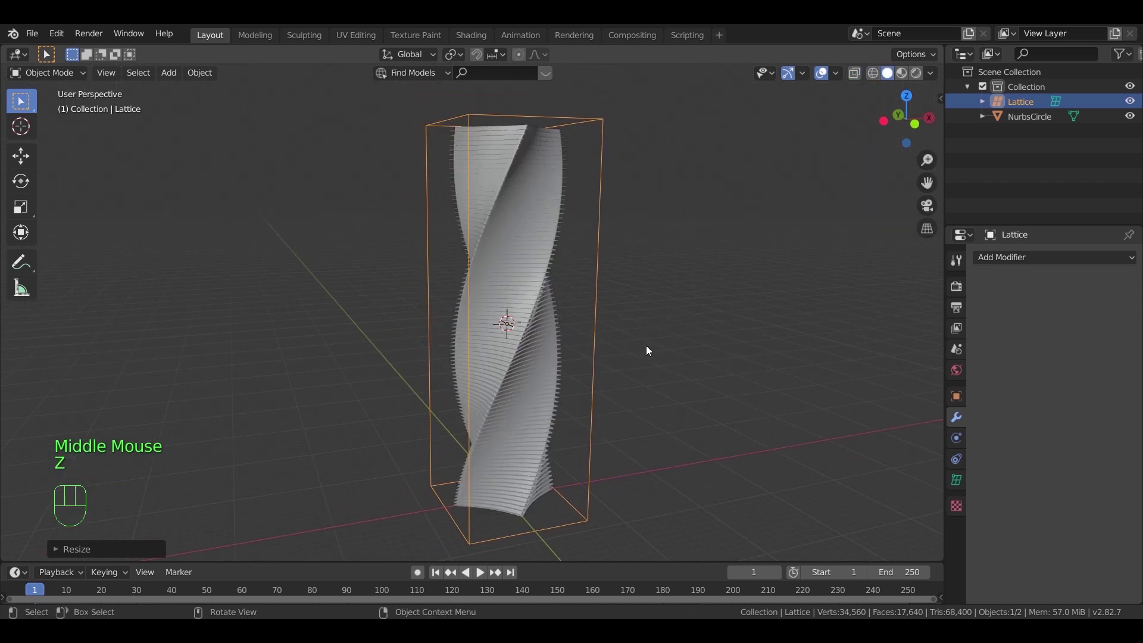
Raise the lattice's U/V/W resolution above the default 2 in its data settings
{"action": "left_click", "coordinate": [964, 486]}
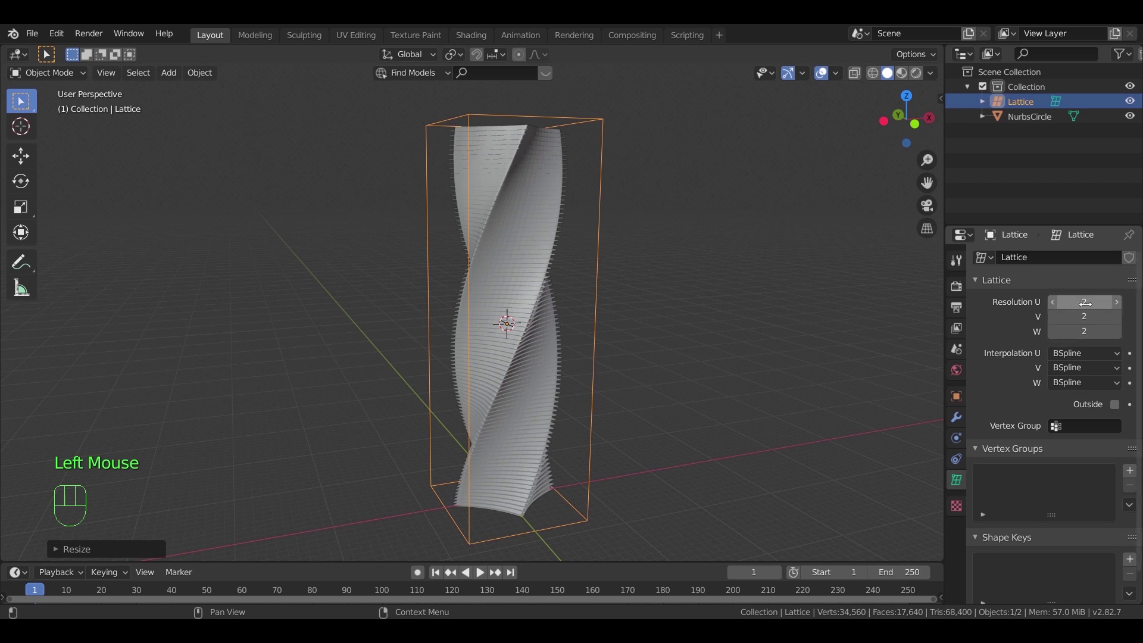
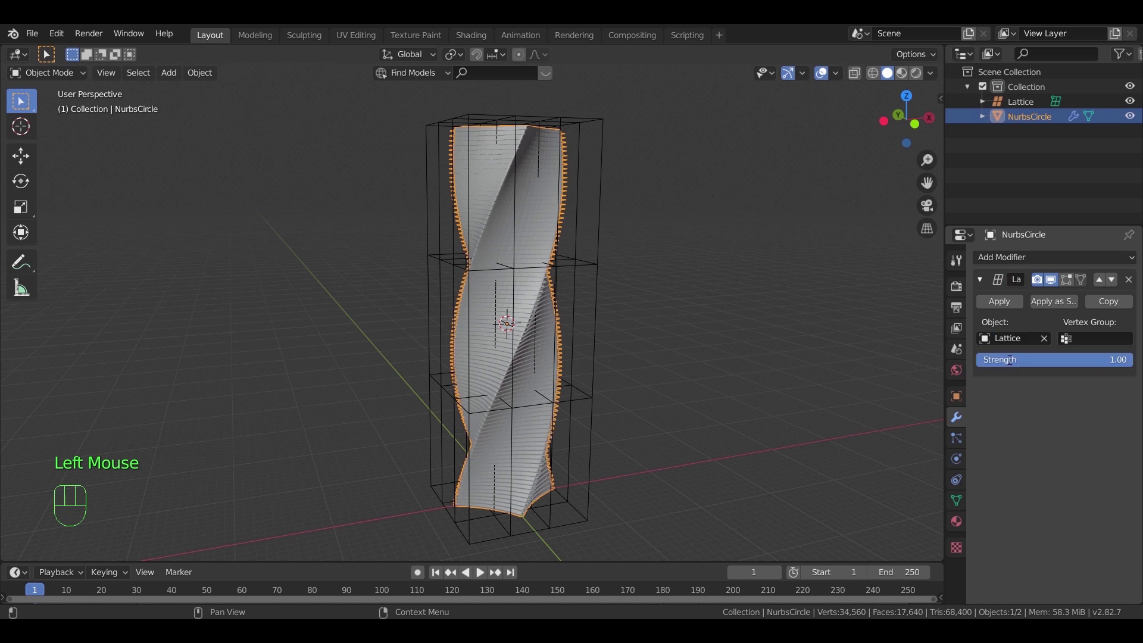
Edit the lattice points, shrinking the top ring so the tower narrows upward
{"action": "left_click", "coordinate": [597, 265]}
{"action": "key", "text": "Tab"}
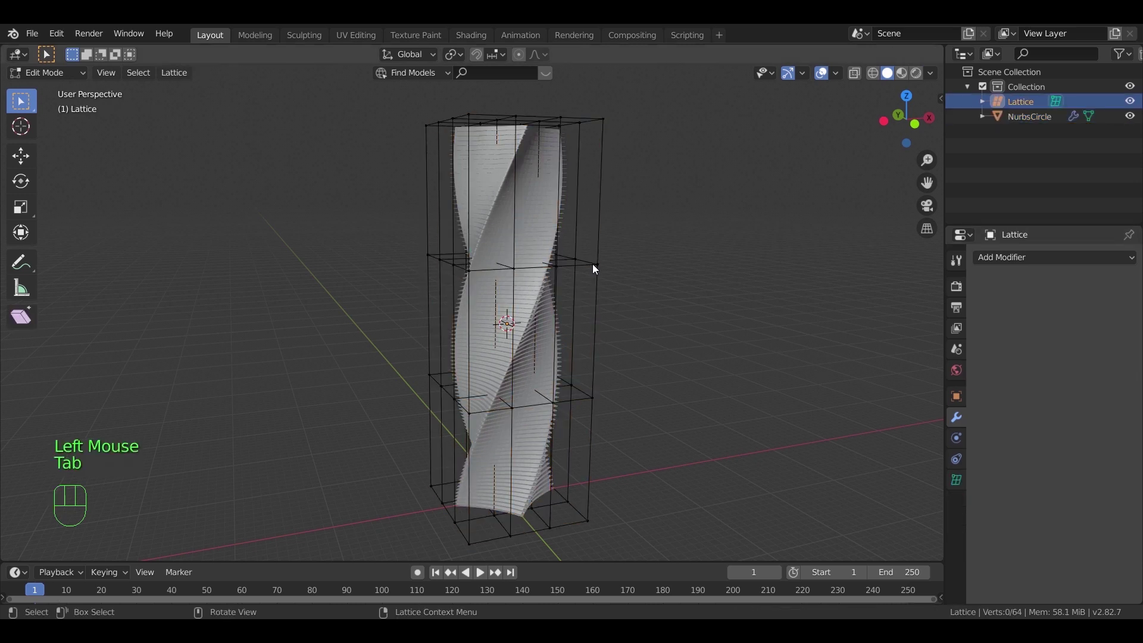
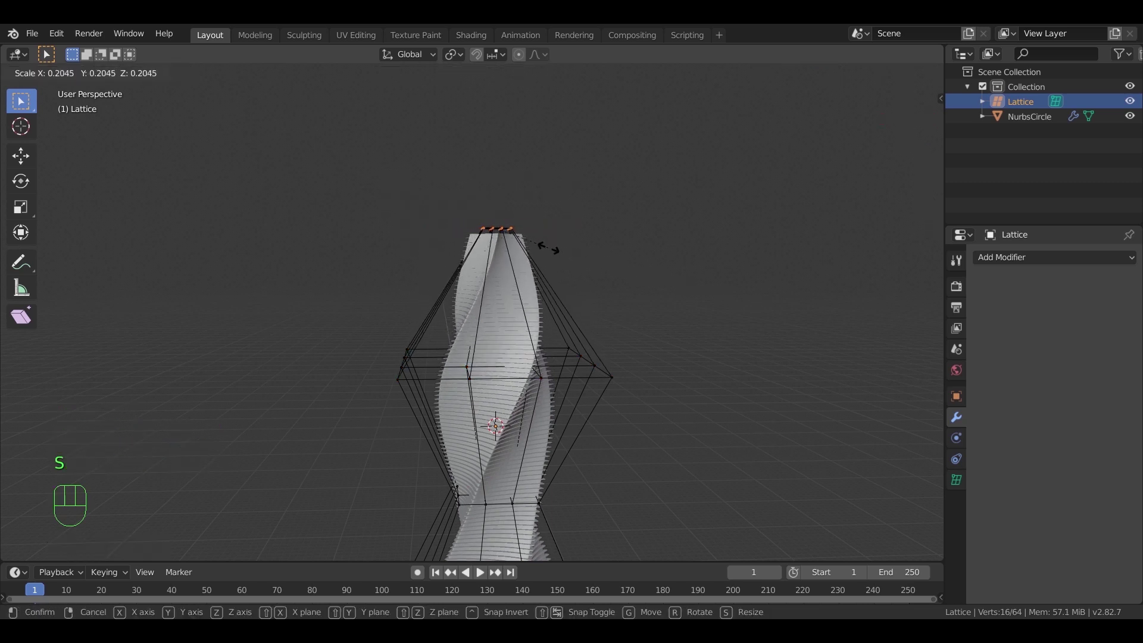
{"action": "left_click", "coordinate": [546, 246]}
{"action": "scroll", "scroll_direction": "down", "scroll_amount": 3}
{"action": "left_click_drag", "start_coordinate": [646, 396], "coordinate": [690, 436]}
{"action": "left_click_drag", "start_coordinate": [676, 391], "coordinate": [668, 356]}
{"action": "key", "text": "Tab"}
Hide the lattice object and inspect the deformed tower from around its base
{"action": "left_click", "coordinate": [635, 322]}
{"action": "left_click", "coordinate": [601, 270]}
{"action": "key", "text": "h"}
{"action": "left_click_drag", "start_coordinate": [584, 374], "coordinate": [603, 386]}
{"action": "middle_click", "coordinate": [618, 460]}
{"action": "left_click_drag", "start_coordinate": [619, 295], "coordinate": [531, 299]}
{"action": "scroll", "scroll_direction": "up", "scroll_amount": 3}
{"action": "left_click", "coordinate": [513, 243]}
Apply the Lattice modifier on NurbsCircle so the swelling and narrowing are baked in
{"action": "key", "text": "Tab"}
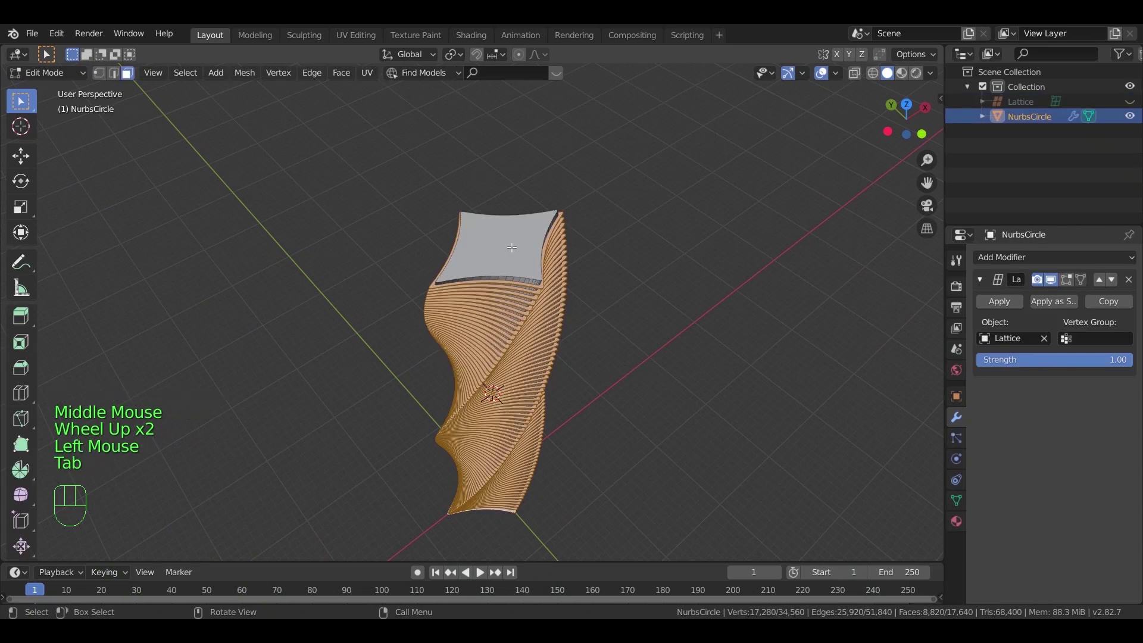
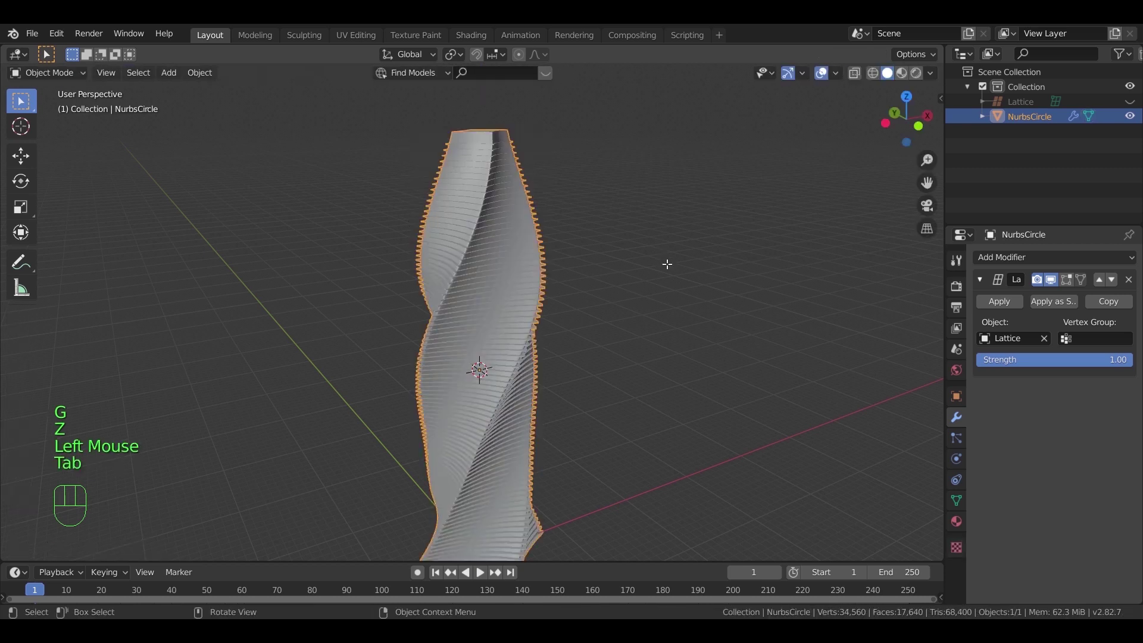
{"action": "left_click_drag", "start_coordinate": [635, 301], "coordinate": [641, 286]}
{"action": "scroll", "scroll_direction": "down", "scroll_amount": 3}
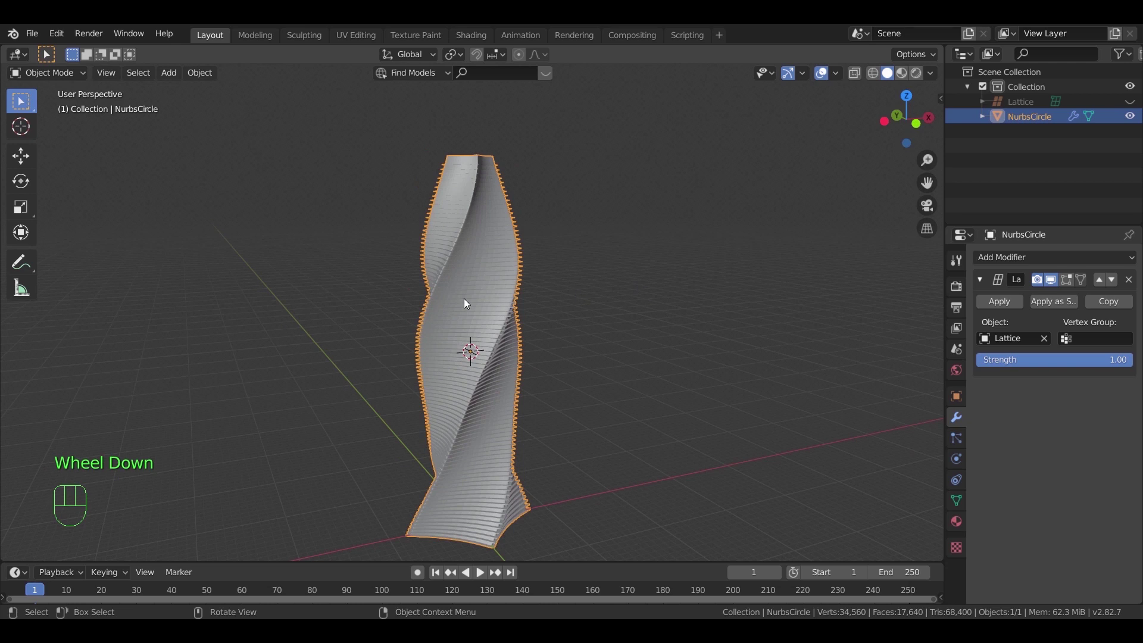
{"action": "left_click", "coordinate": [468, 300]}
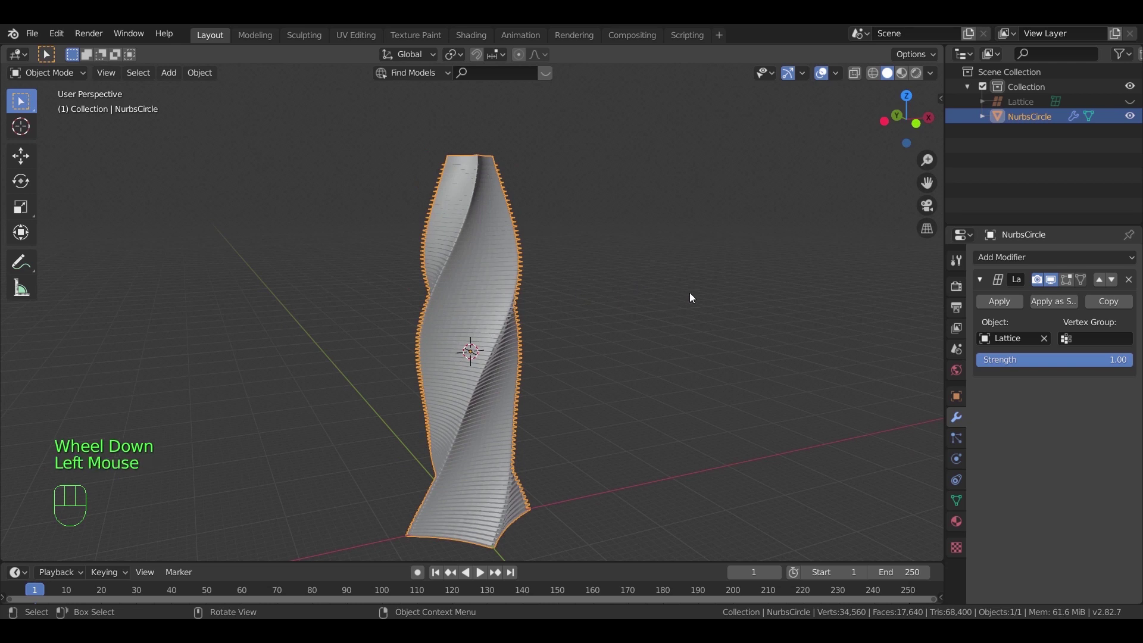
{"action": "left_click", "coordinate": [1012, 300]}
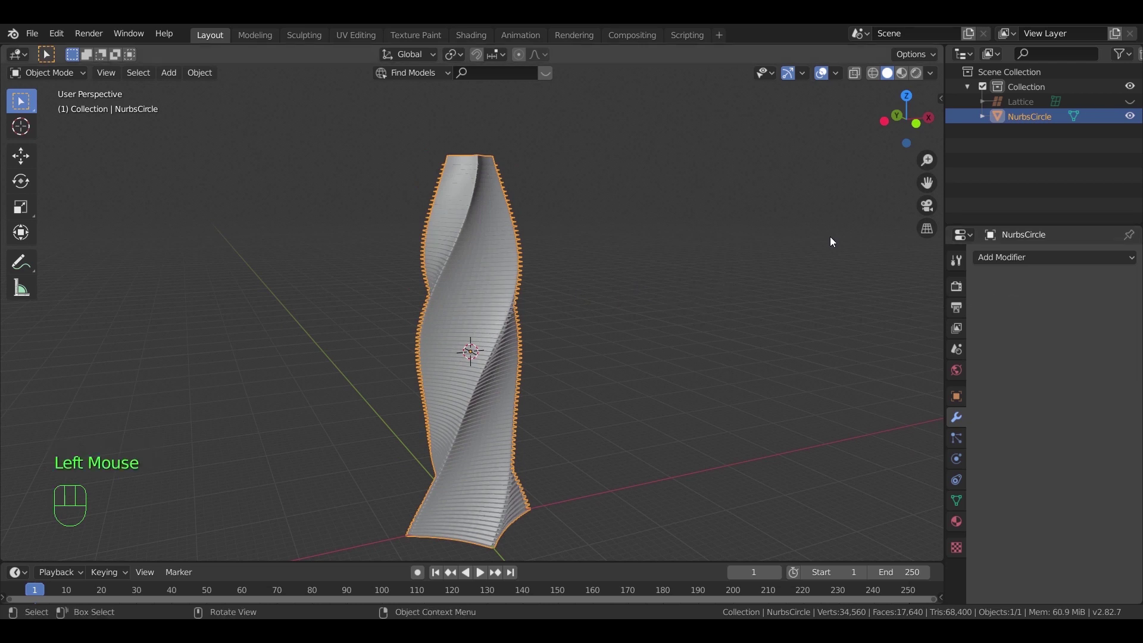
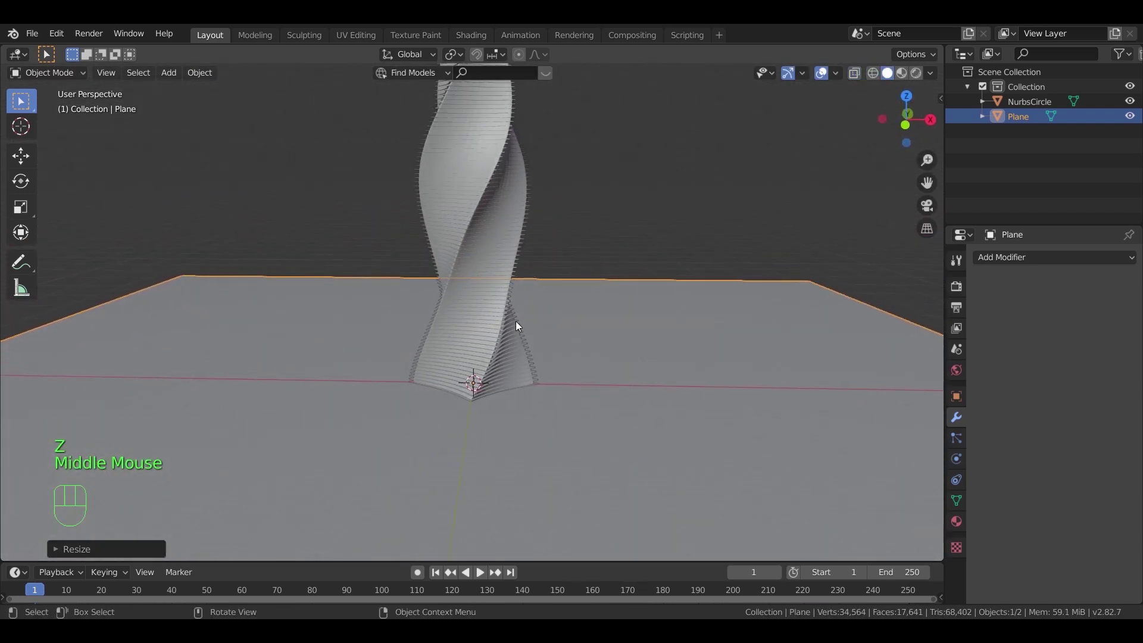
Navigate to a low ground-level view that frames the whole tower from the front
{"action": "left_click_drag", "start_coordinate": [515, 318], "coordinate": [519, 423]}
{"action": "left_click_drag", "start_coordinate": [524, 422], "coordinate": [525, 387]}
{"action": "scroll", "scroll_direction": "up", "scroll_amount": 3}
{"action": "scroll", "scroll_direction": "down", "scroll_amount": 3}
{"action": "middle_click", "coordinate": [504, 407]}
{"action": "middle_click", "coordinate": [495, 392]}
{"action": "middle_click", "coordinate": [489, 370]}
{"action": "middle_click", "coordinate": [497, 379]}
{"action": "middle_click", "coordinate": [512, 382]}
{"action": "left_click_drag", "start_coordinate": [510, 383], "coordinate": [493, 384]}
{"action": "left_click_drag", "start_coordinate": [491, 385], "coordinate": [480, 381]}
{"action": "left_click_drag", "start_coordinate": [480, 381], "coordinate": [508, 366]}
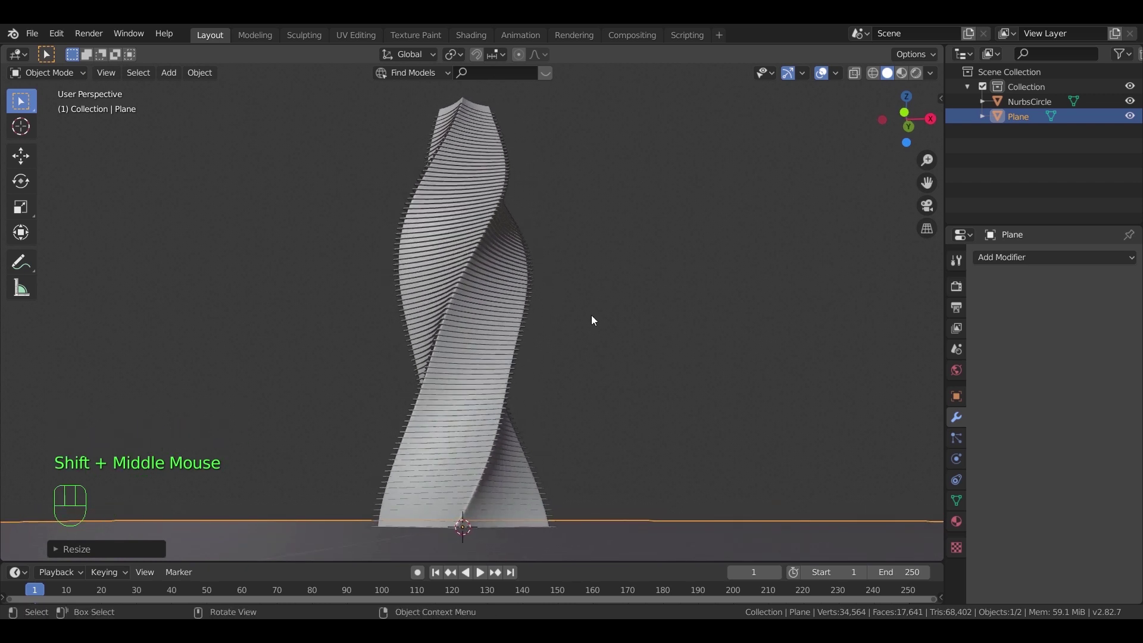
Add a camera aligned to the view, set 960×1080 portrait output with render region enabled
{"action": "key", "text": "shift+a"}
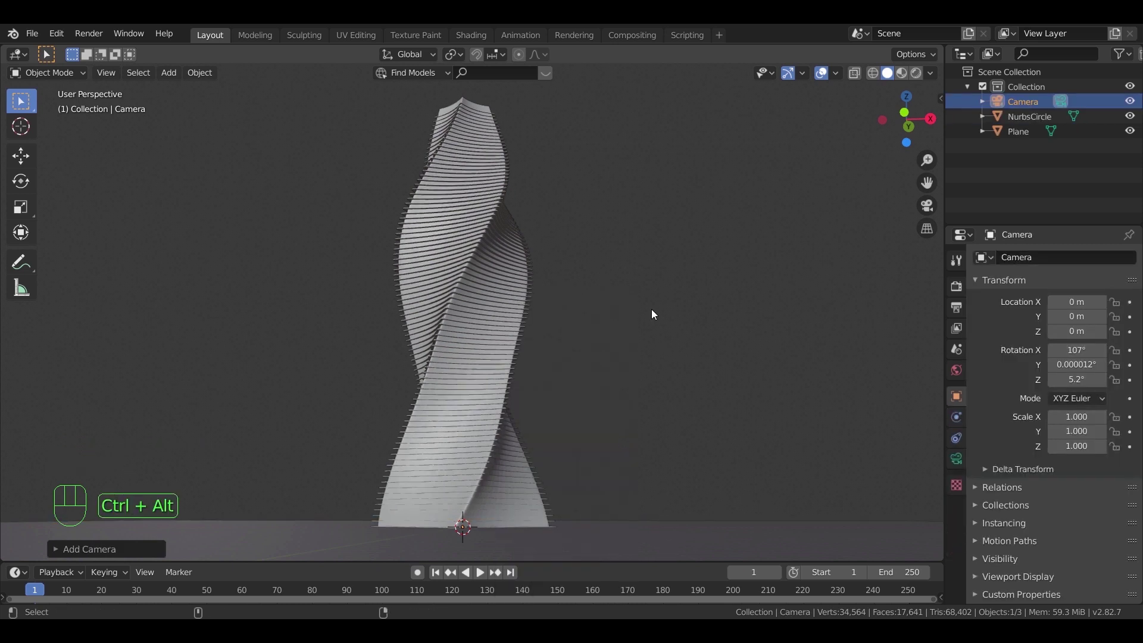
{"action": "key", "text": "ctrl+alt+KP_0"}
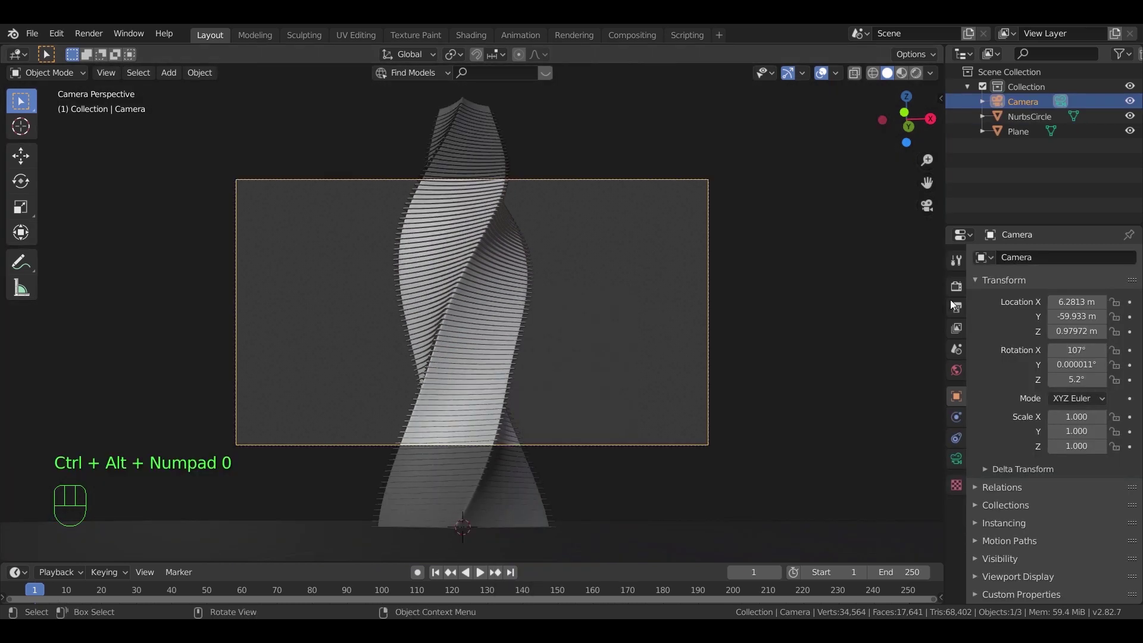
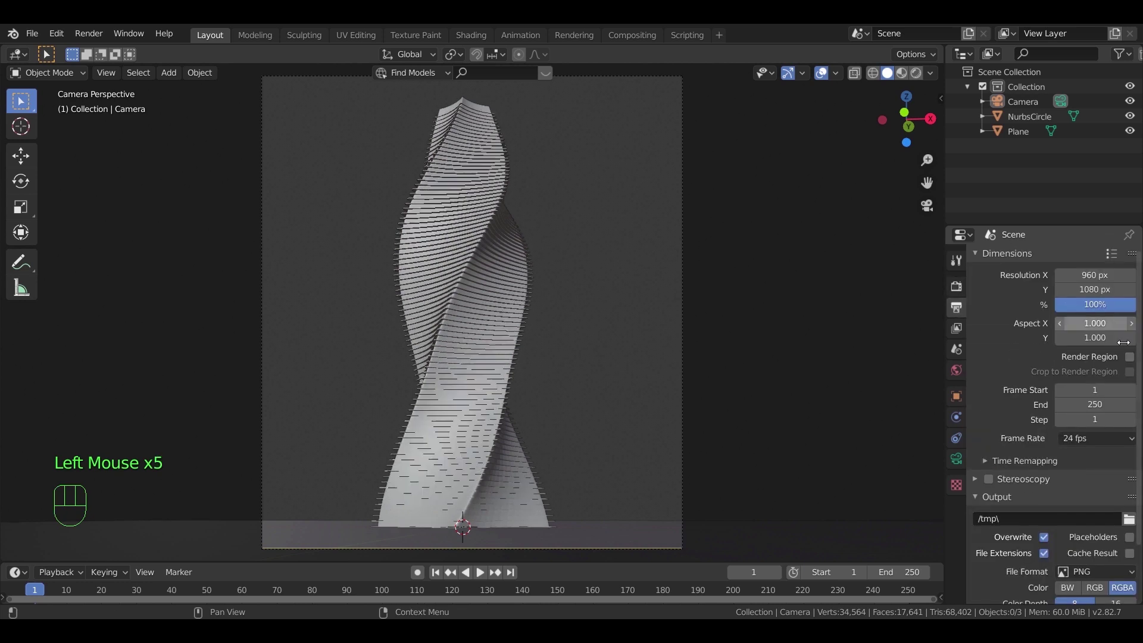
{"action": "left_click", "coordinate": [1136, 357]}
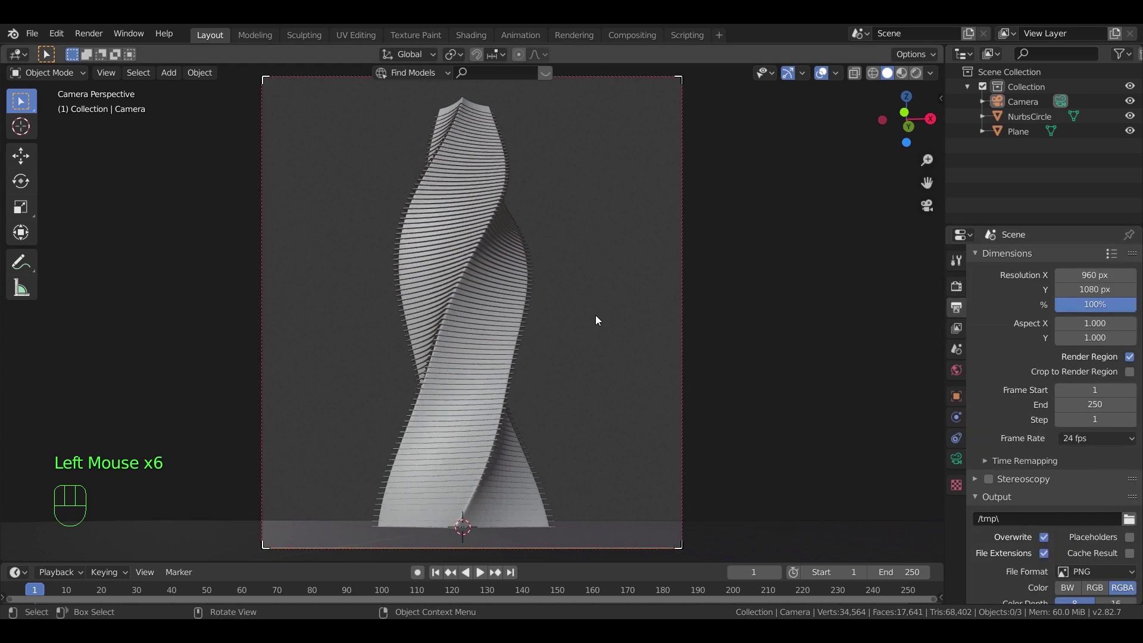
{"action": "left_click", "coordinate": [598, 319]}
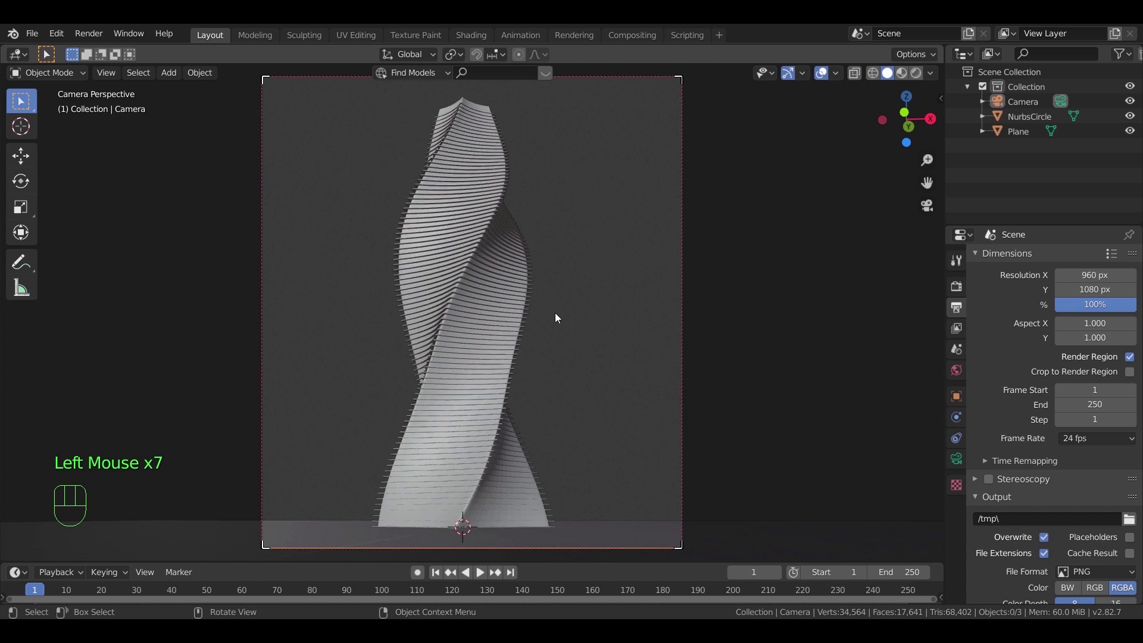
Add an area light, move it up above the tower and set its power to 1200 W
{"action": "key", "text": "z"}
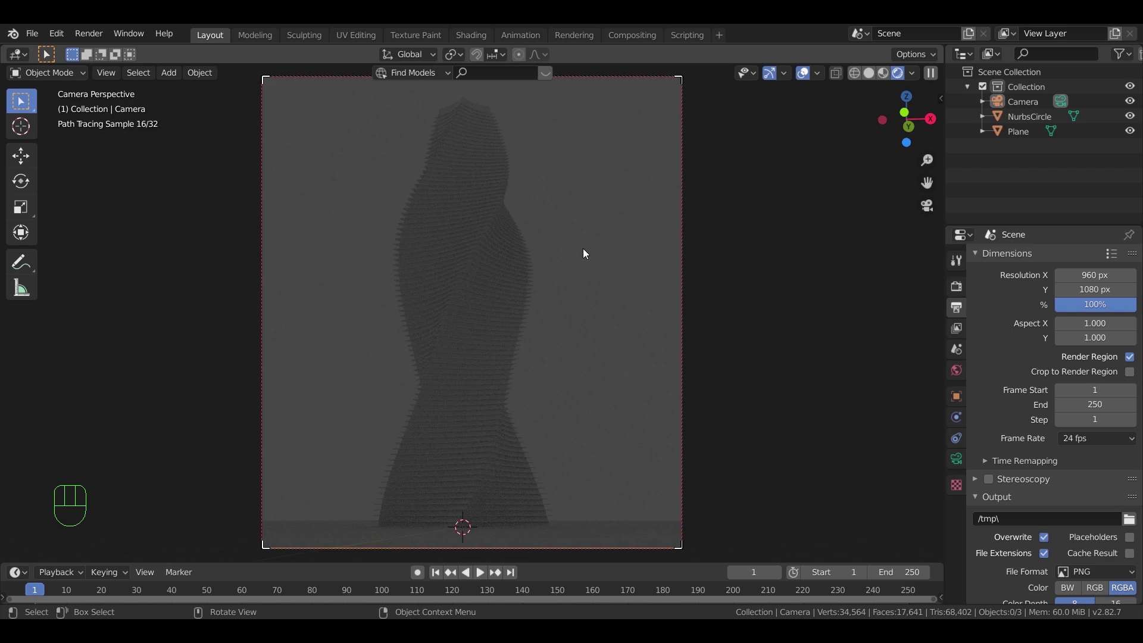
{"action": "key", "text": "shift+a"}
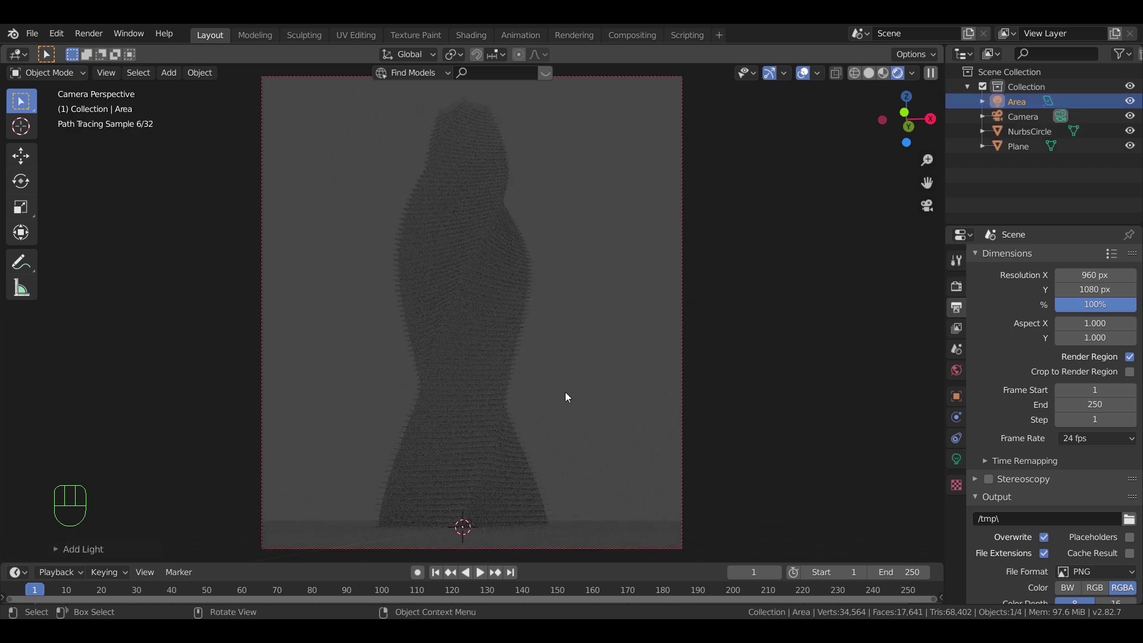
{"action": "key", "text": "g"}
{"action": "key", "text": "z"}
{"action": "left_click", "coordinate": [569, 482]}
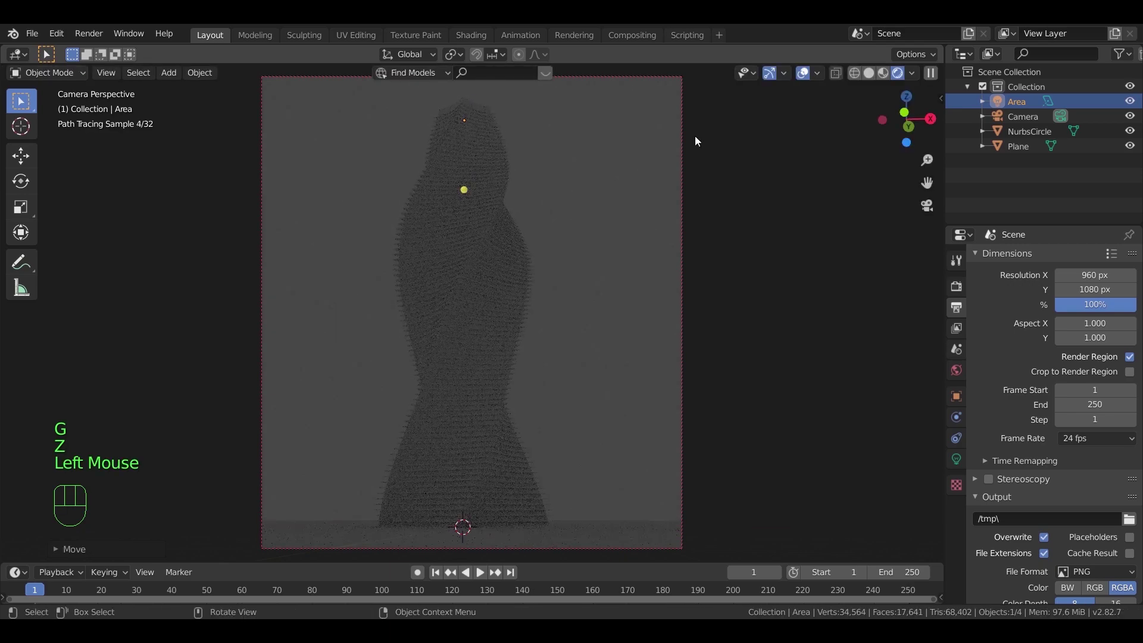
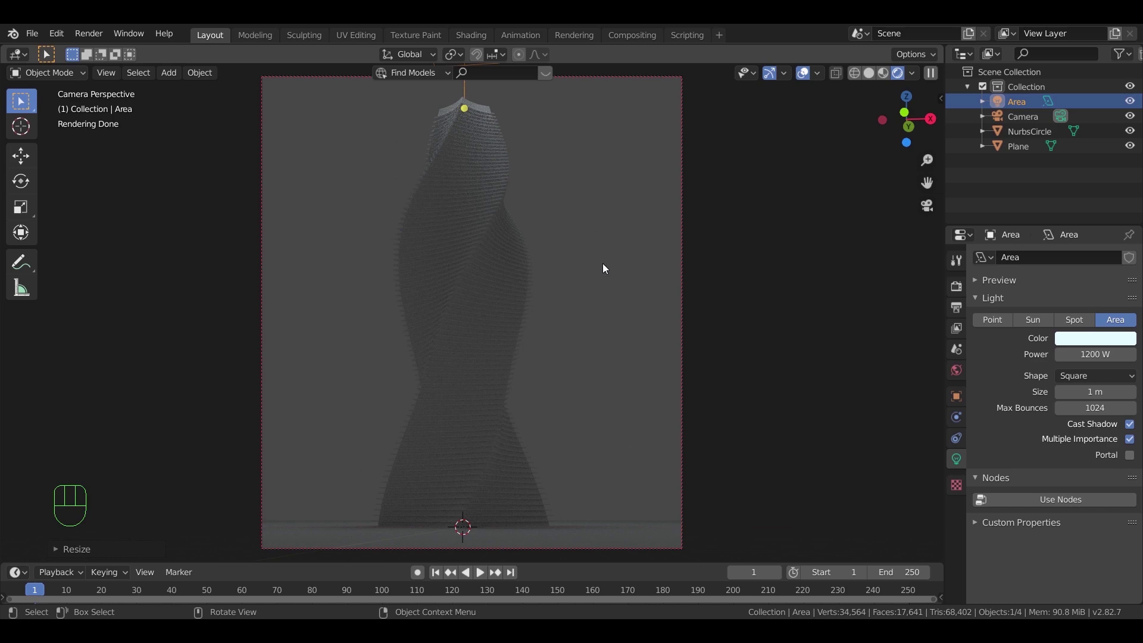
{"action": "left_click", "coordinate": [870, 77]}
{"action": "left_click_drag", "start_coordinate": [519, 314], "coordinate": [585, 362]}
Add 800 W area lights beside the base, tinting Area.001 orange and Area.002 light blue
{"action": "scroll", "scroll_direction": "down", "scroll_amount": 3}
{"action": "middle_click", "coordinate": [591, 417]}
{"action": "key", "text": "shift+a"}
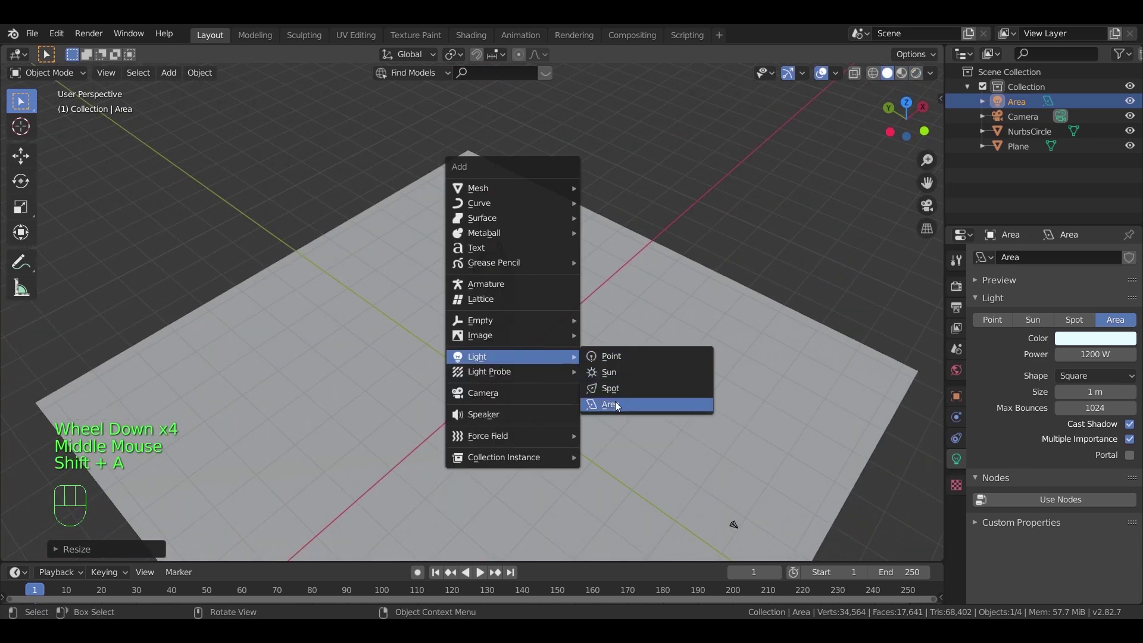
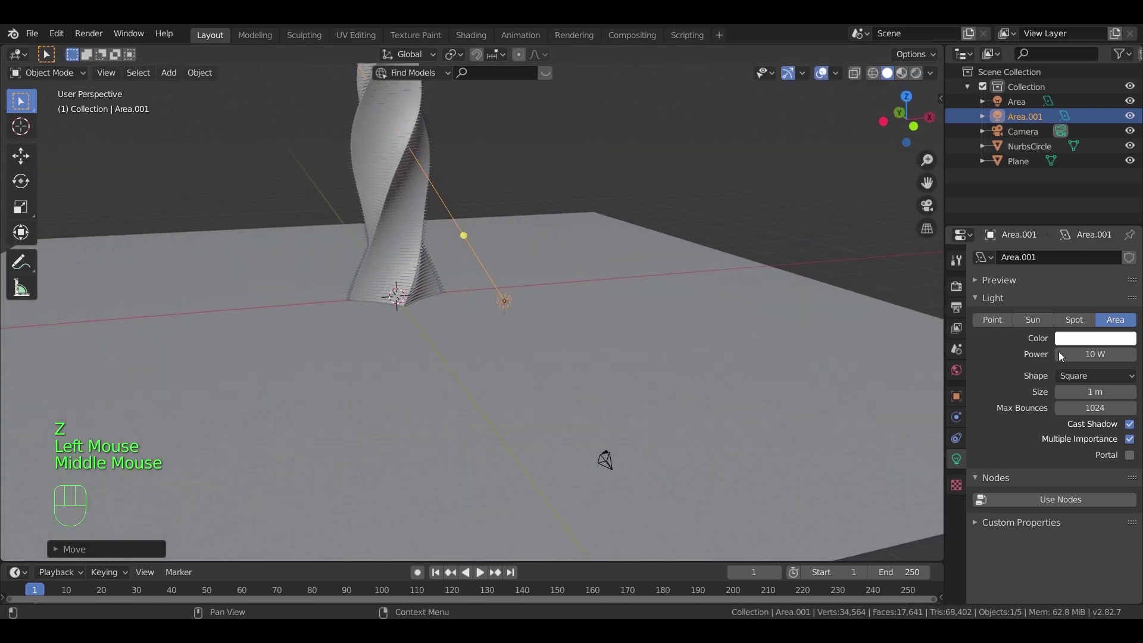
{"action": "left_click", "coordinate": [1107, 346]}
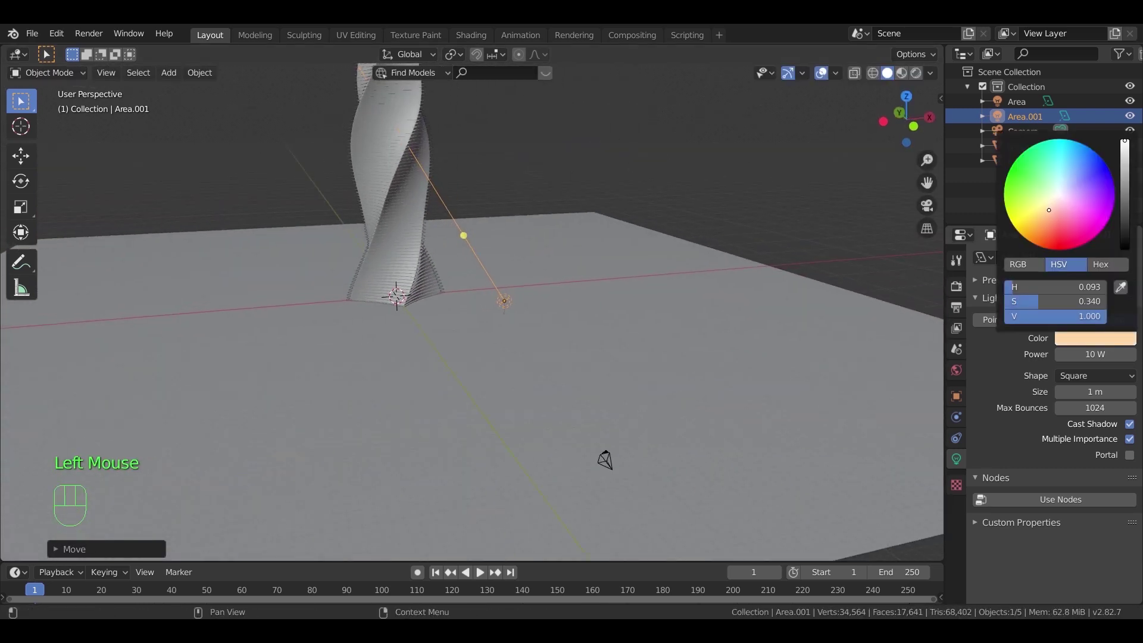
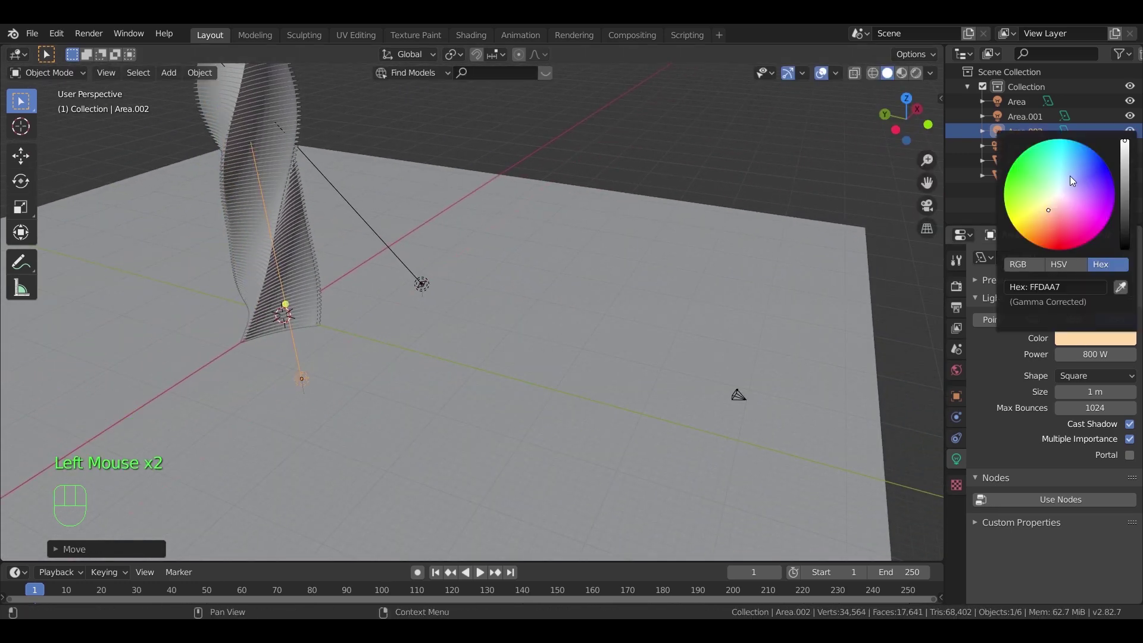
{"action": "left_click", "coordinate": [647, 157]}
{"action": "left_click_drag", "start_coordinate": [450, 274], "coordinate": [419, 246]}
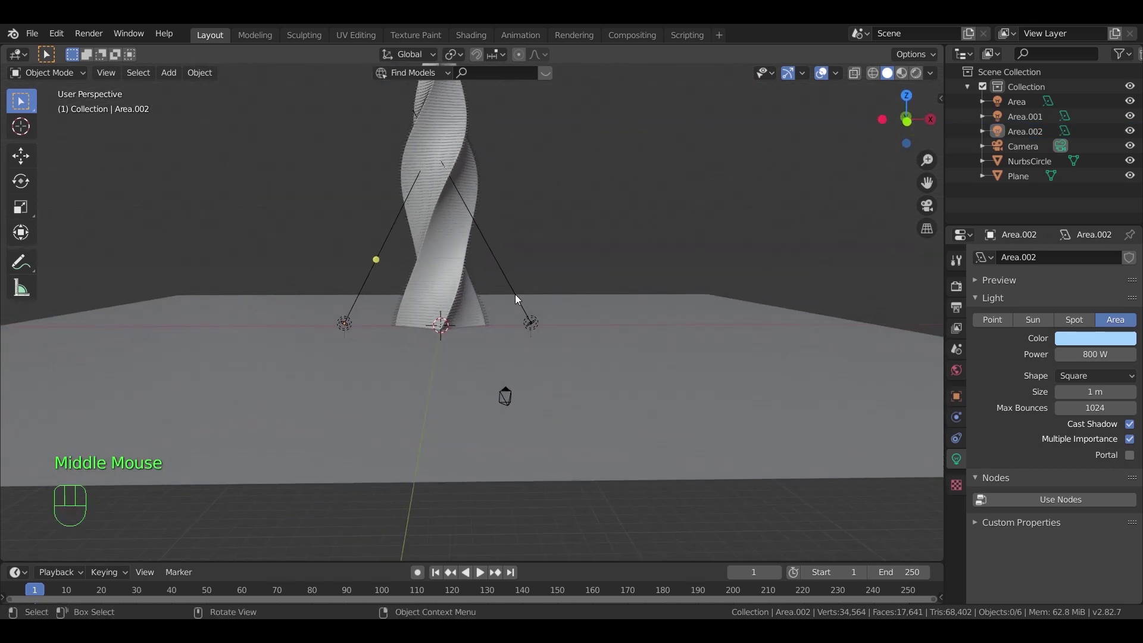
Set the World colour to black and check the lit tower through the camera preview
{"action": "key", "text": "KP_0"}
{"action": "key", "text": "z"}
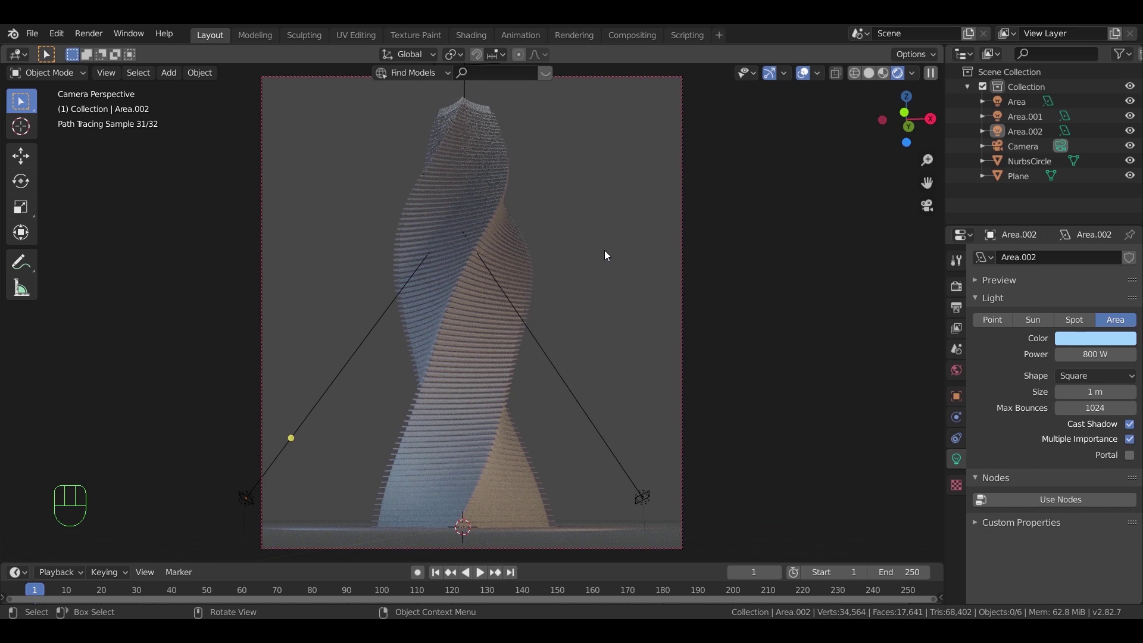
{"action": "left_click", "coordinate": [956, 368]}
{"action": "left_click", "coordinate": [1100, 348]}
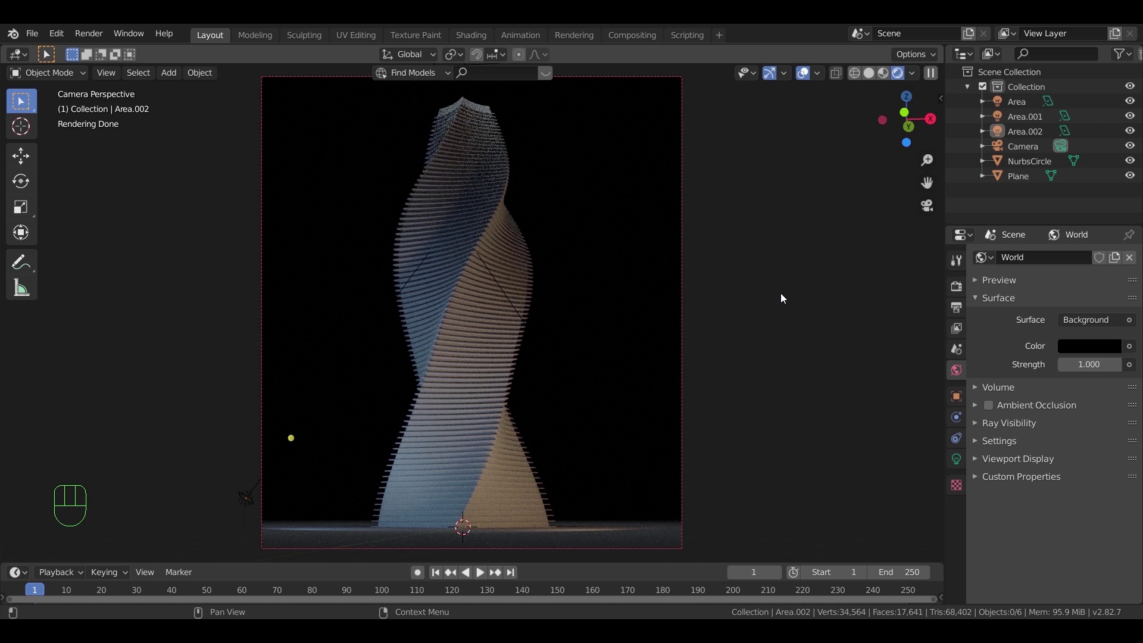
{"action": "key", "text": "z"}
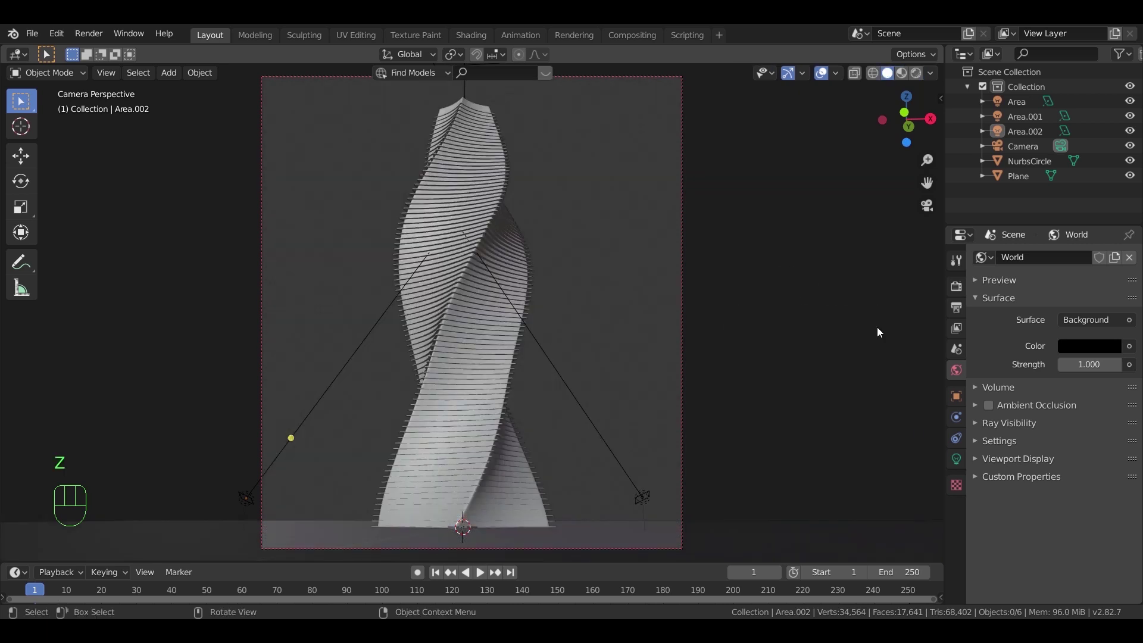
{"action": "left_click", "coordinate": [492, 367]}
Darken the tower's stone Base Color slightly to hex DDDDDD in Material properties
{"action": "left_click", "coordinate": [960, 521]}
{"action": "left_click", "coordinate": [1025, 263]}
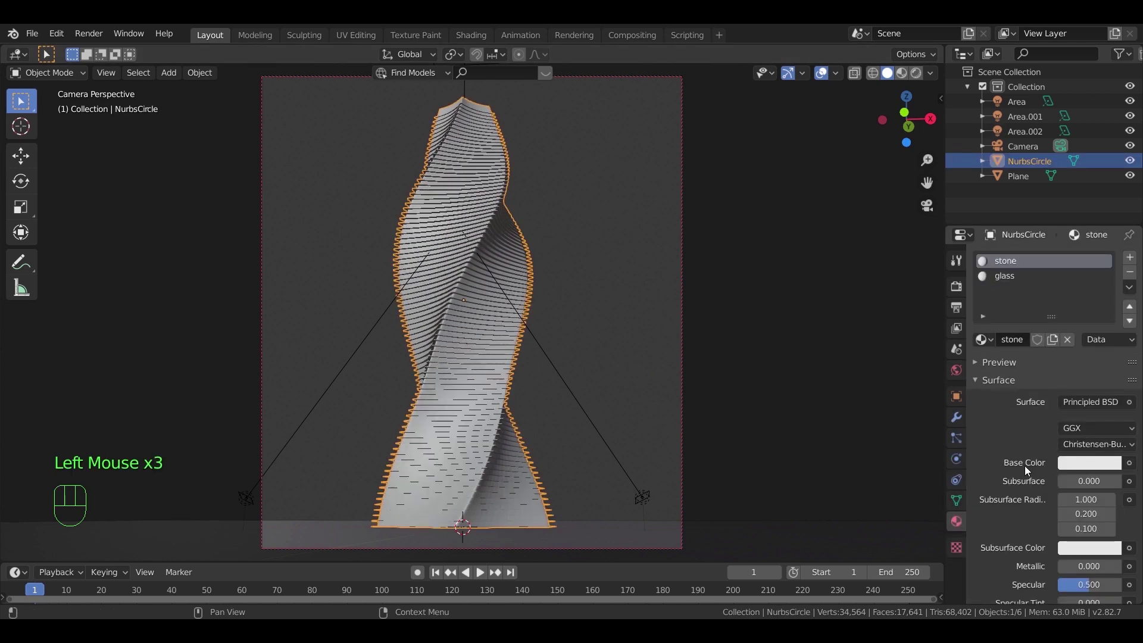
{"action": "scroll", "scroll_direction": "down", "scroll_amount": 3}
{"action": "scroll", "scroll_direction": "down", "scroll_amount": 3}
{"action": "left_click_drag", "start_coordinate": [1079, 419], "coordinate": [1080, 416]}
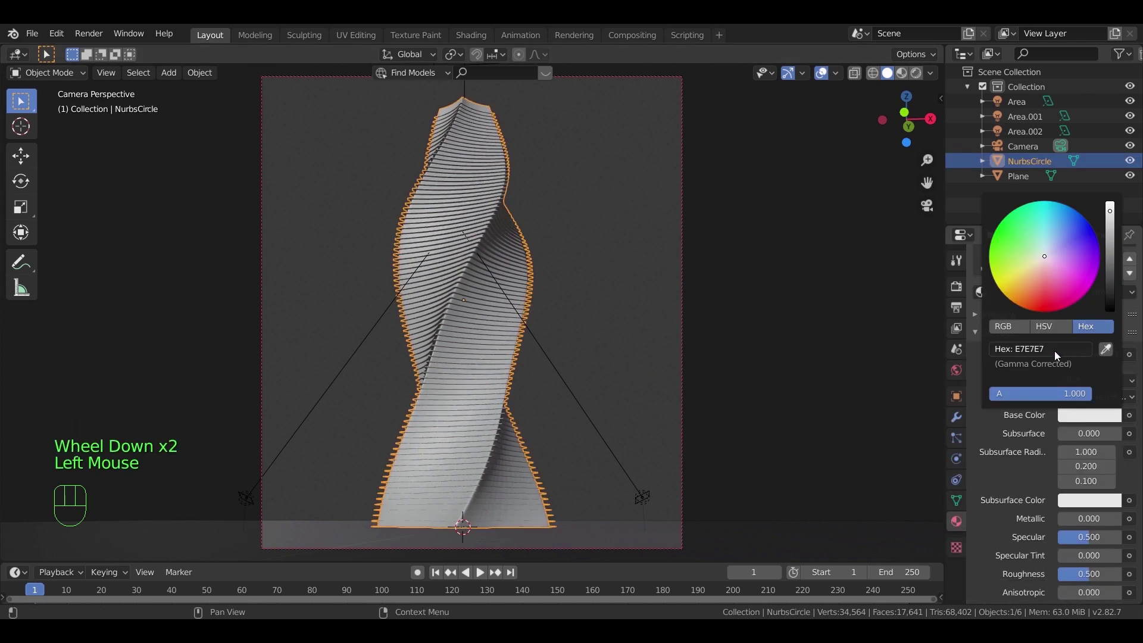
{"action": "key", "text": "d"}
{"action": "key", "text": "d"}
{"action": "key", "text": "d"}
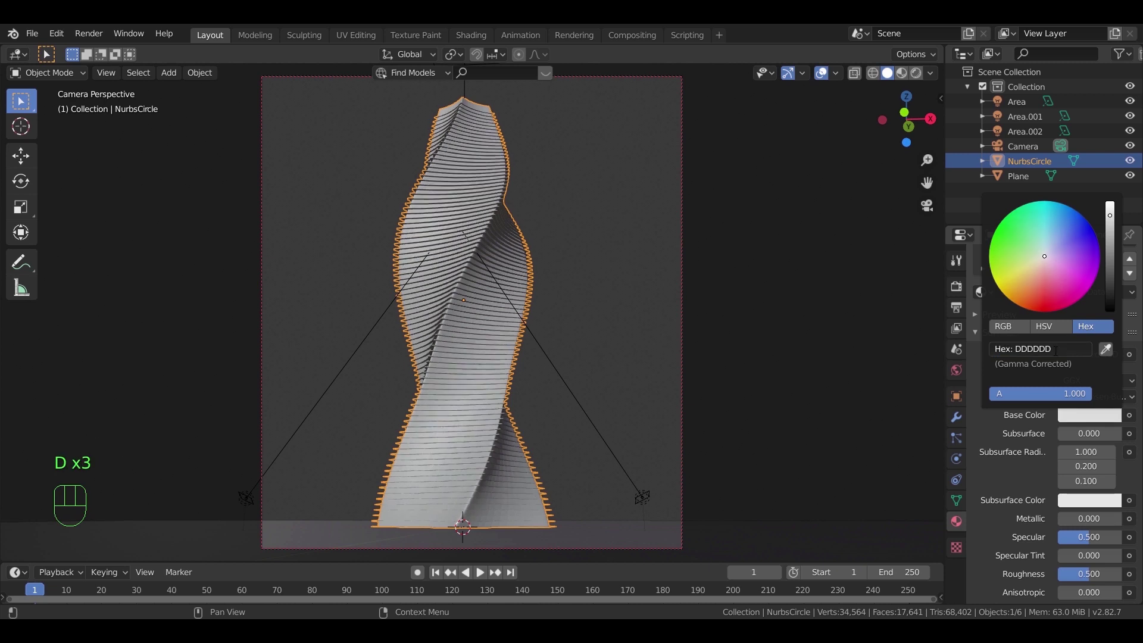
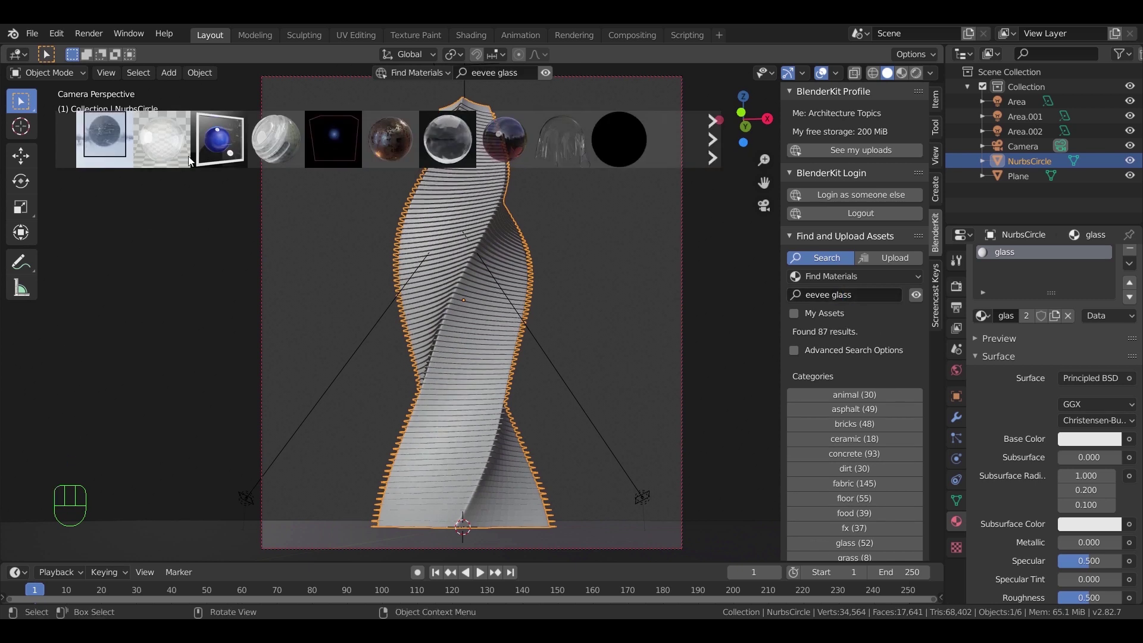
Apply BlenderKit's EEVEE Glass Shader to the tower and preview it in Rendered shading
{"action": "left_click", "coordinate": [158, 146]}
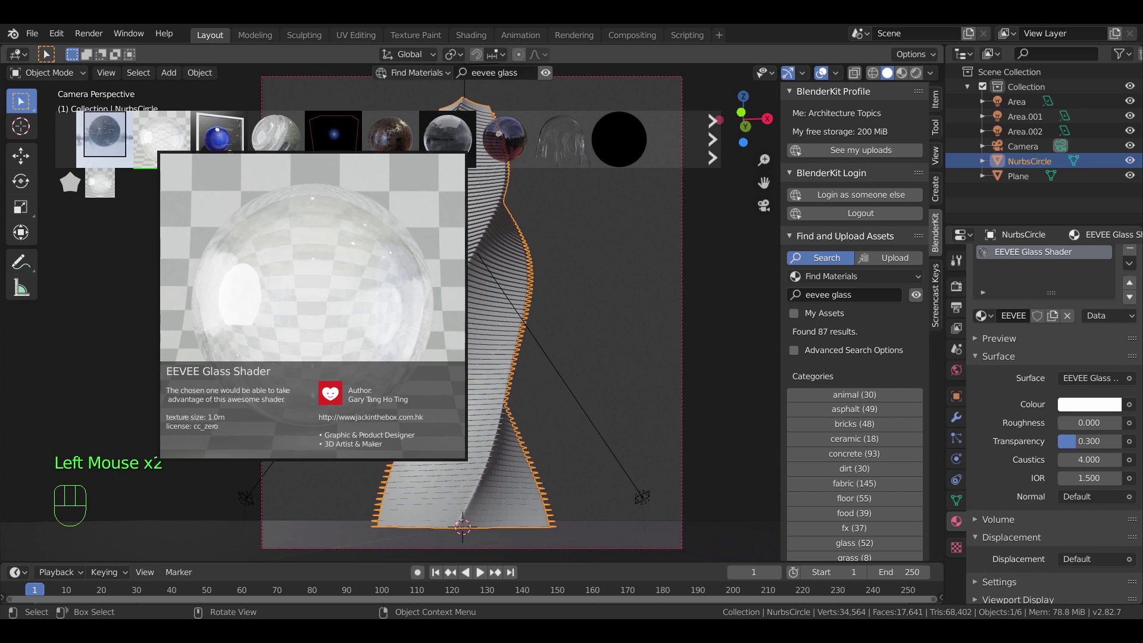
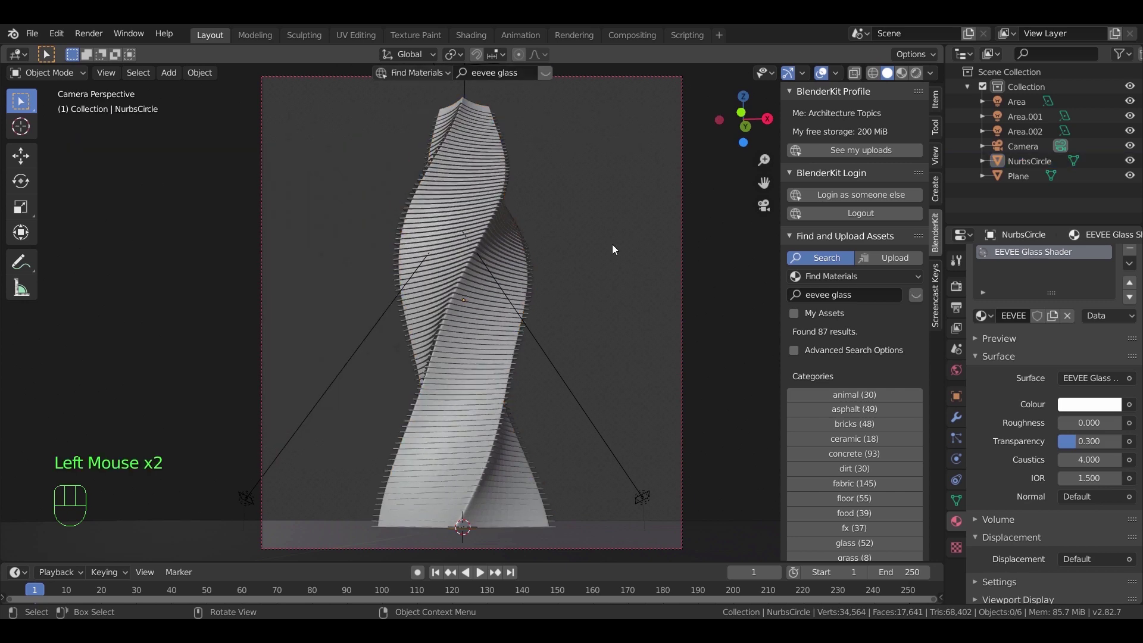
{"action": "key", "text": "z"}
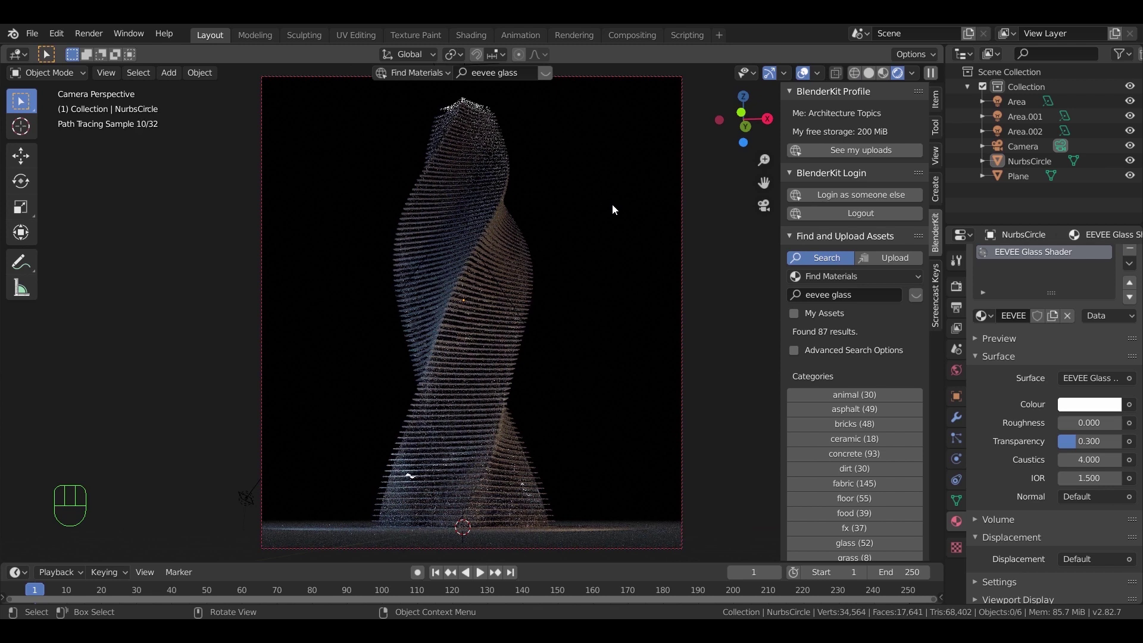
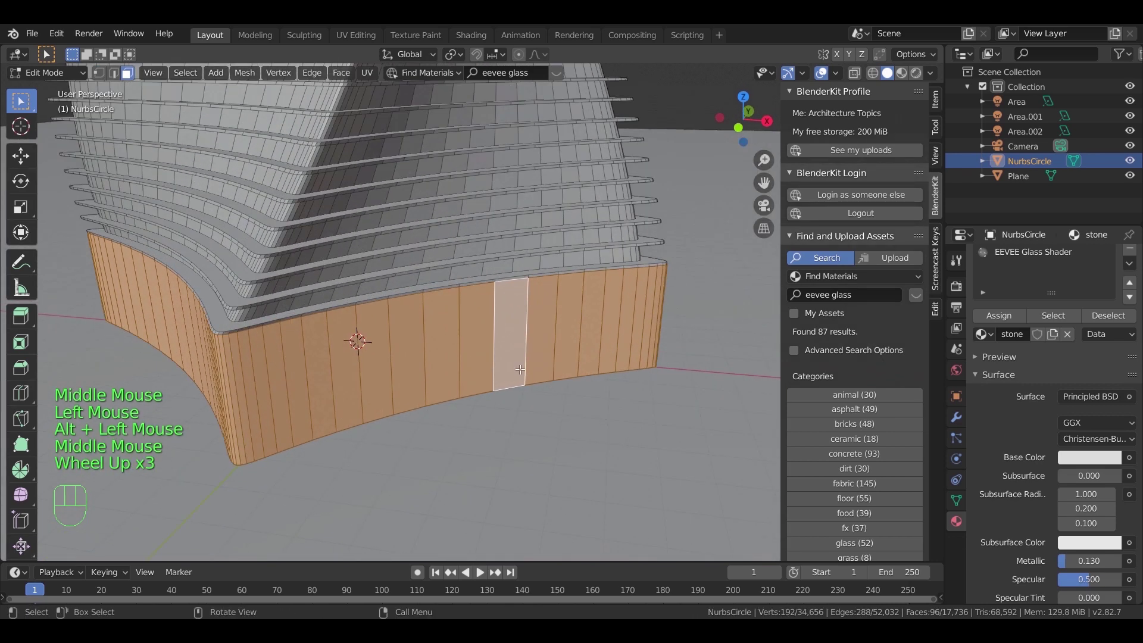
Zoom toward the tower base and begin pushing a ground-floor wall panel in Edit Mode
{"action": "scroll", "scroll_direction": "down", "scroll_amount": 3}
{"action": "right_click", "coordinate": [525, 329]}
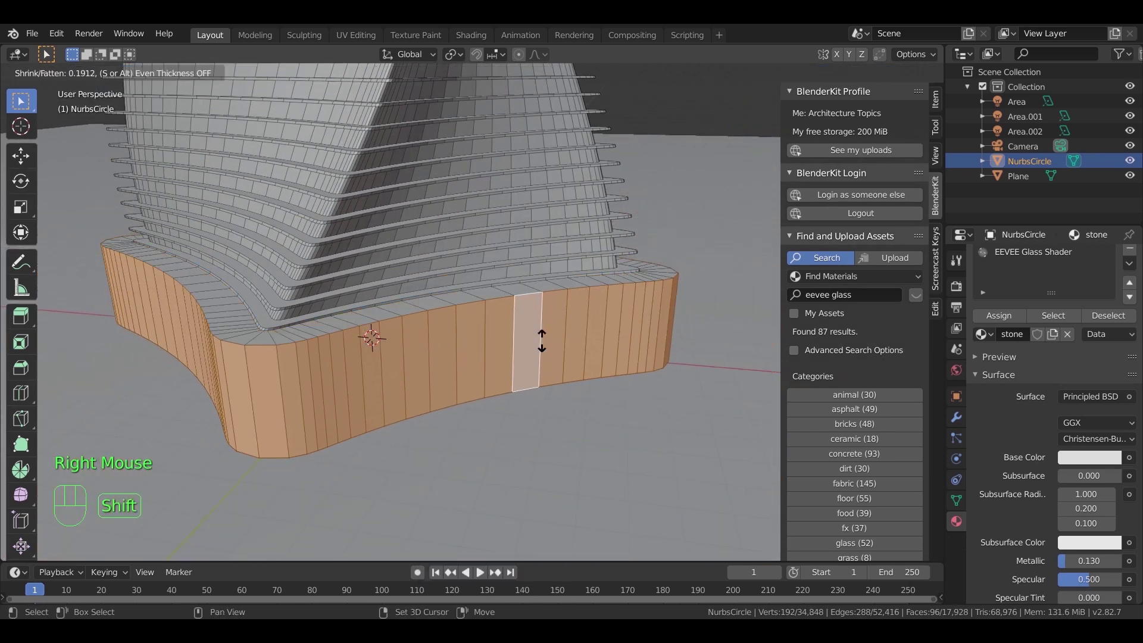
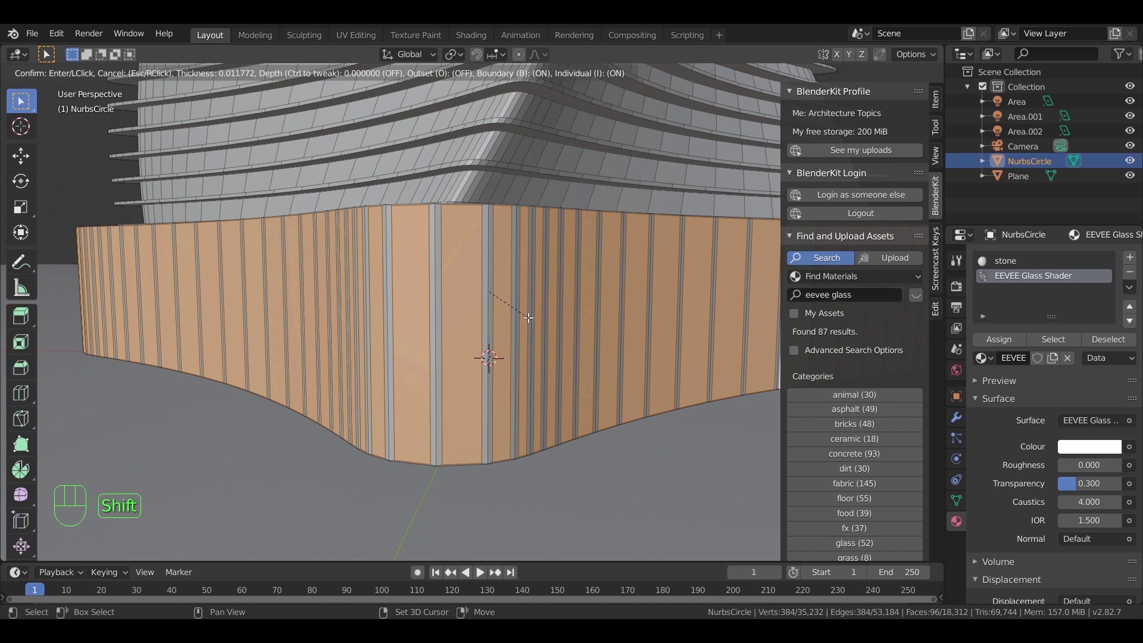
Confirm the individual panel inset and scale the inset panes vertically along Z
{"action": "left_click", "coordinate": [528, 316]}
{"action": "scroll", "scroll_direction": "up", "scroll_amount": 3}
{"action": "scroll", "scroll_direction": "down", "scroll_amount": 3}
{"action": "key", "text": "s"}
{"action": "key", "text": "z"}
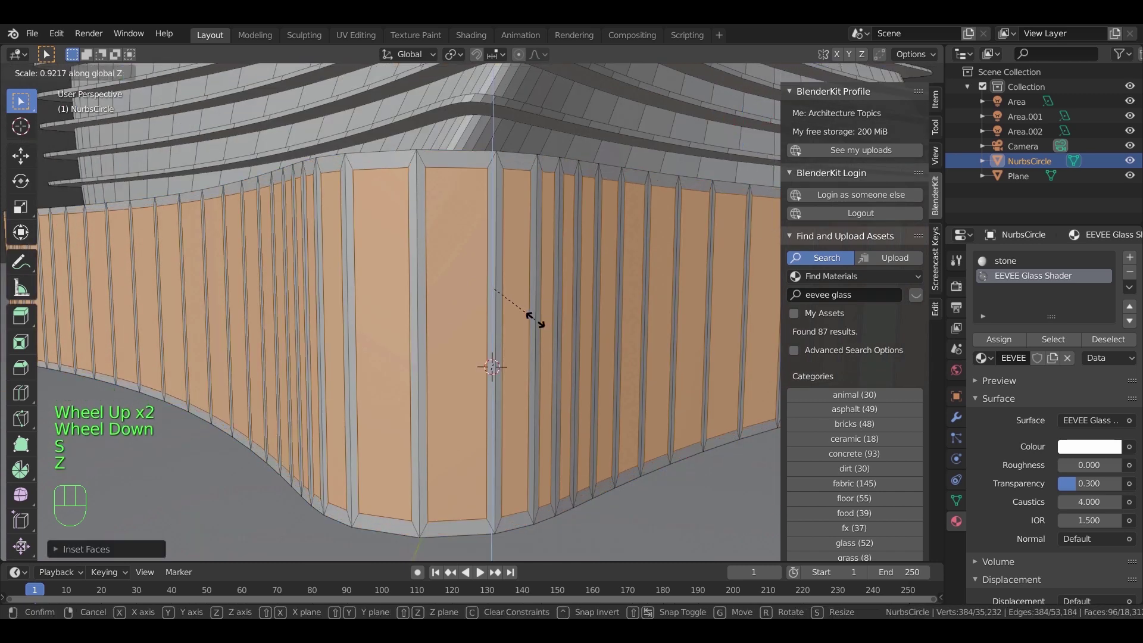
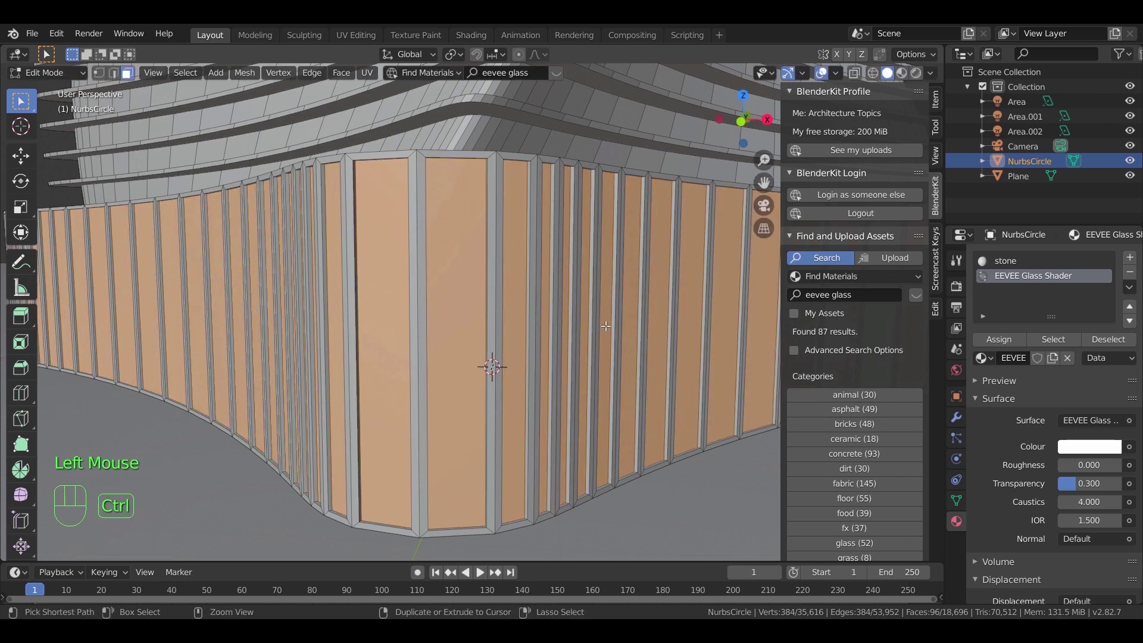
Grow the selection to all ground-floor faces, then shrink it to only the glass panes
{"action": "key", "text": "ctrl+KP_Add"}
{"action": "key", "text": "ctrl+KP_Add"}
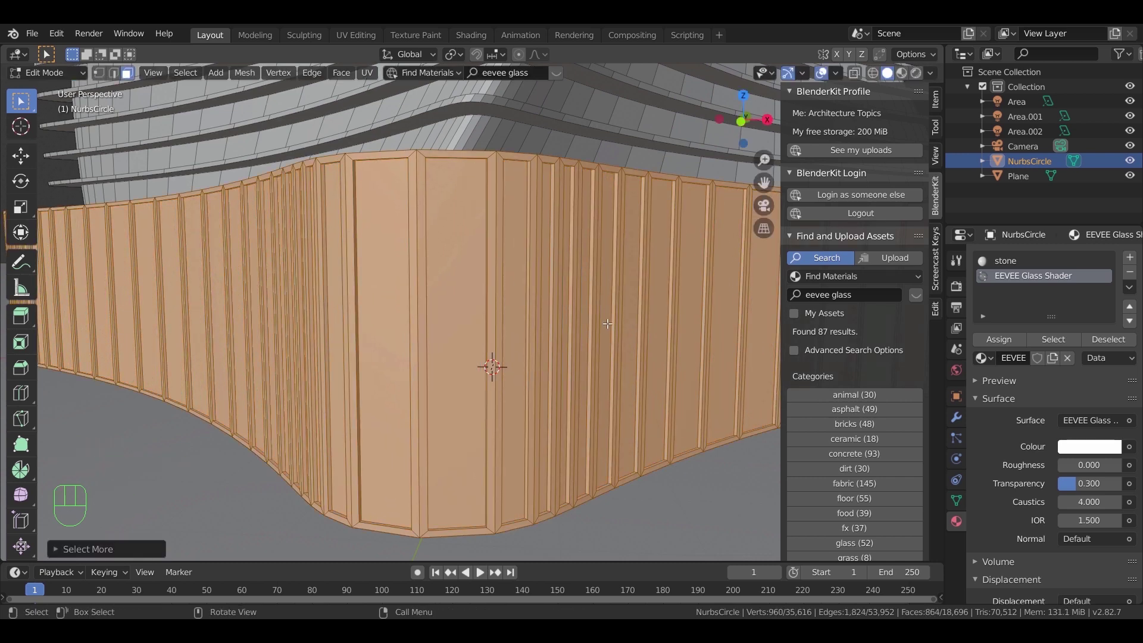
{"action": "middle_click", "coordinate": [462, 362]}
{"action": "left_click_drag", "start_coordinate": [354, 375], "coordinate": [389, 355]}
{"action": "key", "text": "ctrl+KP_Subtract"}
{"action": "left_click_drag", "start_coordinate": [379, 395], "coordinate": [365, 410]}
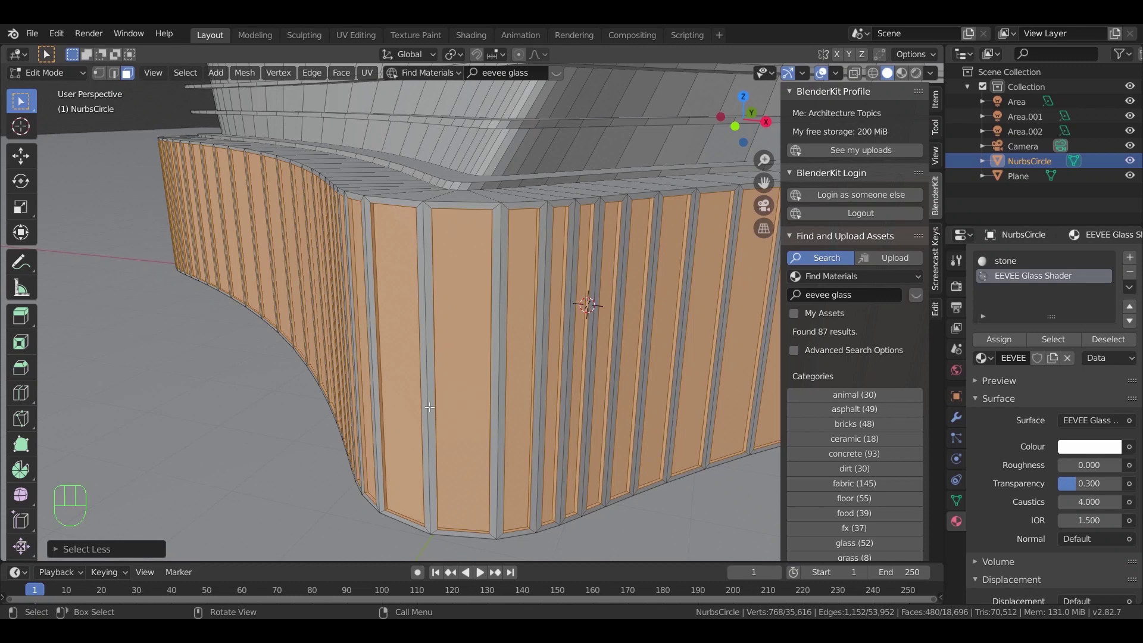
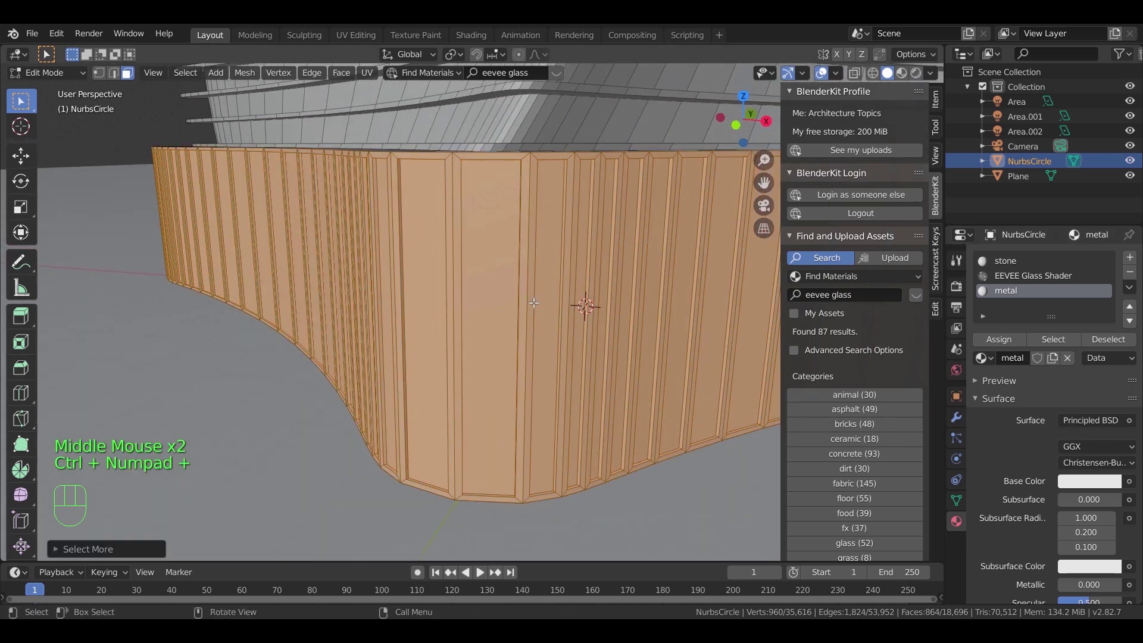
Assign glass to the panes and the metal material to the surrounding frames, then leave Edit Mode
{"action": "left_click", "coordinate": [1016, 342]}
{"action": "key", "text": "ctrl+KP_Subtract"}
{"action": "left_click", "coordinate": [1010, 279]}
{"action": "left_click", "coordinate": [1005, 344]}
{"action": "key", "text": "Tab"}
Preview the entrance materials in the viewport and set the metal Surface to Glossy BSDF
{"action": "left_click", "coordinate": [1014, 292]}
{"action": "left_click_drag", "start_coordinate": [1092, 464], "coordinate": [1091, 448]}
{"action": "key", "text": "z"}
{"action": "scroll", "scroll_direction": "down", "scroll_amount": 3}
{"action": "left_click_drag", "start_coordinate": [520, 321], "coordinate": [550, 320]}
{"action": "scroll", "scroll_direction": "up", "scroll_amount": 3}
{"action": "scroll", "scroll_direction": "up", "scroll_amount": 3}
{"action": "left_click", "coordinate": [1090, 408]}
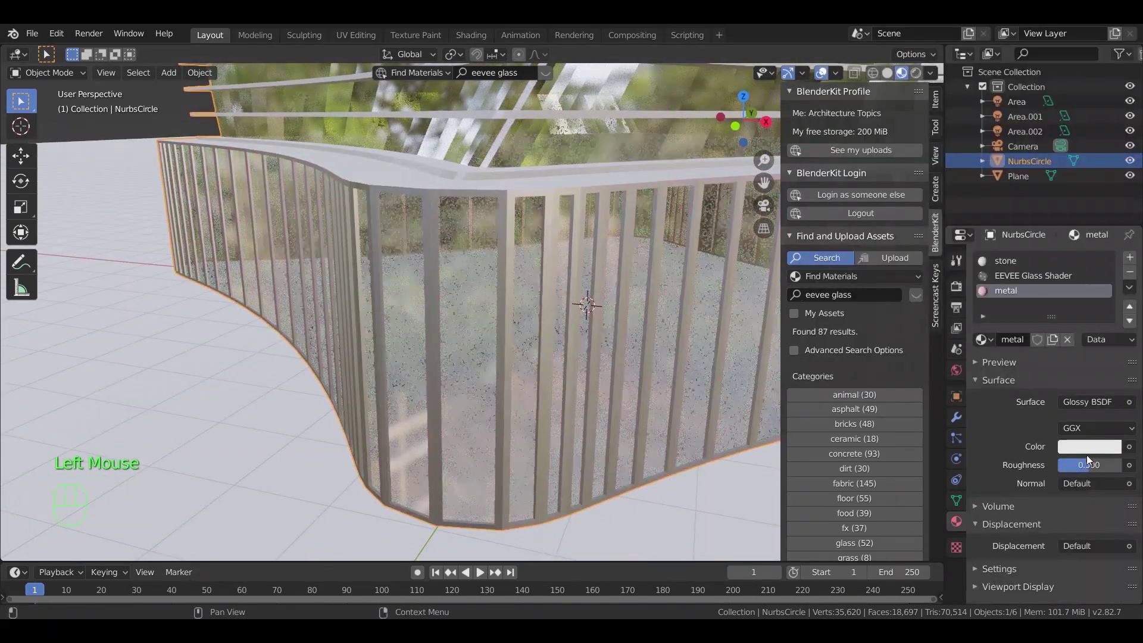
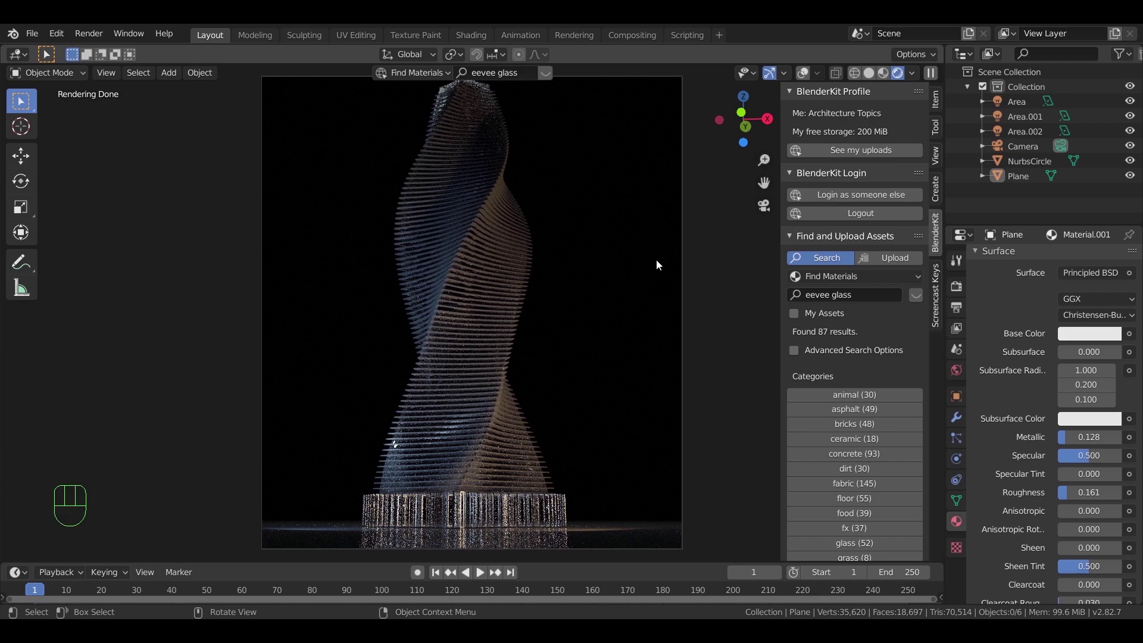
Orbit the rendered view around the lit tower and up to see it from above
{"action": "left_click_drag", "start_coordinate": [634, 270], "coordinate": [595, 323]}
{"action": "scroll", "scroll_direction": "down", "scroll_amount": 3}
{"action": "middle_click", "coordinate": [591, 308]}
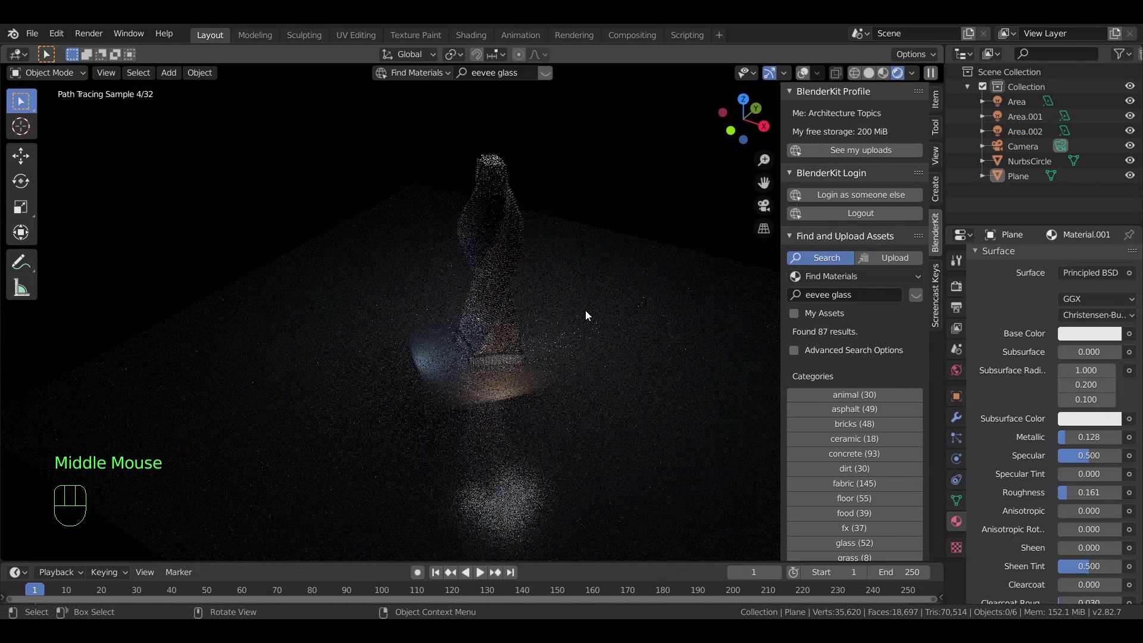